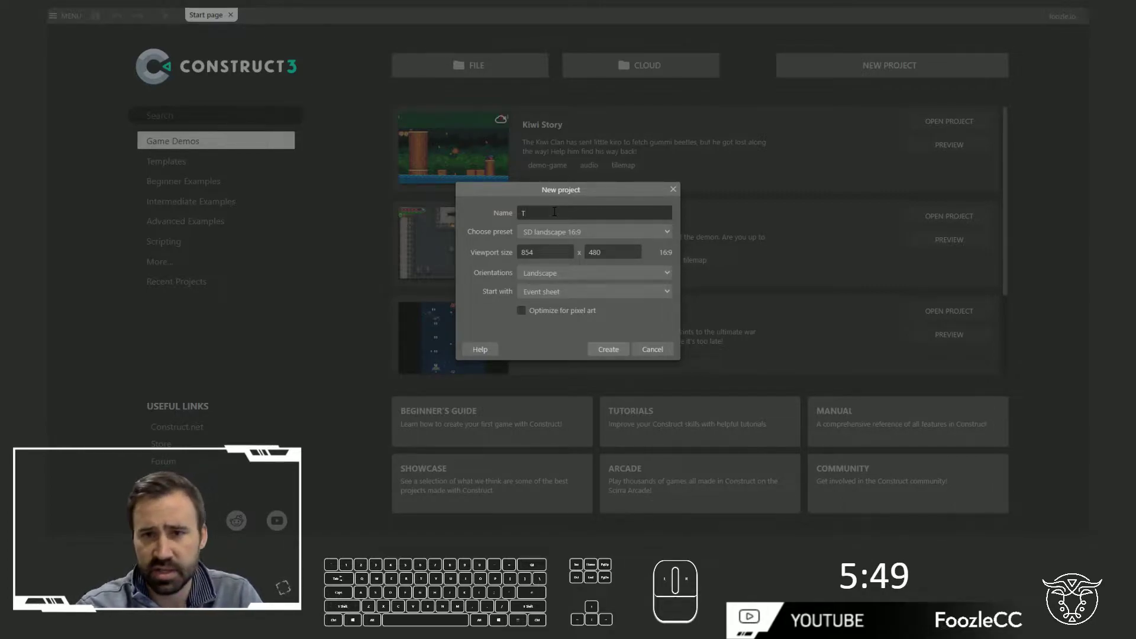
# Name the project 'The LOSt Car' and choose the 1080p landscape (1920×1080) preset.
pyautogui.press('h')
pyautogui.press('space')
pyautogui.press('shift+l')
pyautogui.press('o')
pyautogui.press('BackSpace')
pyautogui.press('BackSpace')
pyautogui.press('BackSpace')
pyautogui.press('r')
pyautogui.press('shift+c')
pyautogui.press('a')
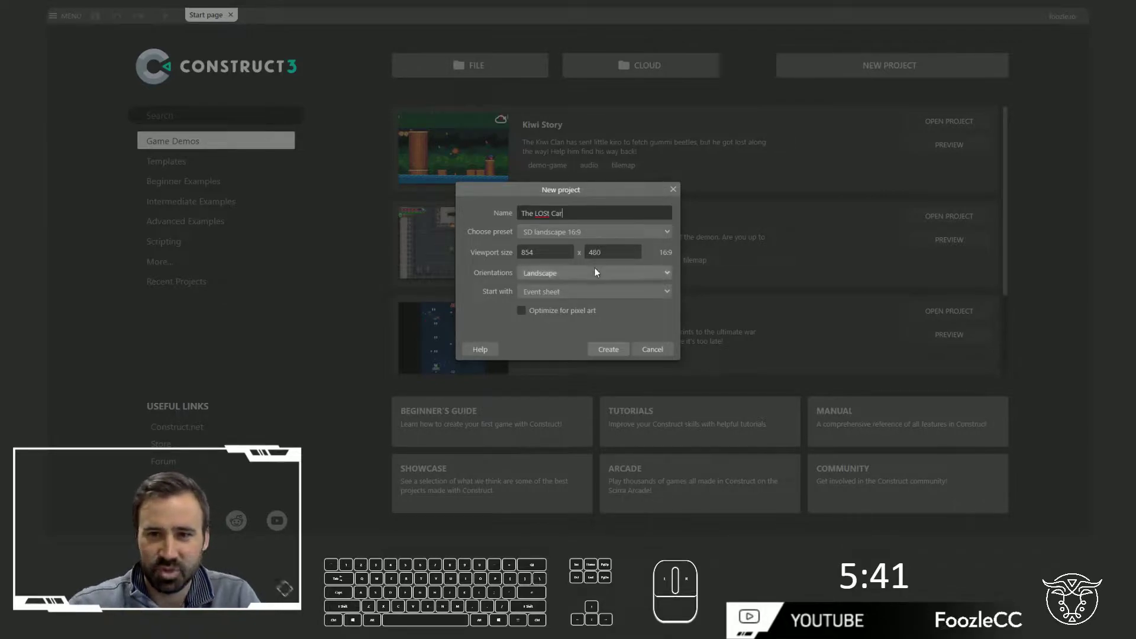
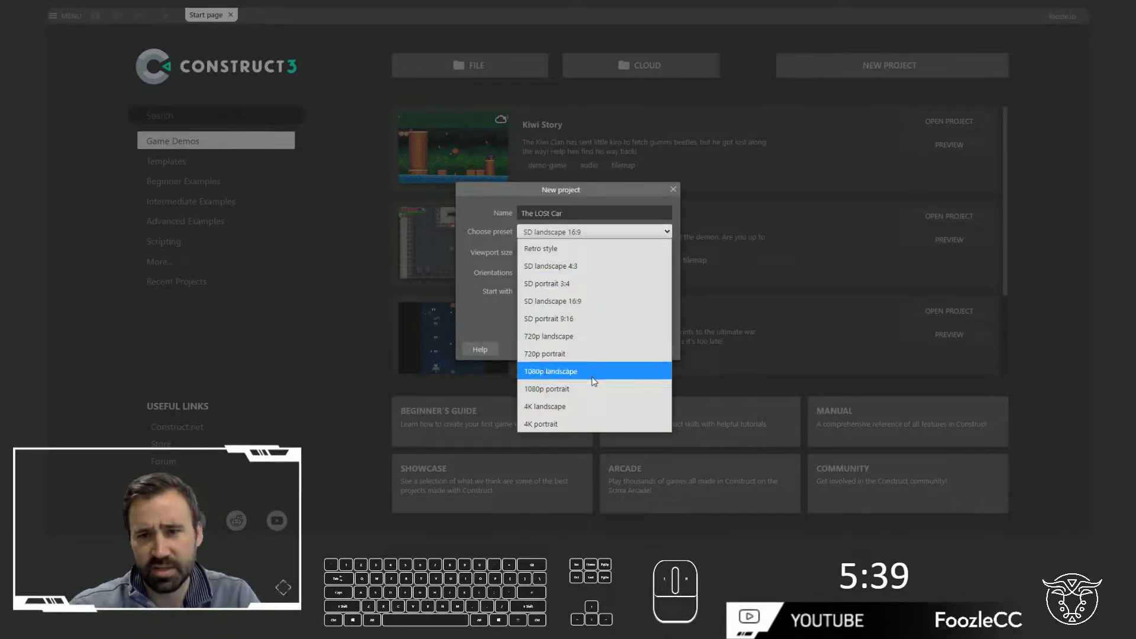
pyautogui.click(597, 373)
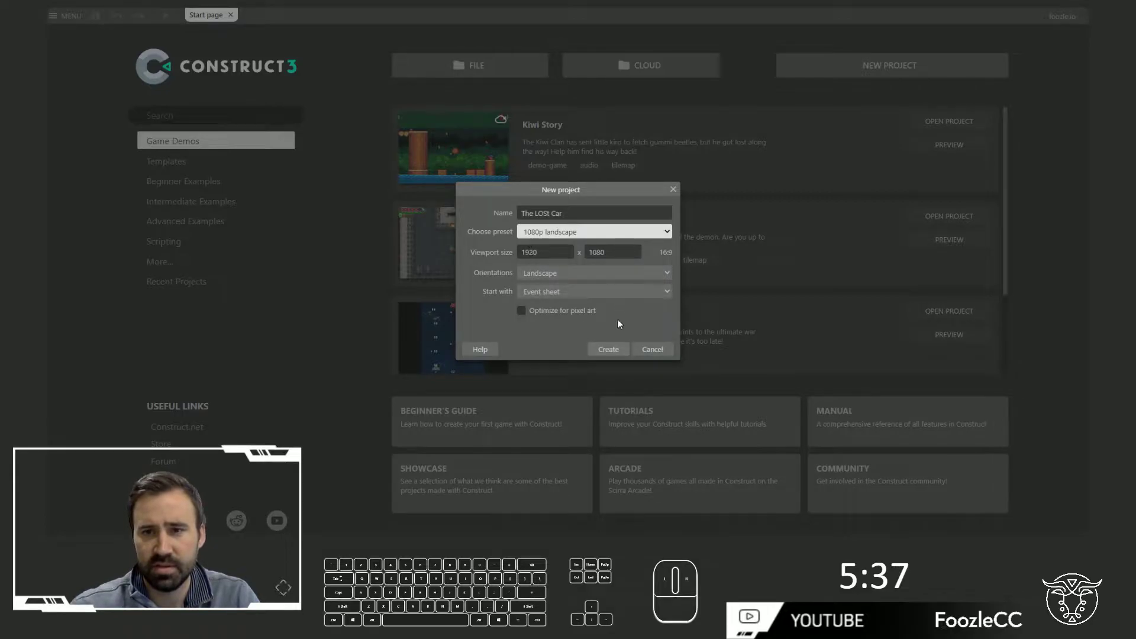
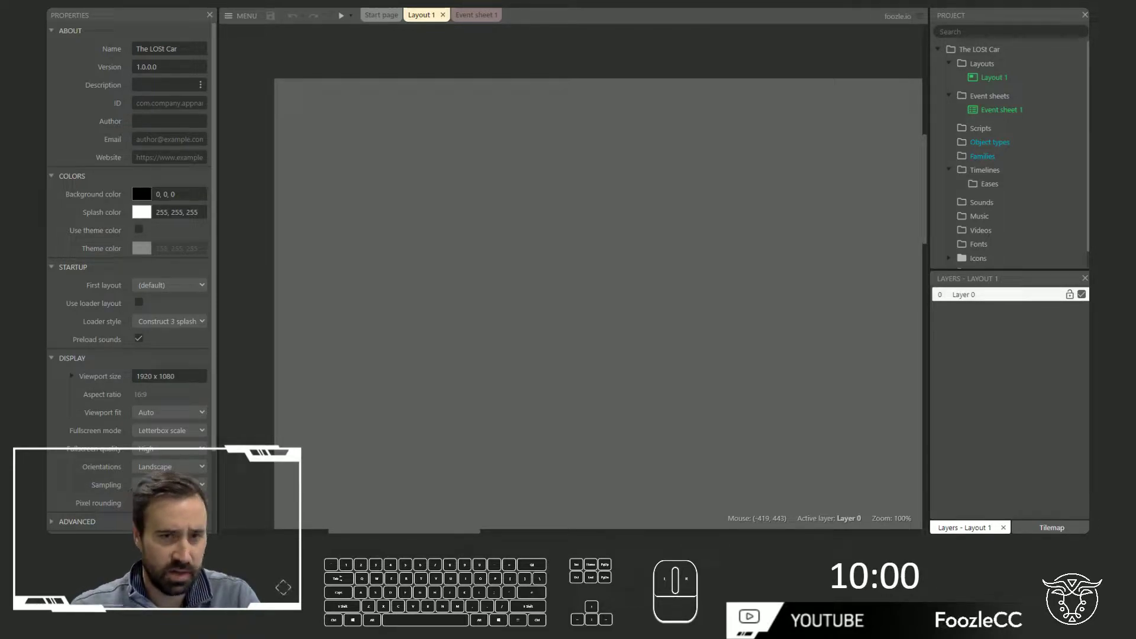
# Insert a 'car' sprite with the car image into Layout 1 and deselect it.
pyautogui.doubleClick(645, 229)
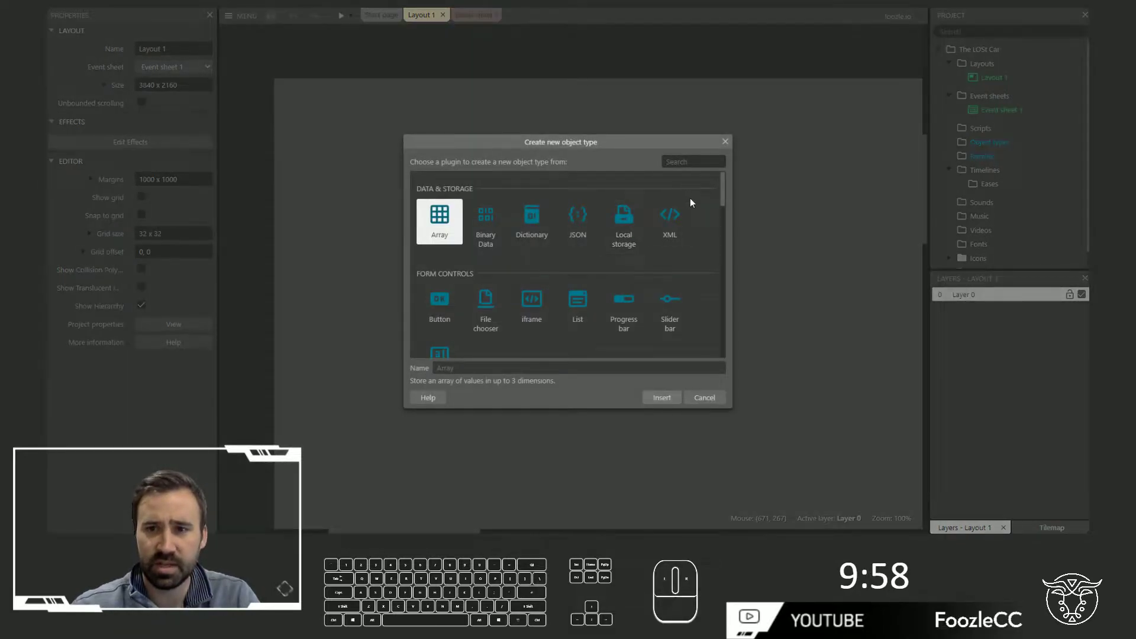
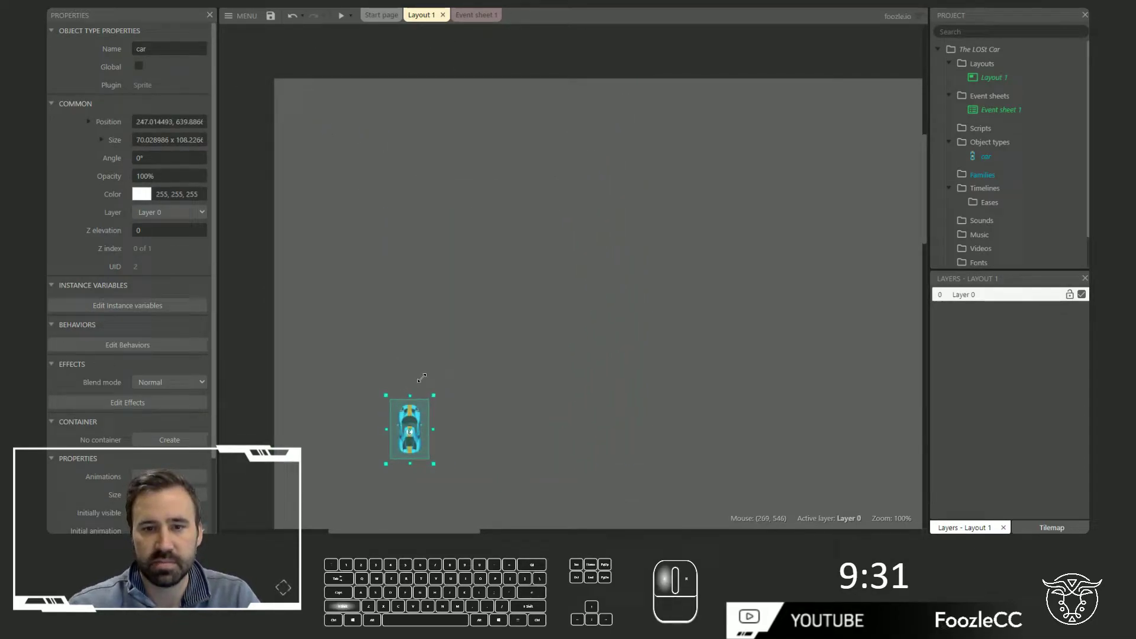
pyautogui.click(491, 399)
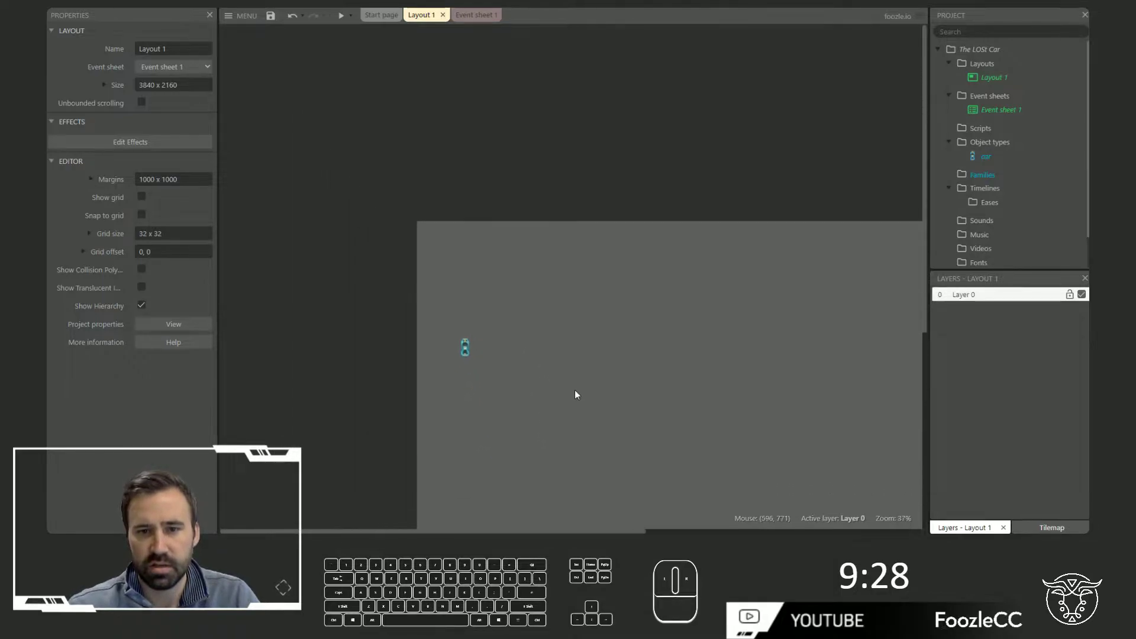
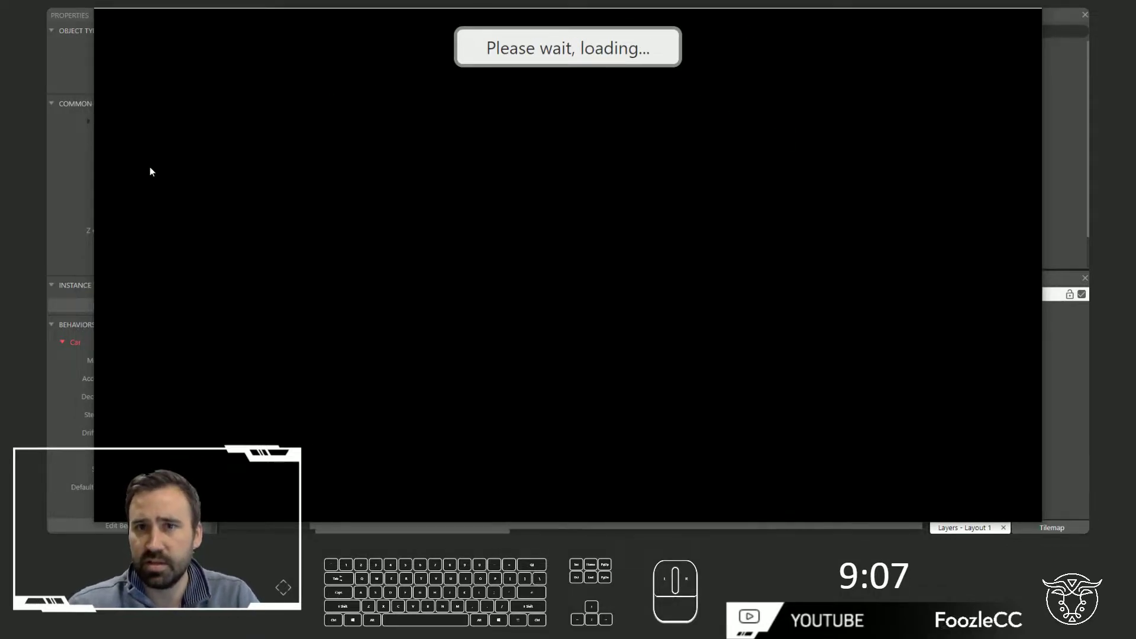
# Drive the car forward in the running game preview.
pyautogui.click(378, 224)
pyautogui.press('Up')
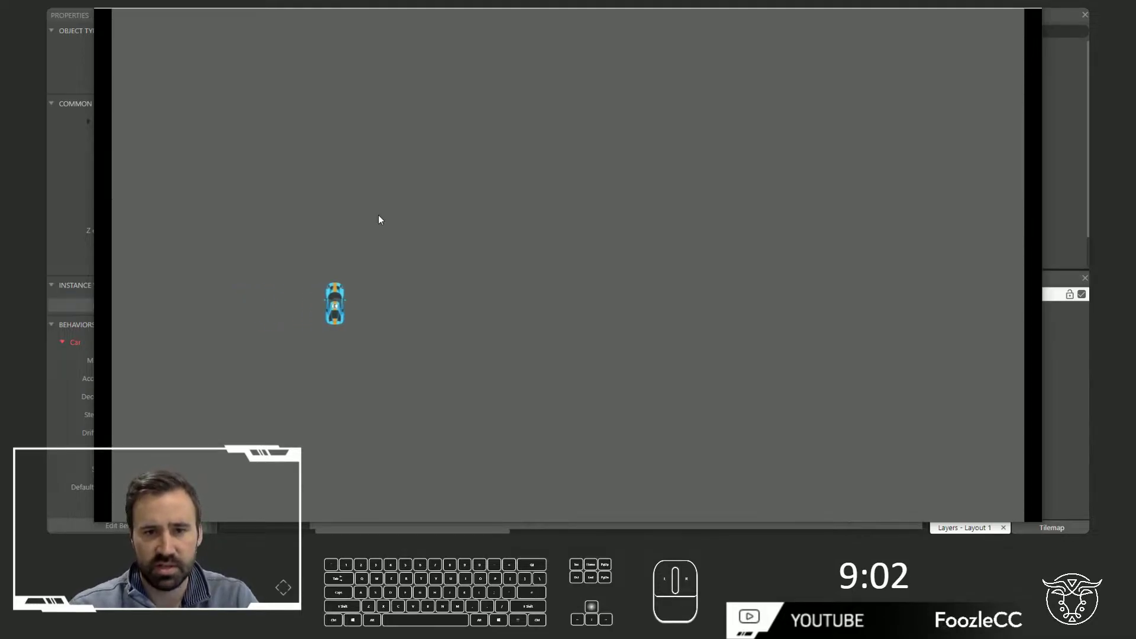
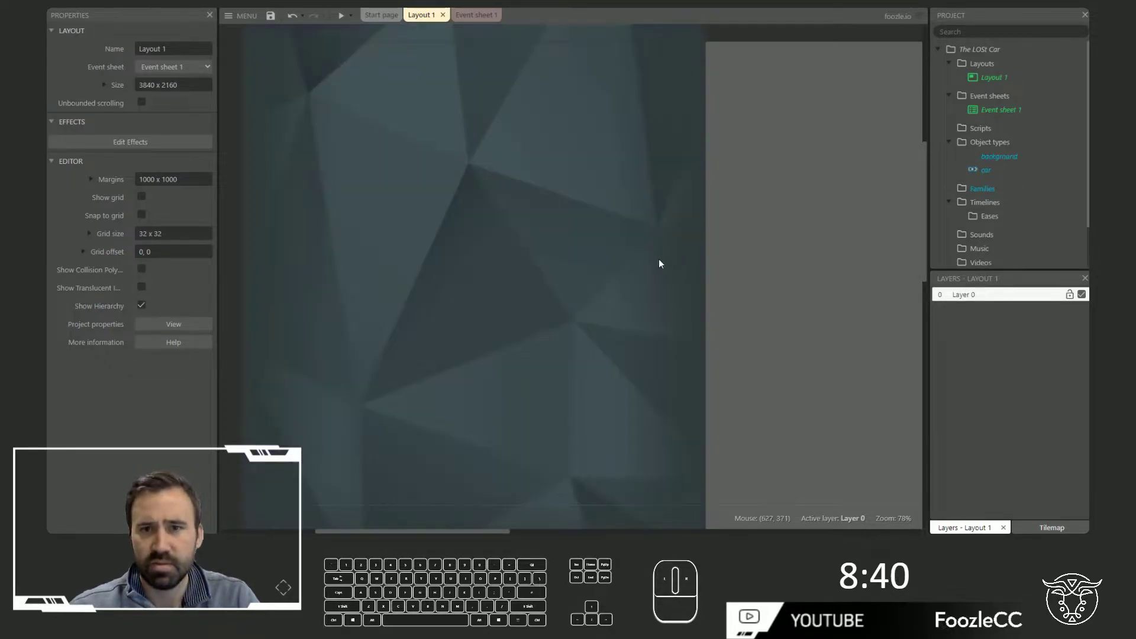
# Add Layer 1 for the car and stretch the background sprite to cover the whole layout, then test-drive.
pyautogui.rightClick(977, 299)
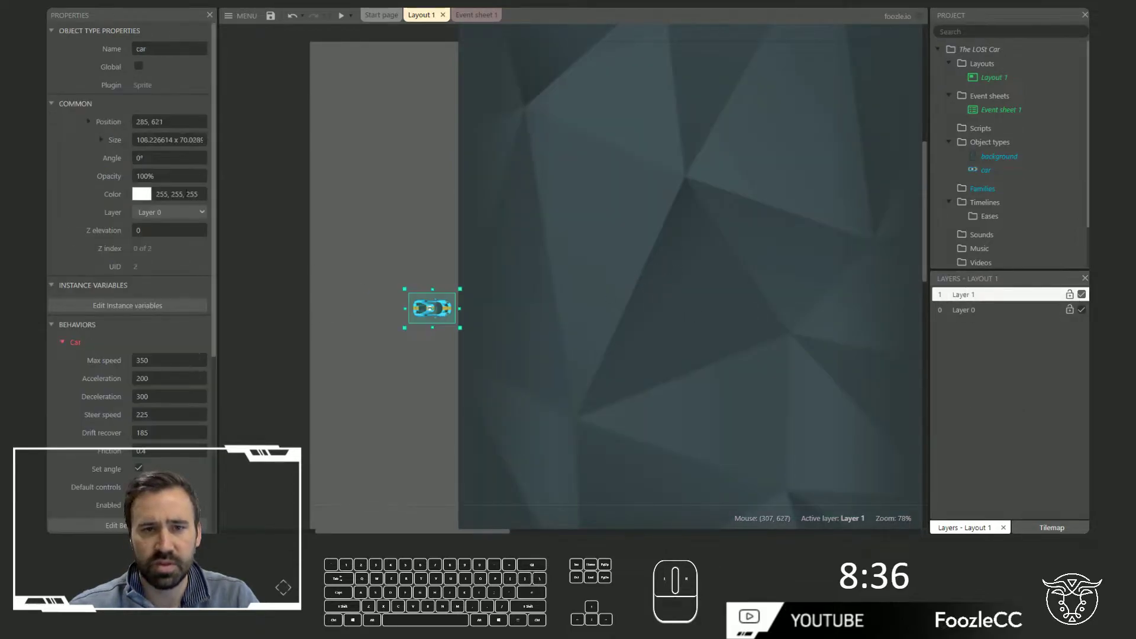
pyautogui.moveTo(168, 220); pyautogui.dragTo(164, 235)
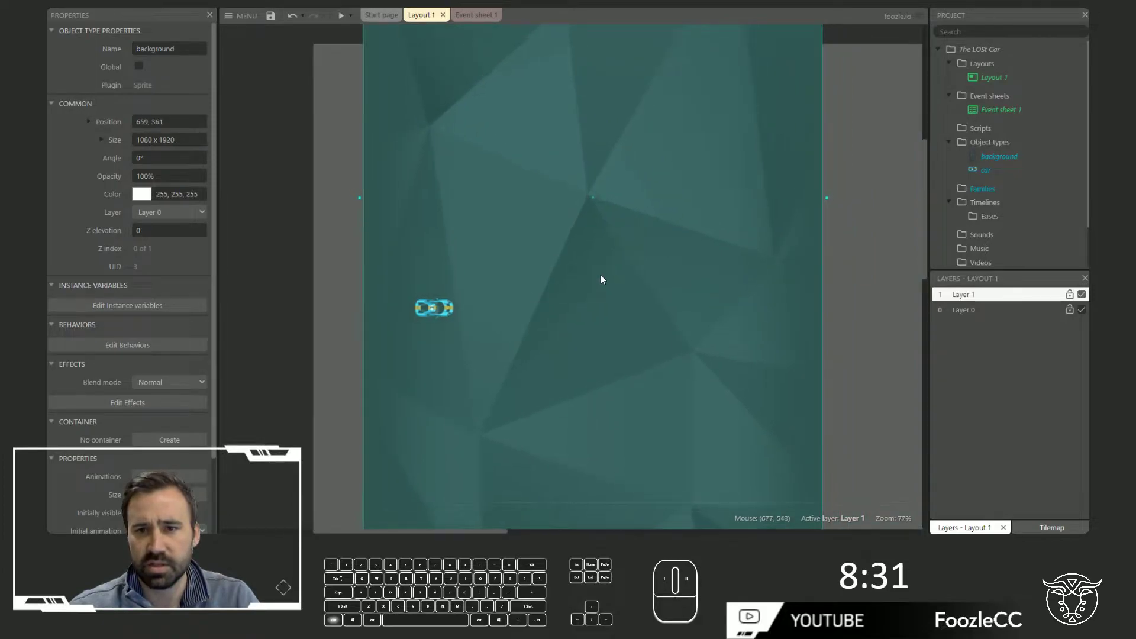
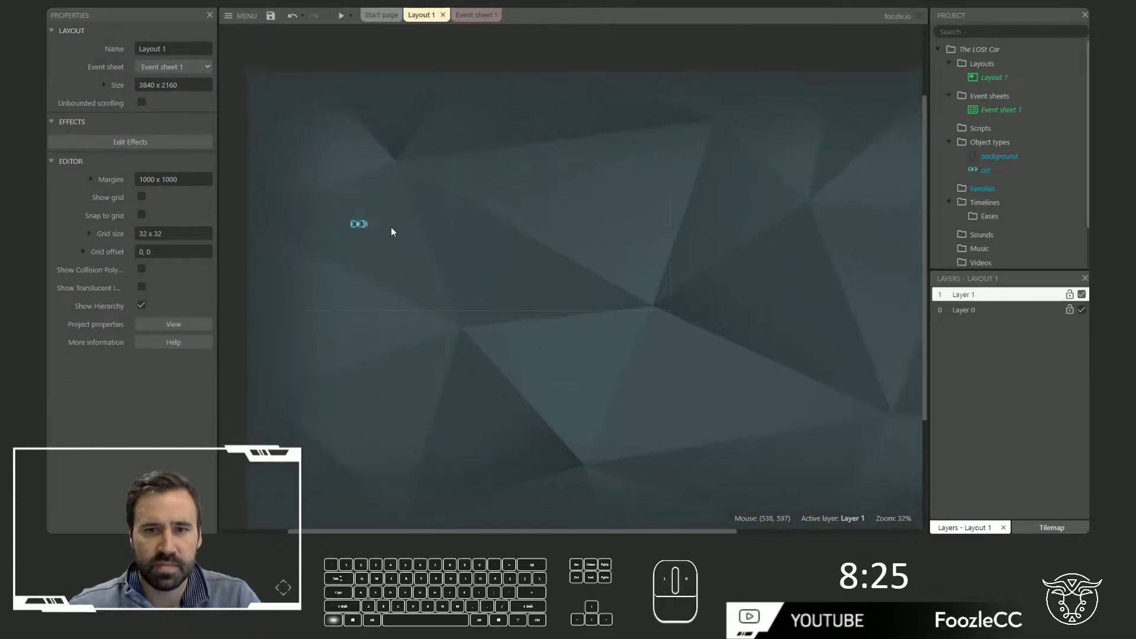
pyautogui.moveTo(341, 26); pyautogui.dragTo(374, 136)
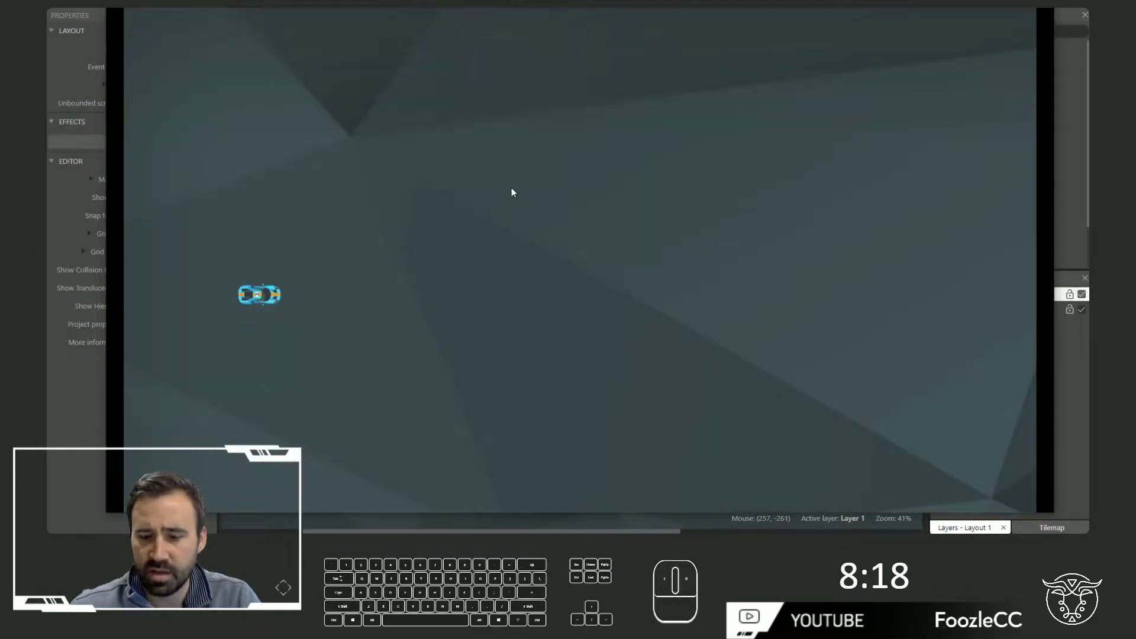
pyautogui.press('Up')
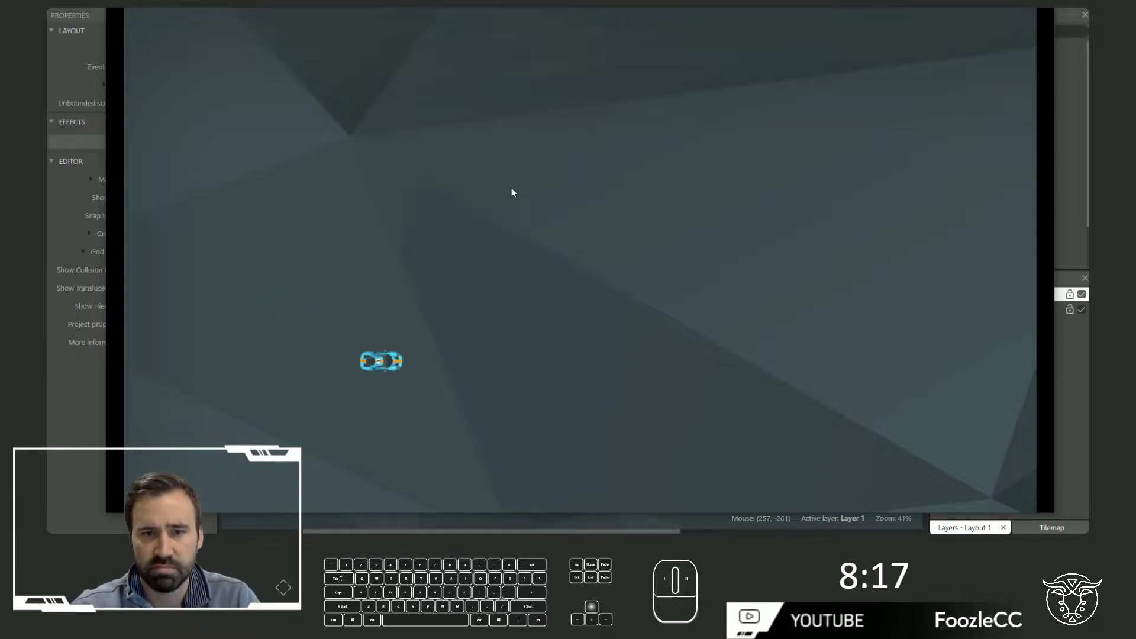
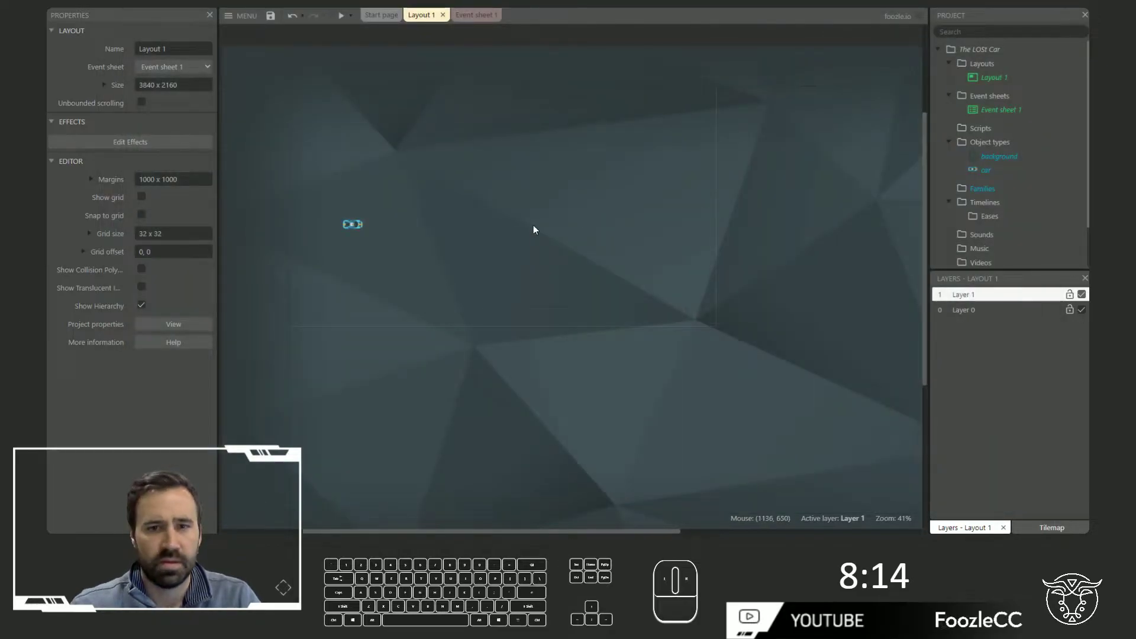
# Select the background sprite and lock its Layer 0.
pyautogui.middleClick(405, 242)
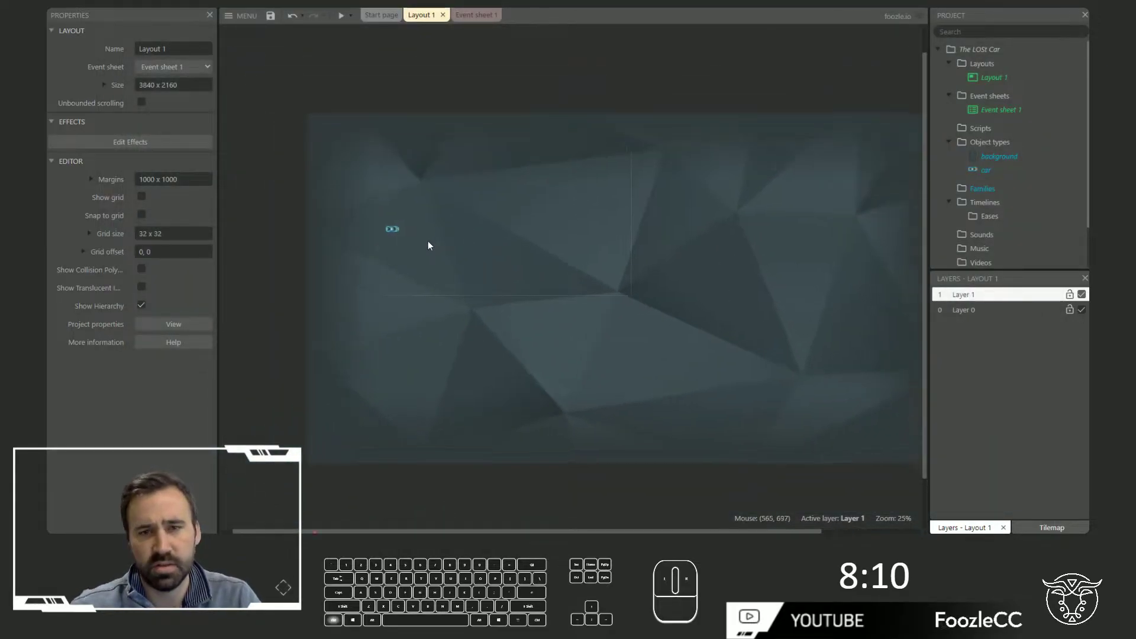
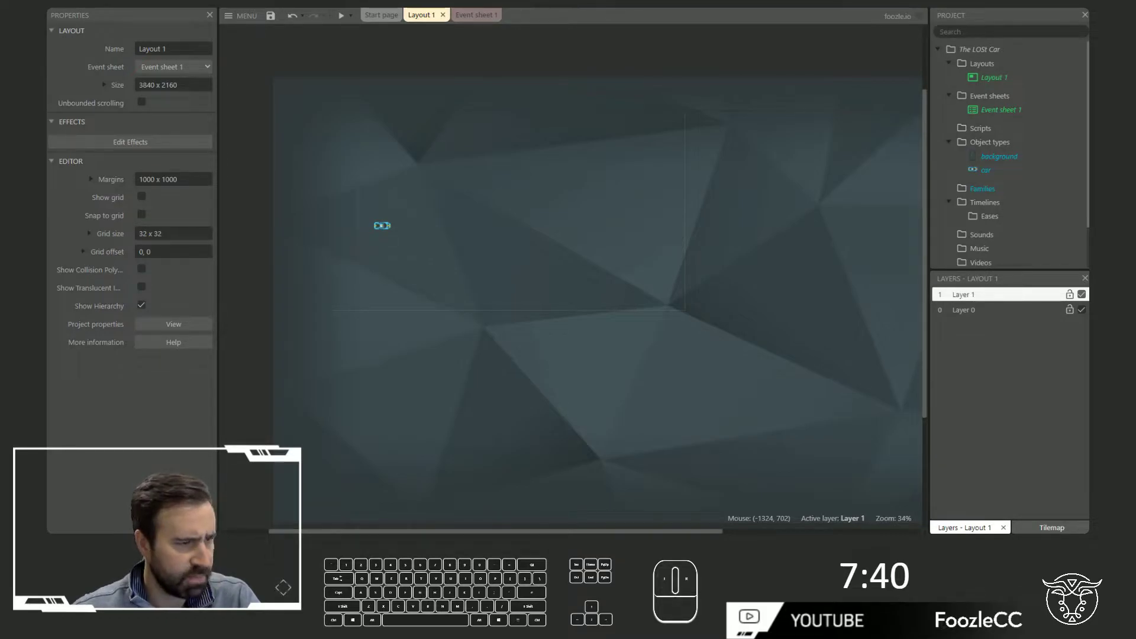
pyautogui.doubleClick(515, 331)
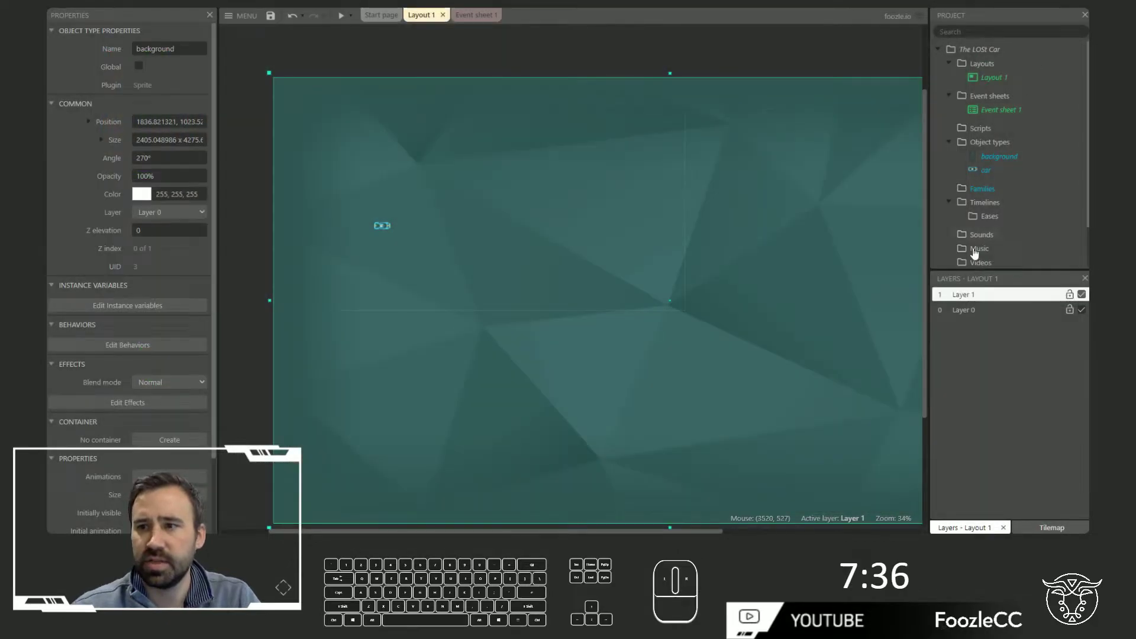
pyautogui.click(1076, 314)
# Insert a bomb sprite with a nine-frame explosion animation at speed 8, preview it, and place a second copy.
pyautogui.click(507, 206)
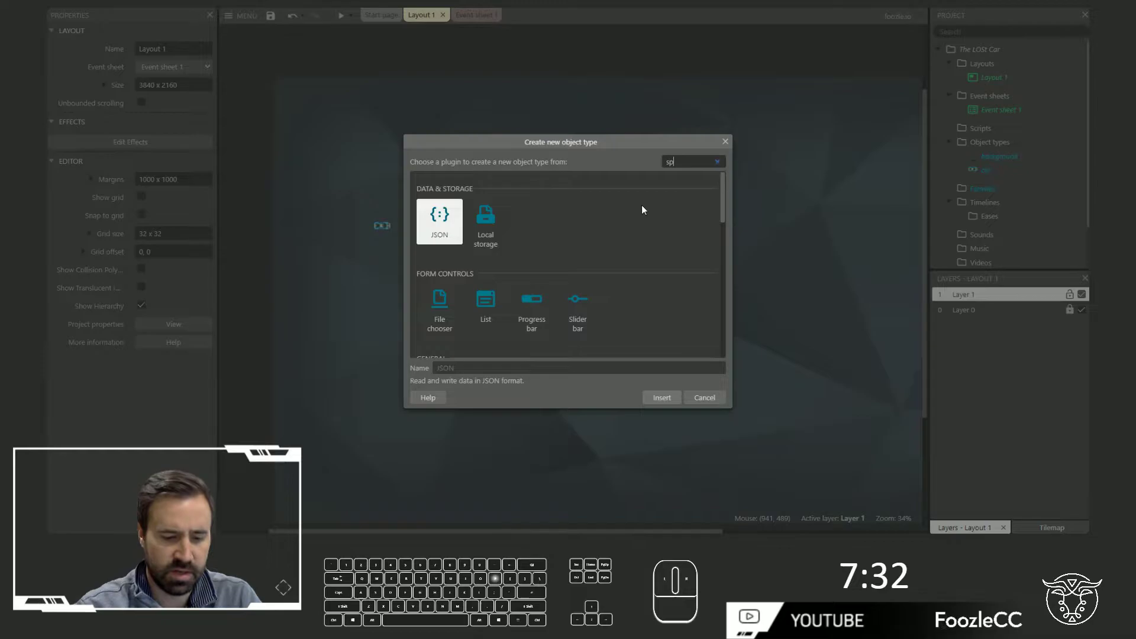
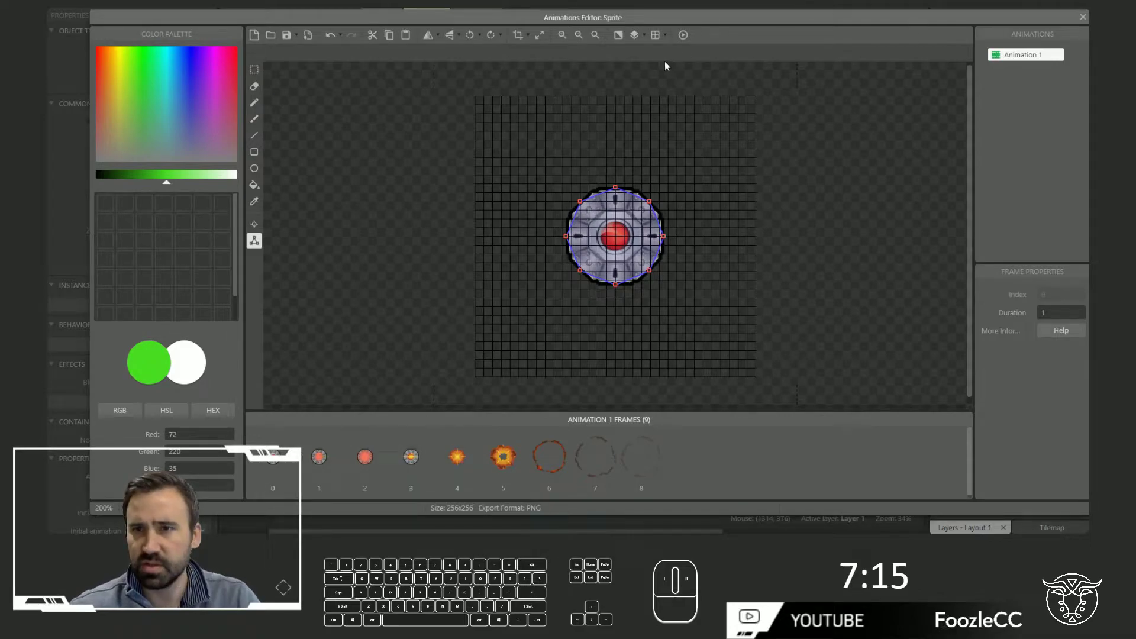
pyautogui.moveTo(1040, 61); pyautogui.dragTo(1017, 321)
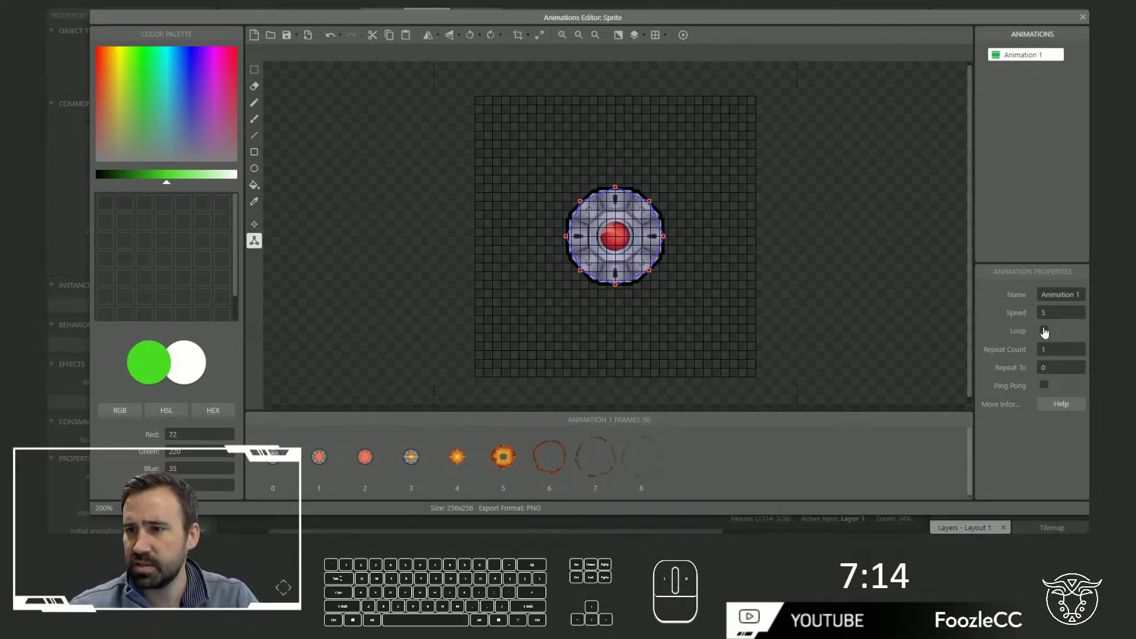
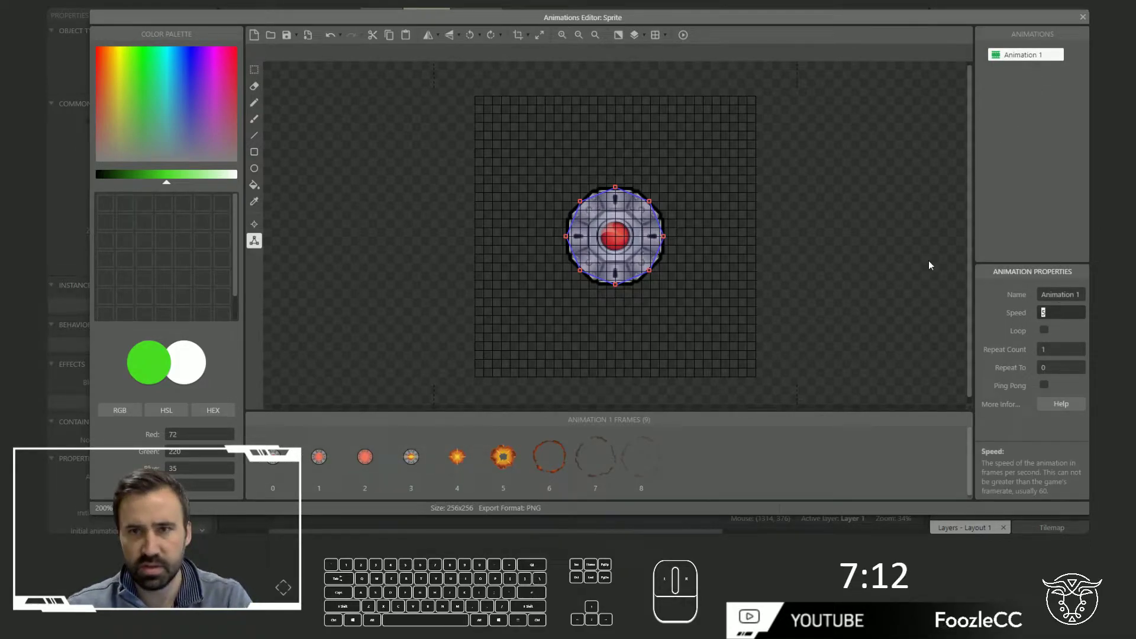
pyautogui.click(684, 39)
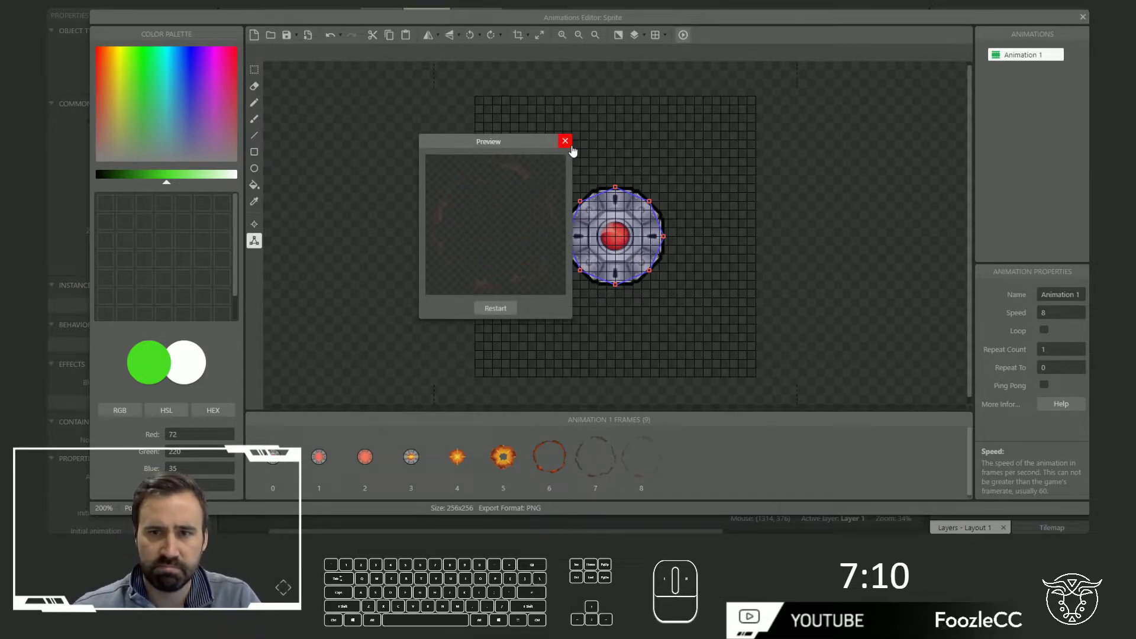
pyautogui.click(568, 149)
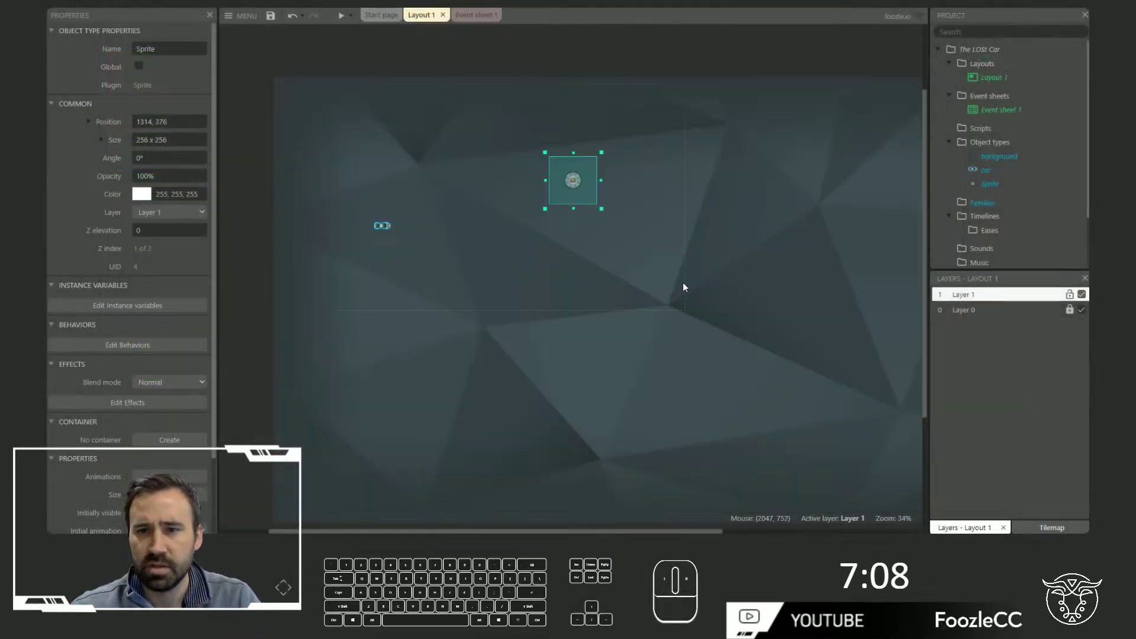
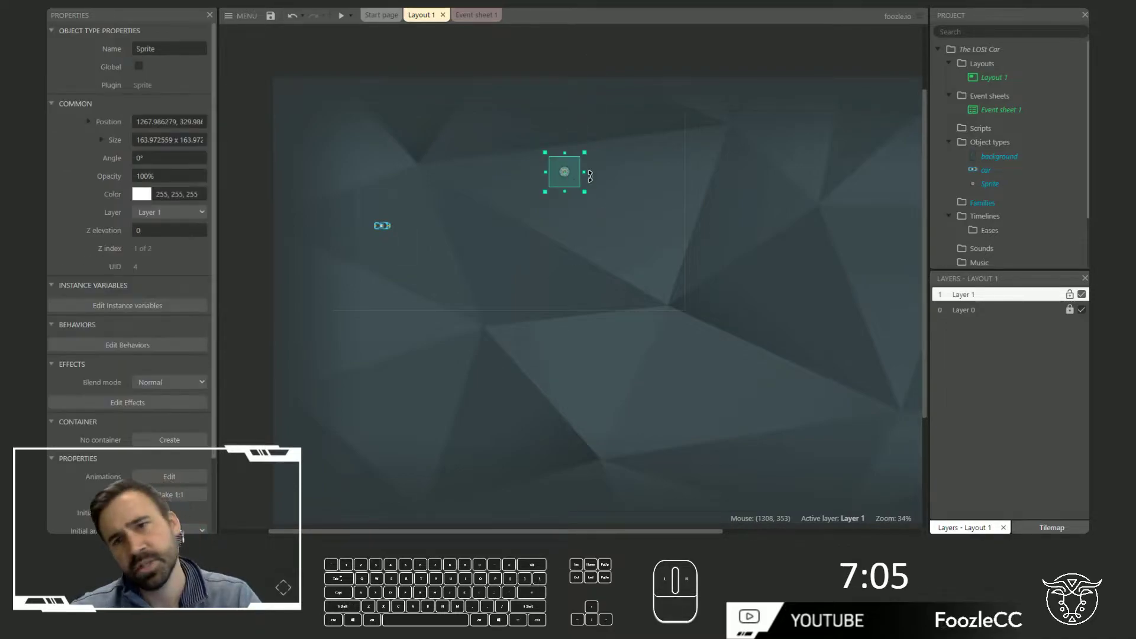
pyautogui.click(569, 179)
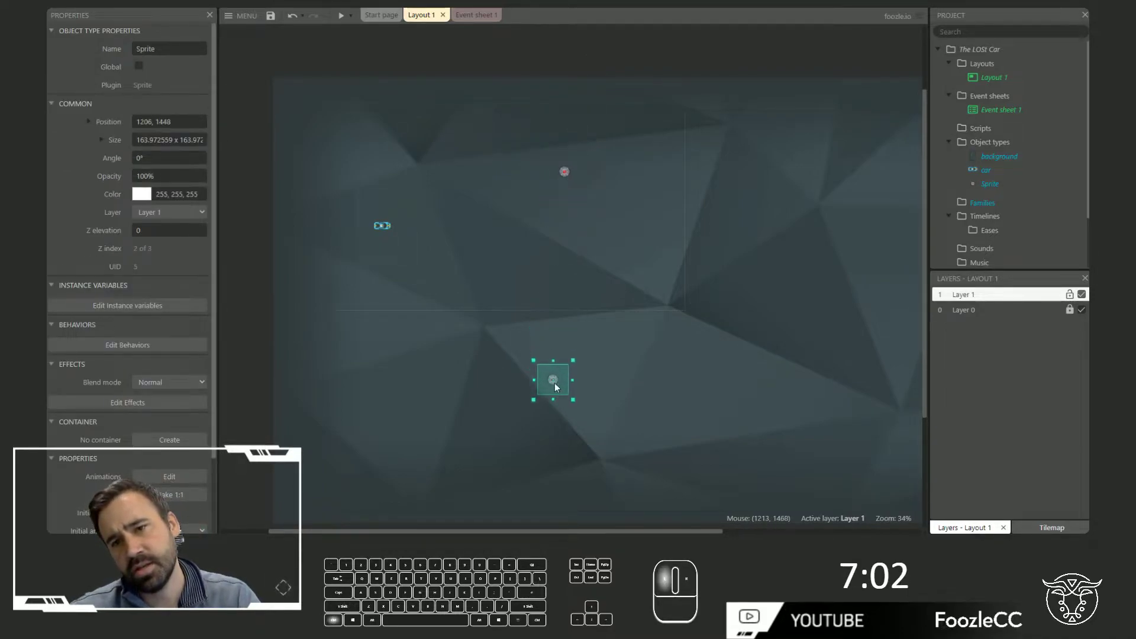
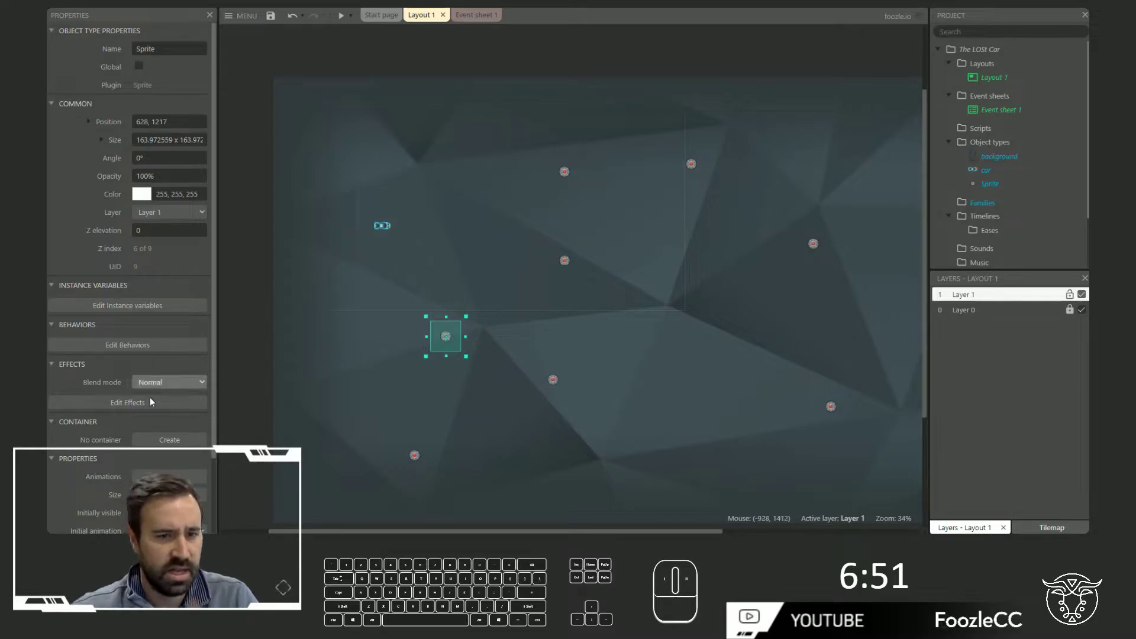
# Add the Line of sight behaviour to the bomb sprite.
pyautogui.click(558, 353)
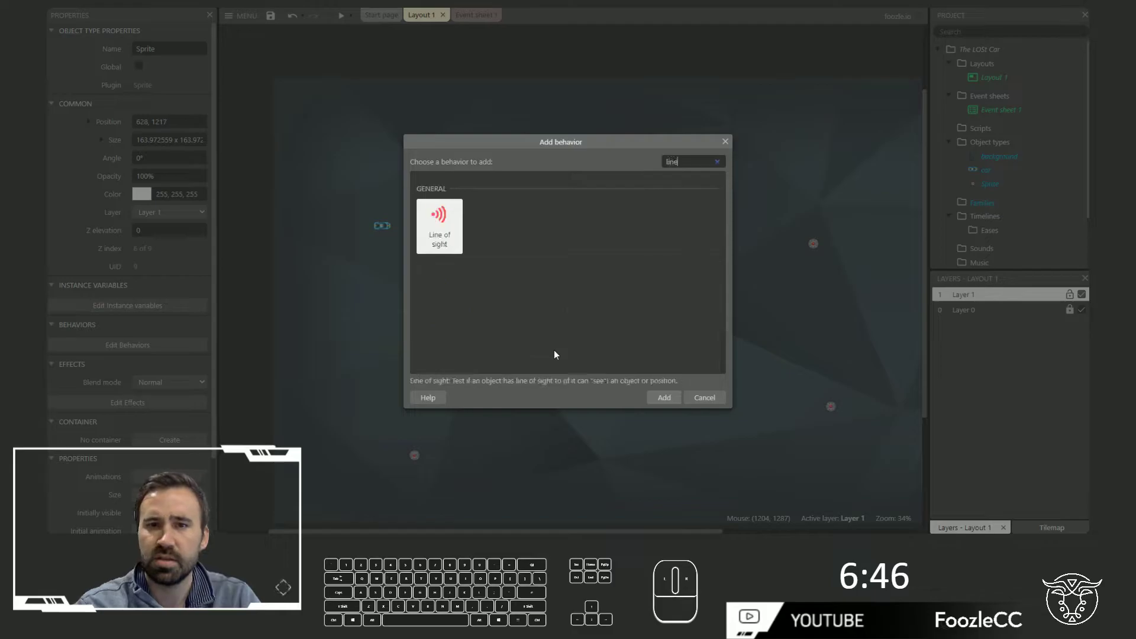
pyautogui.click(666, 205)
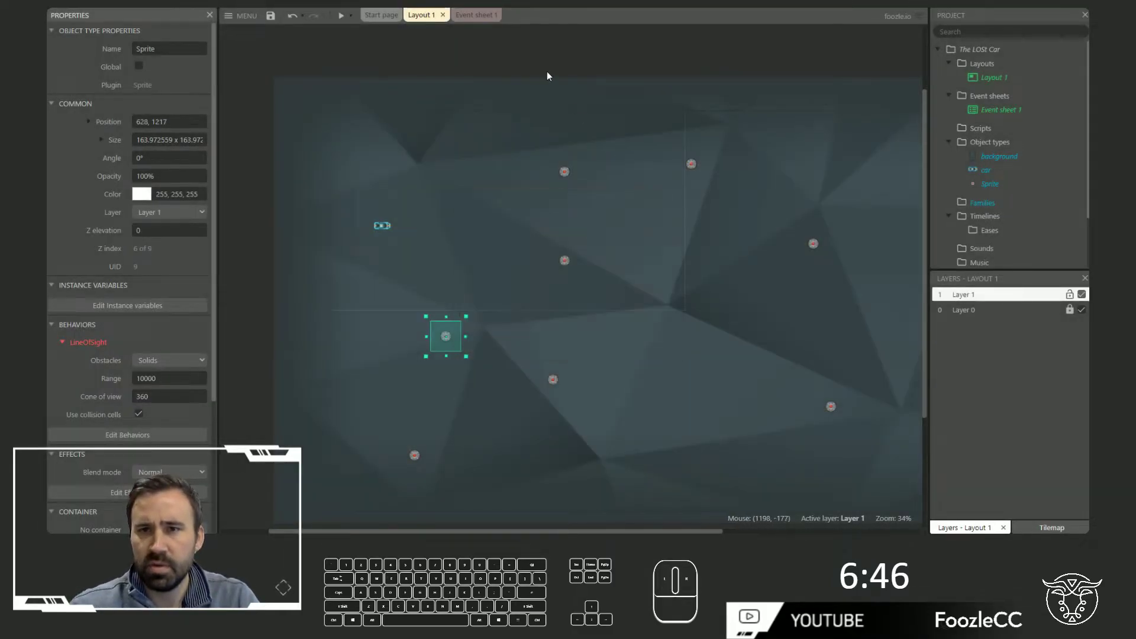
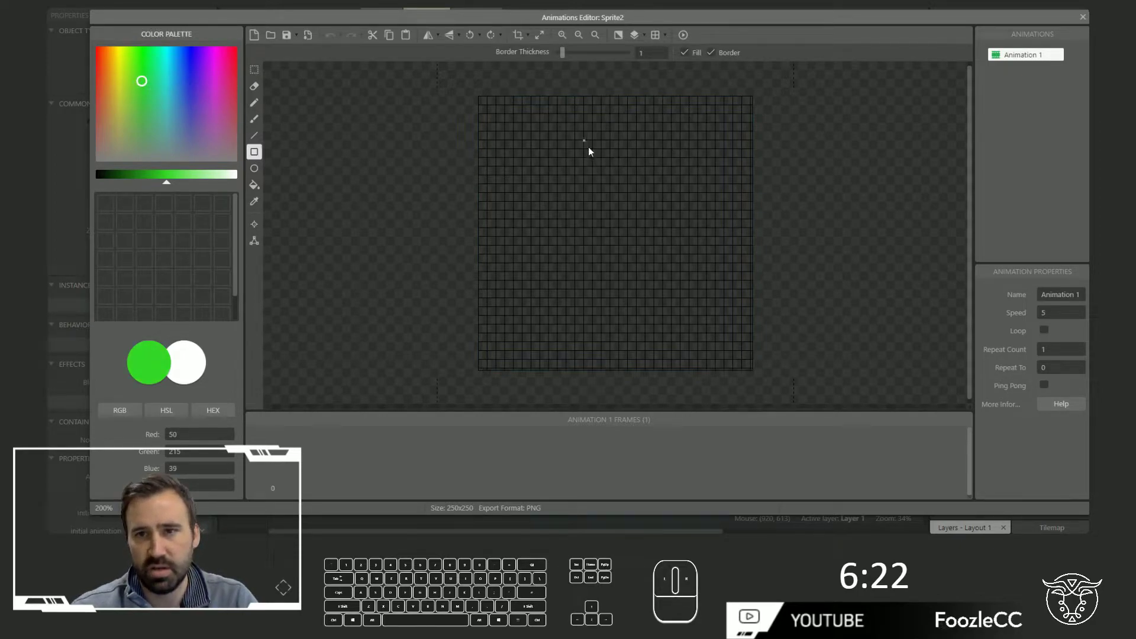
# Draw a tall green rectangle for the wall sprite and fit its collision polygon to the corners.
pyautogui.moveTo(668, 332); pyautogui.dragTo(279, 261)
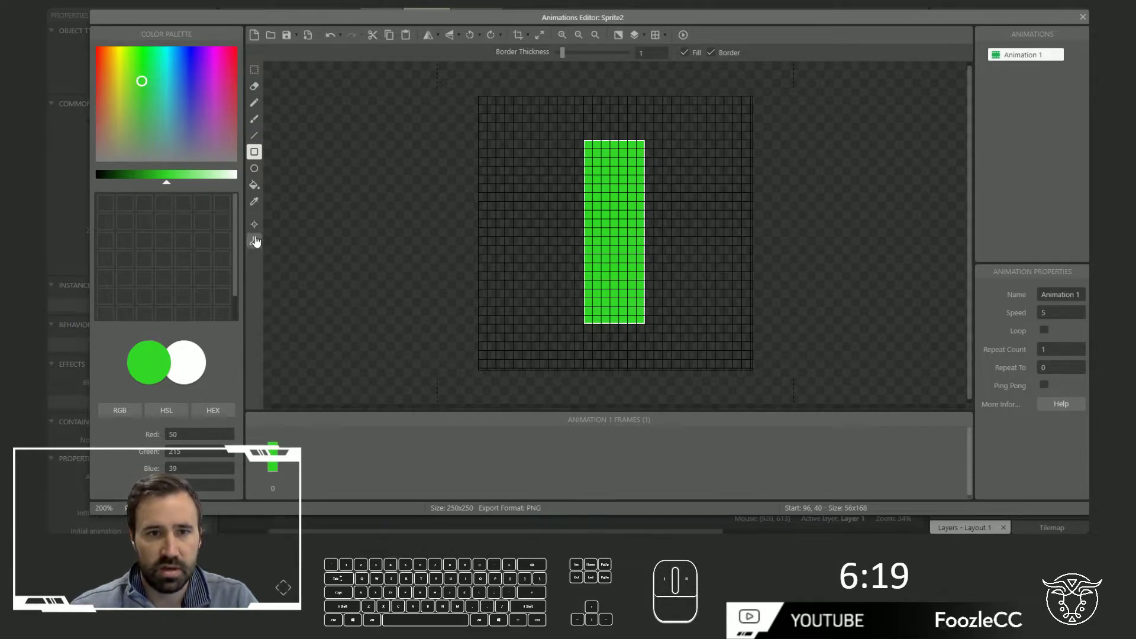
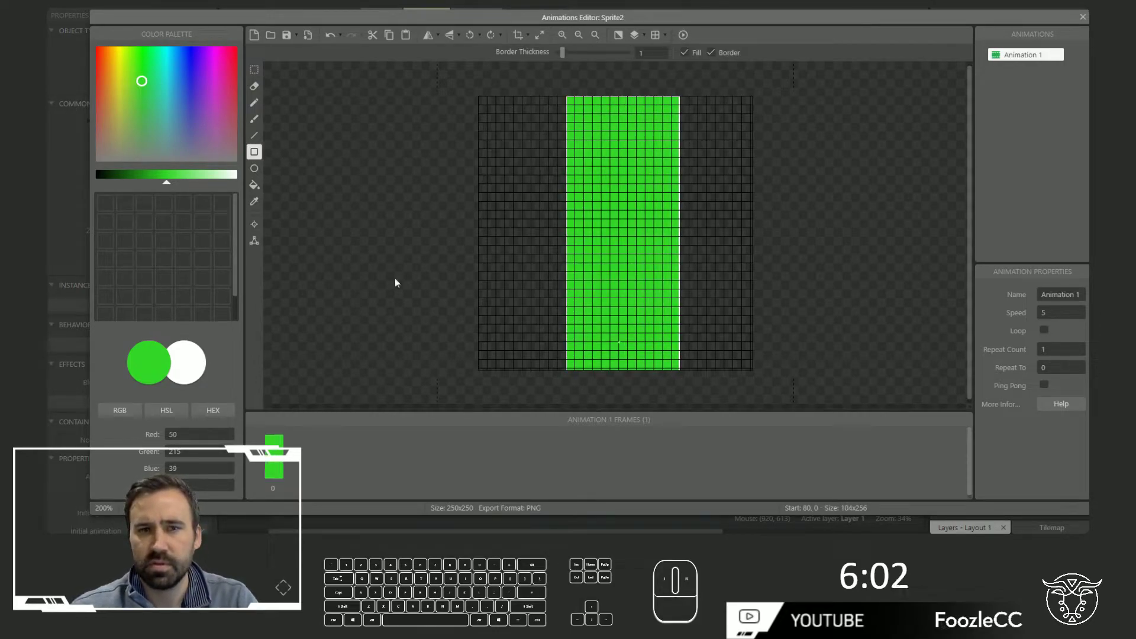
pyautogui.click(257, 246)
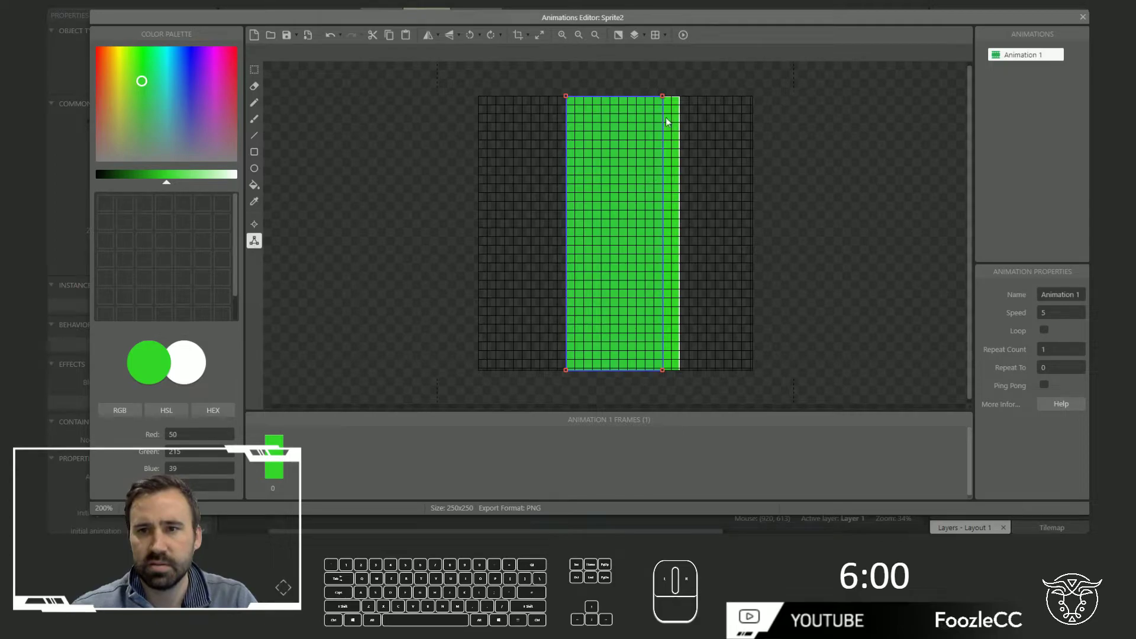
pyautogui.click(672, 97)
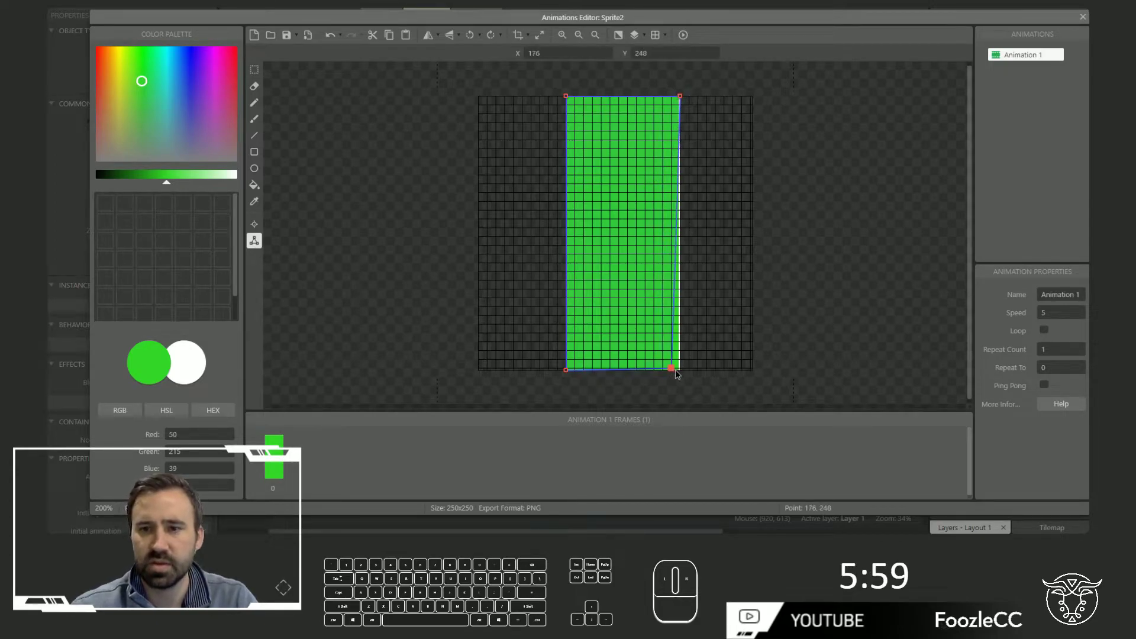
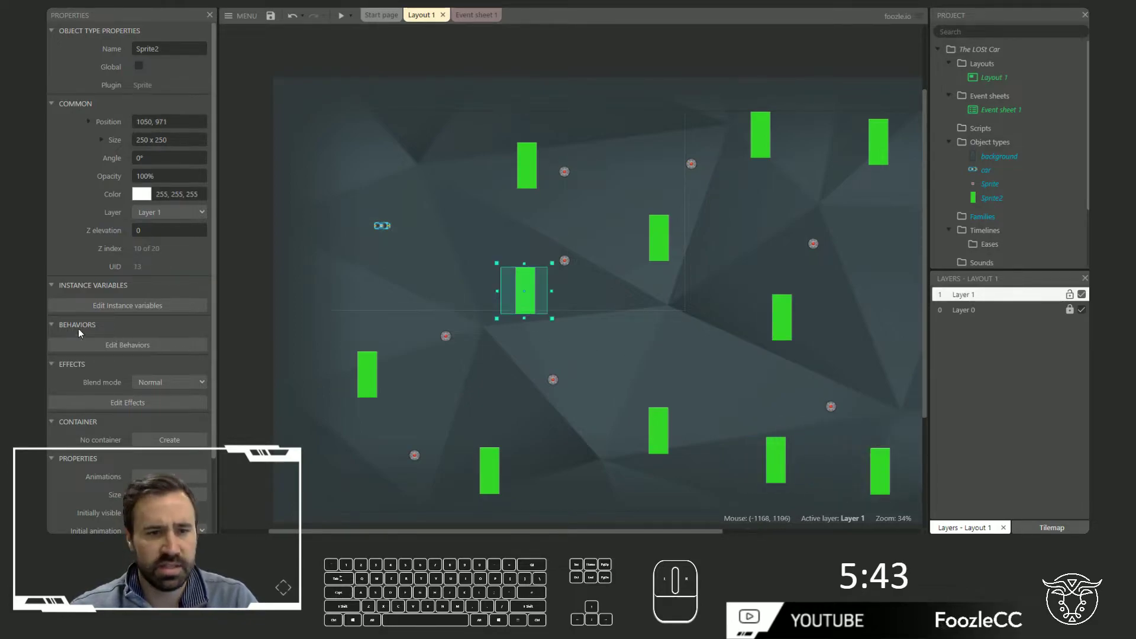
# Give the car sprite the Solid behaviour.
pyautogui.click(543, 334)
pyautogui.click(549, 342)
pyautogui.press('Return')
pyautogui.moveTo(673, 201); pyautogui.dragTo(180, 363)
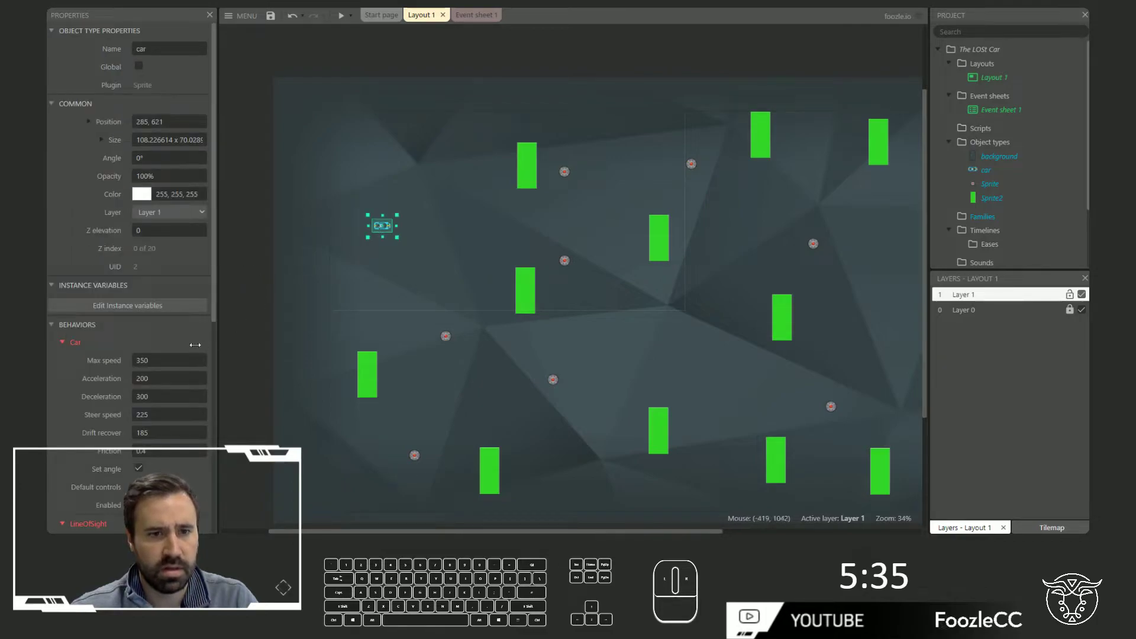
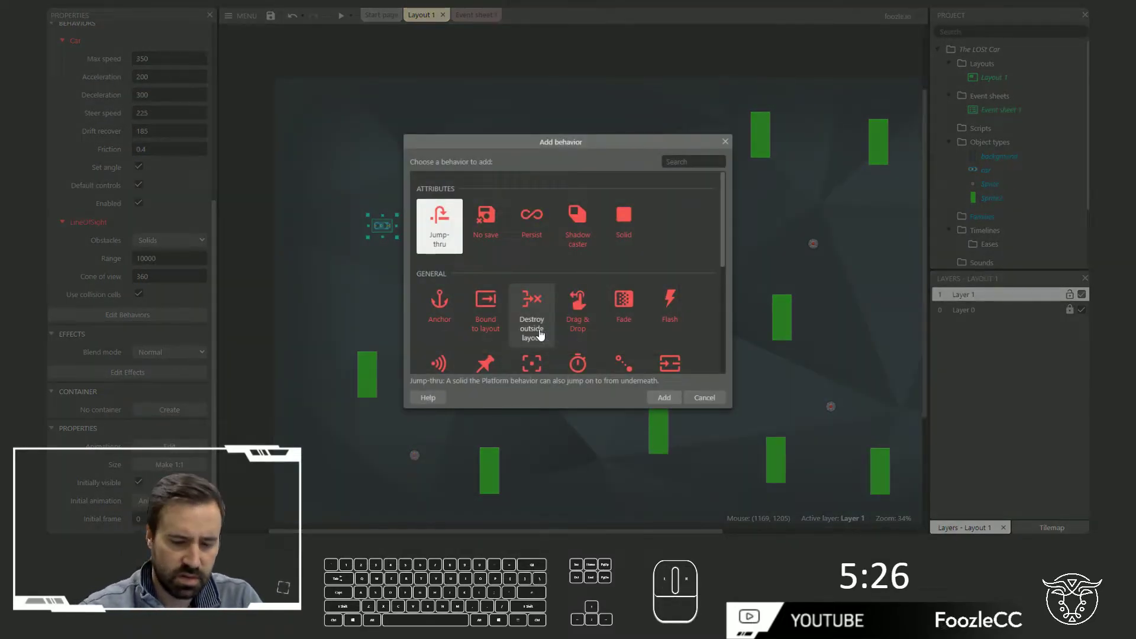
pyautogui.press('Return')
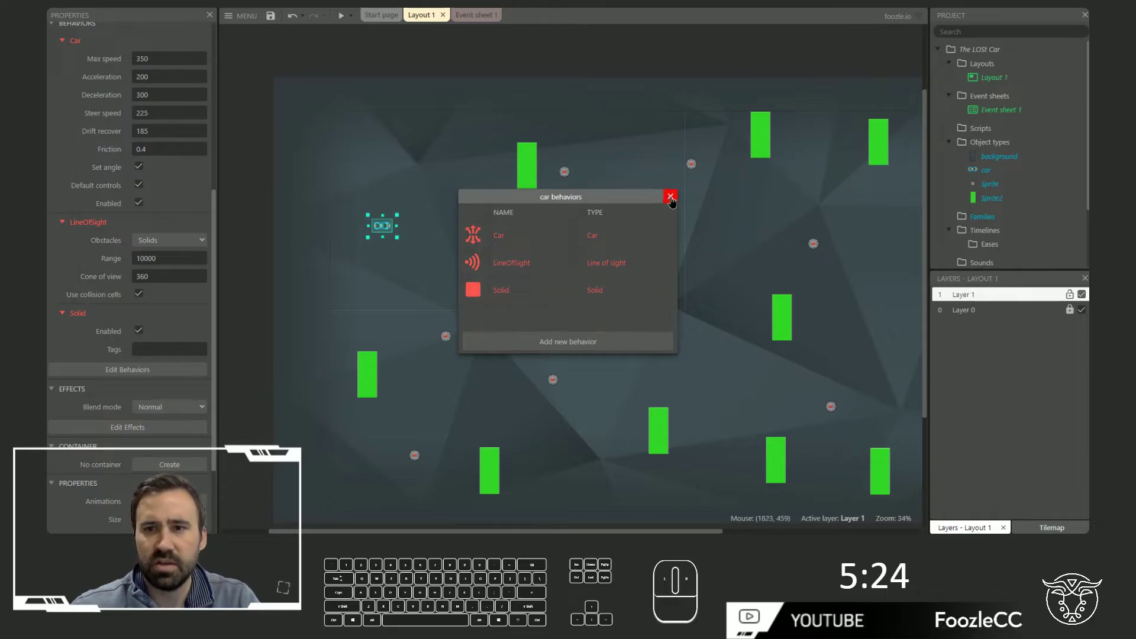
# Preview the game and drive the car among the walls and bombs.
pyautogui.click(344, 22)
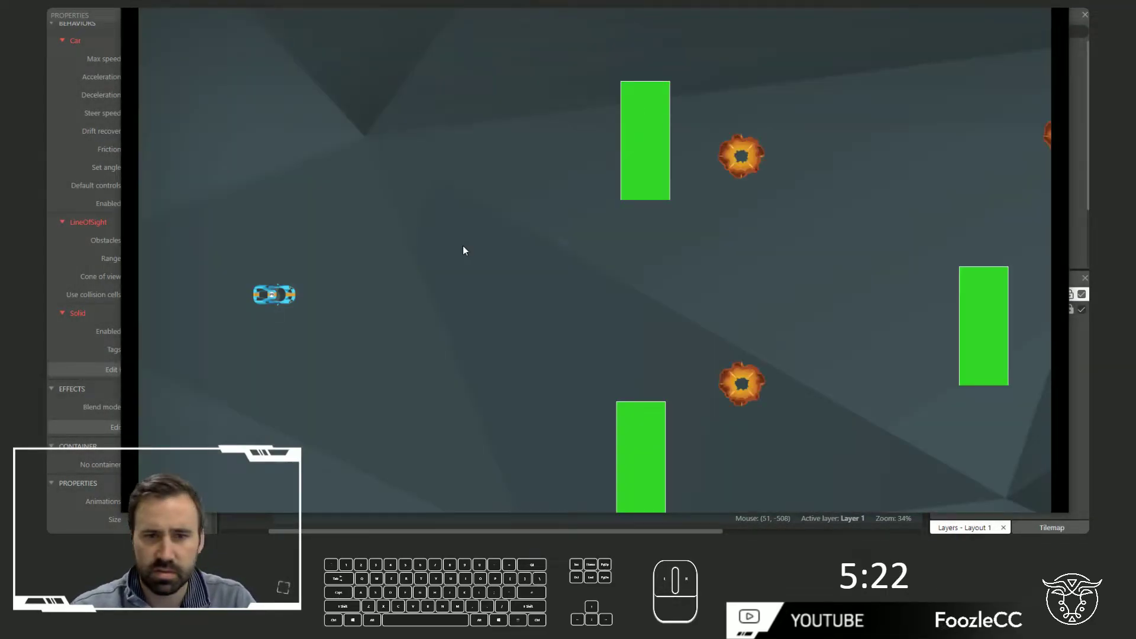
pyautogui.press('Up')
pyautogui.press('Right')
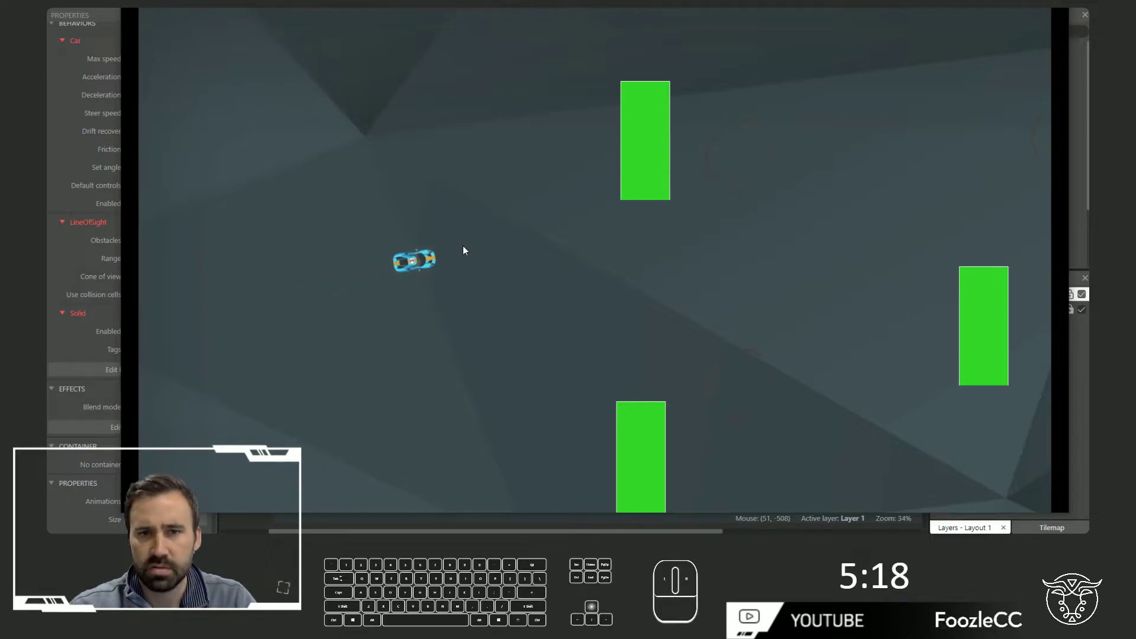
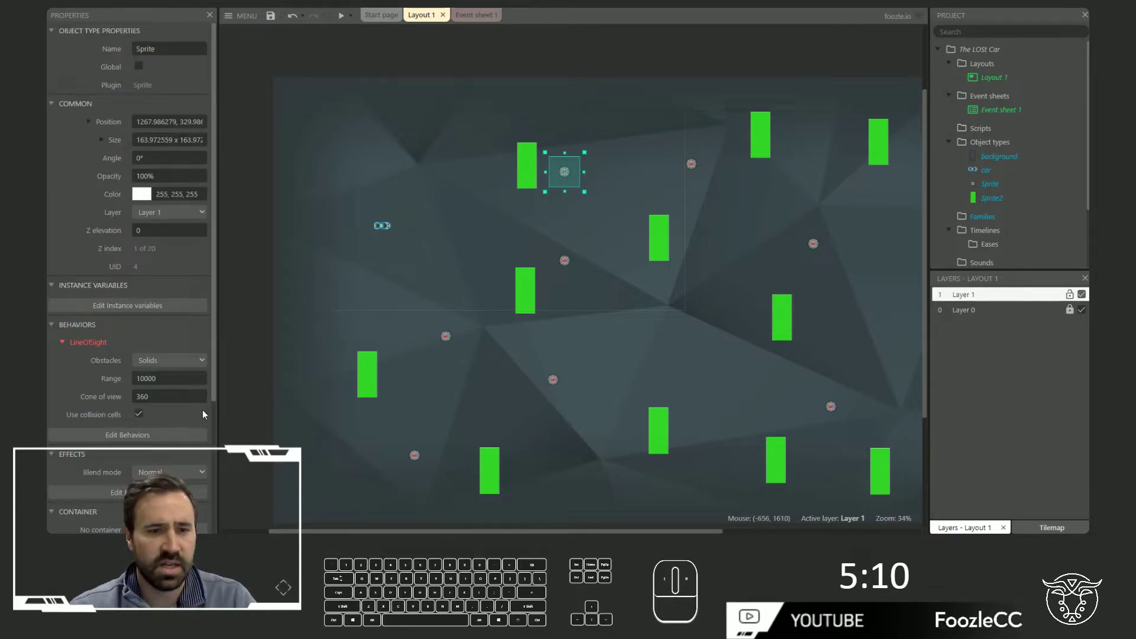
# Add a MoveTo behaviour to the bomb sprite and return to the layout.
pyautogui.click(557, 346)
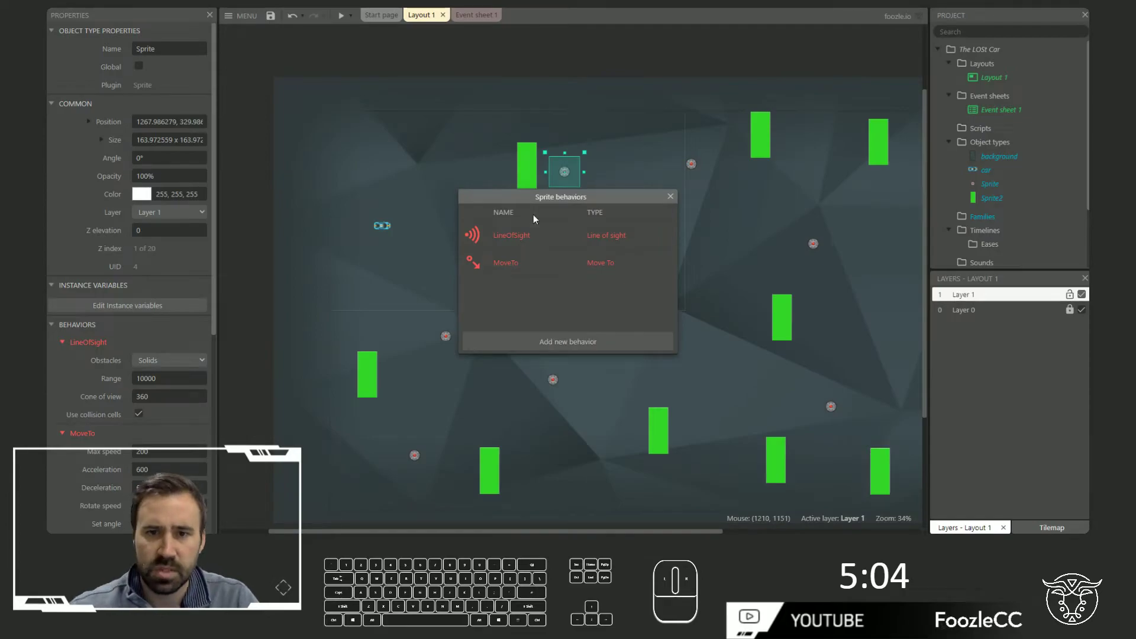
pyautogui.click(677, 202)
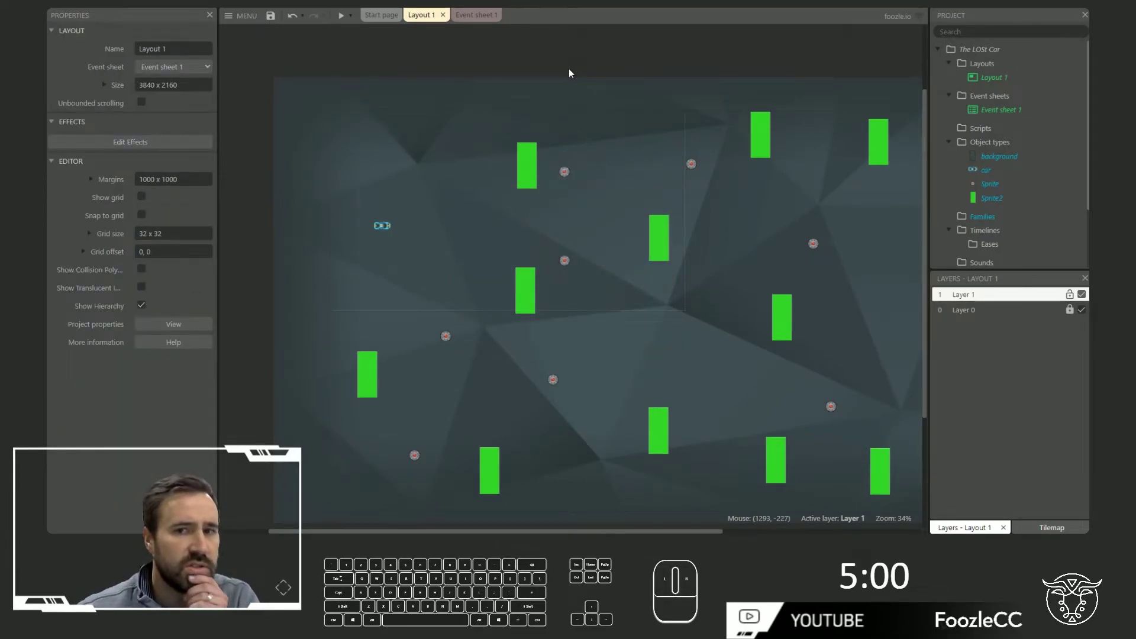
pyautogui.click(561, 68)
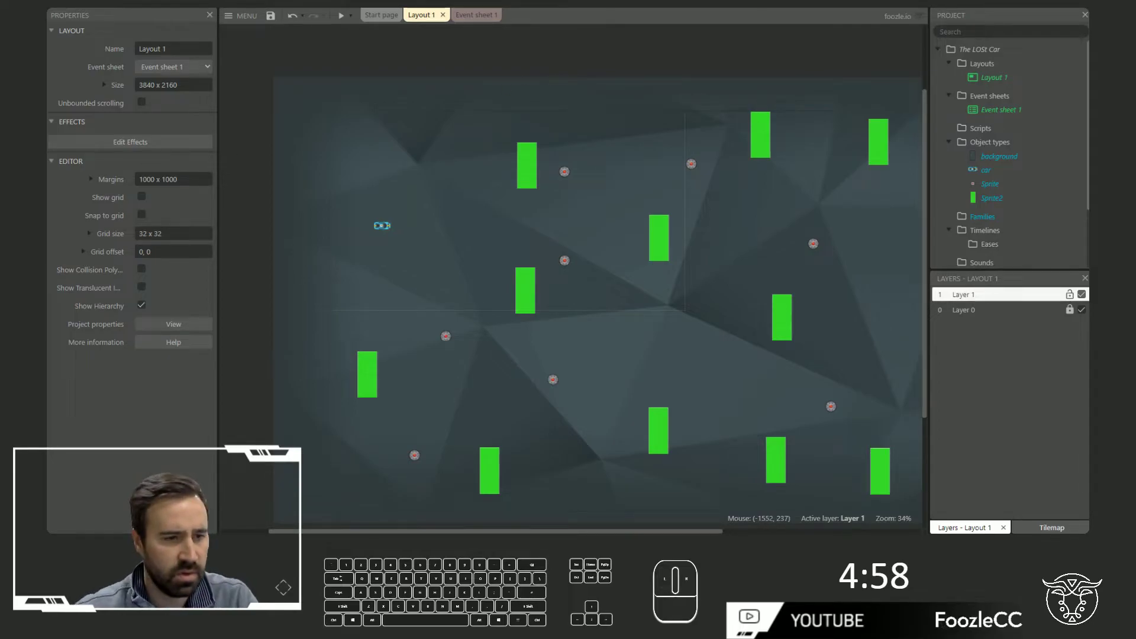
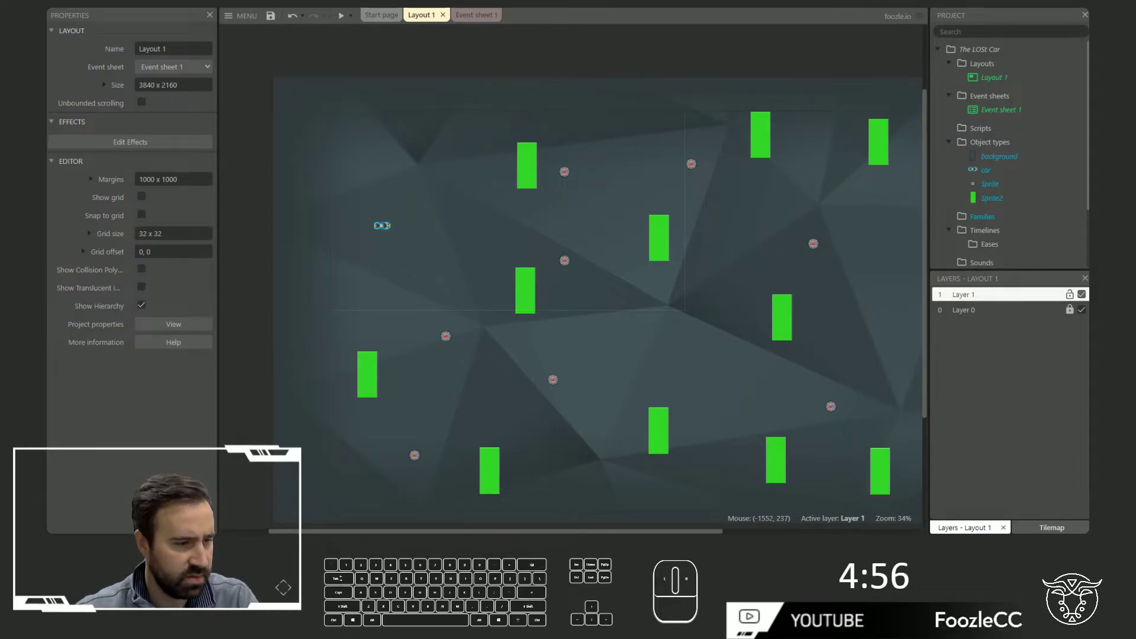
# Create sprite Sprite3, sketching an ellipse on its 250×250 canvas and undoing it.
pyautogui.click(634, 69)
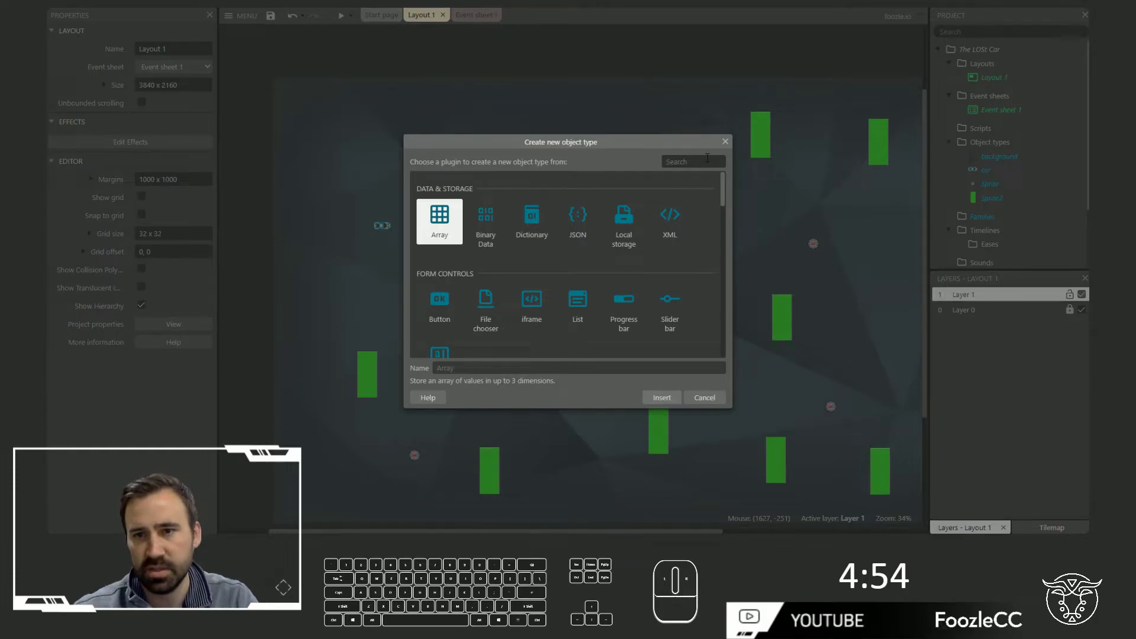
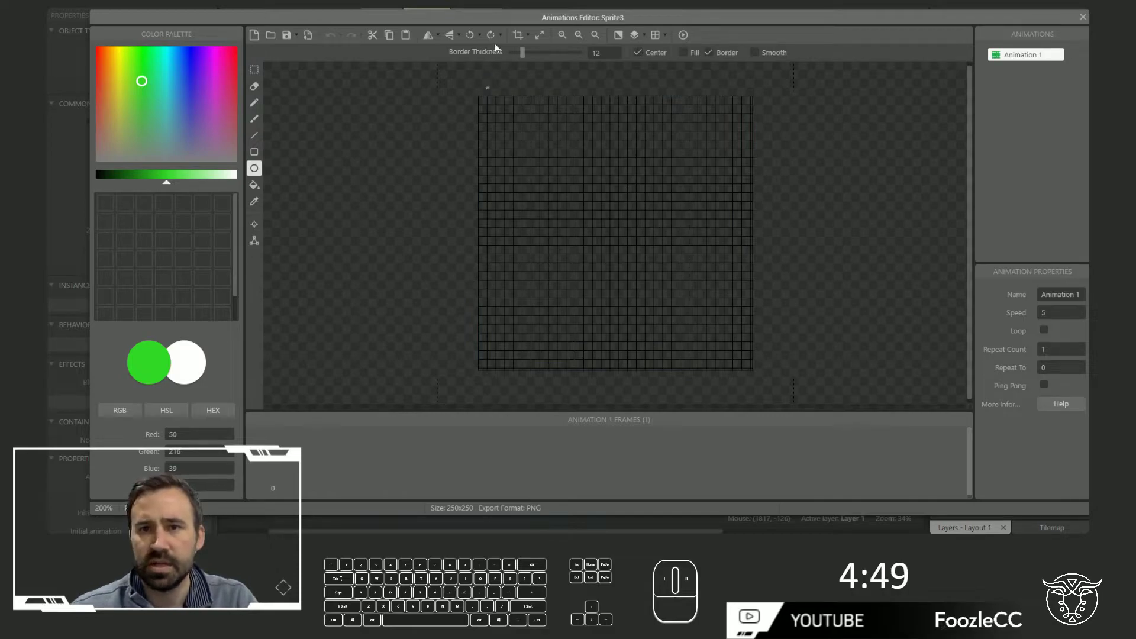
pyautogui.moveTo(566, 125); pyautogui.dragTo(636, 228)
pyautogui.press('ctrl+z')
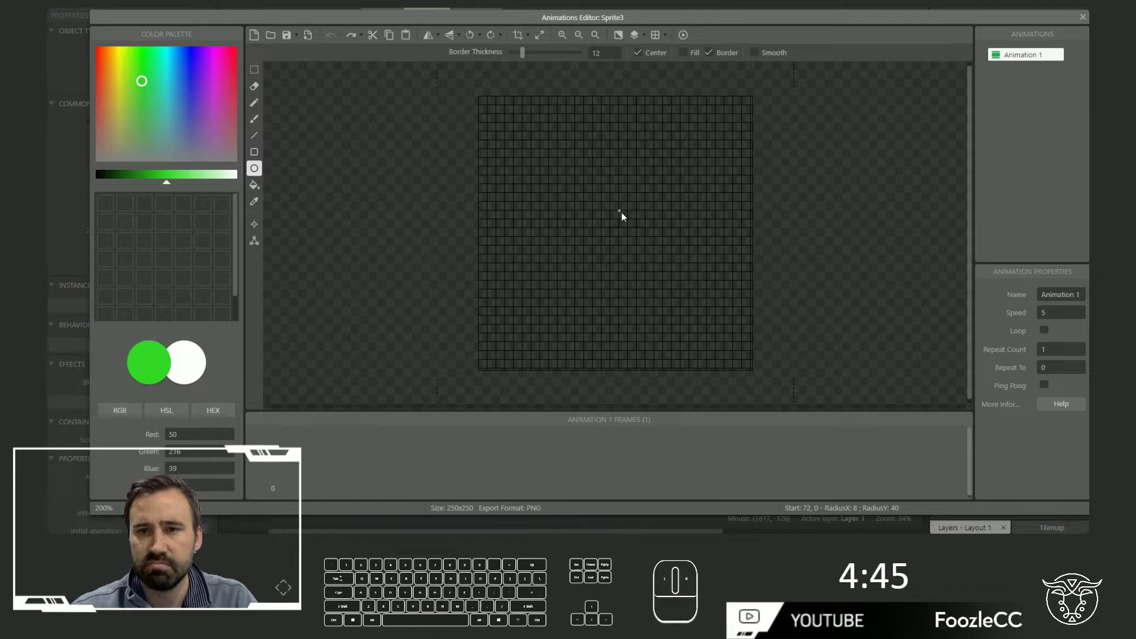
pyautogui.moveTo(728, 128); pyautogui.dragTo(746, 112)
pyautogui.press('ctrl+z')
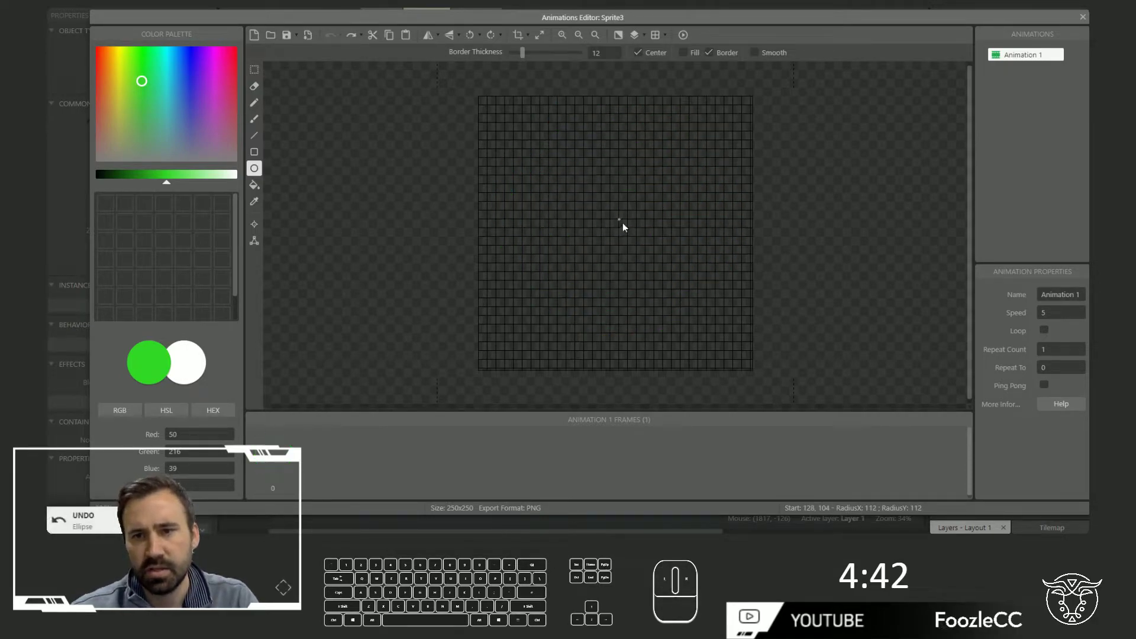
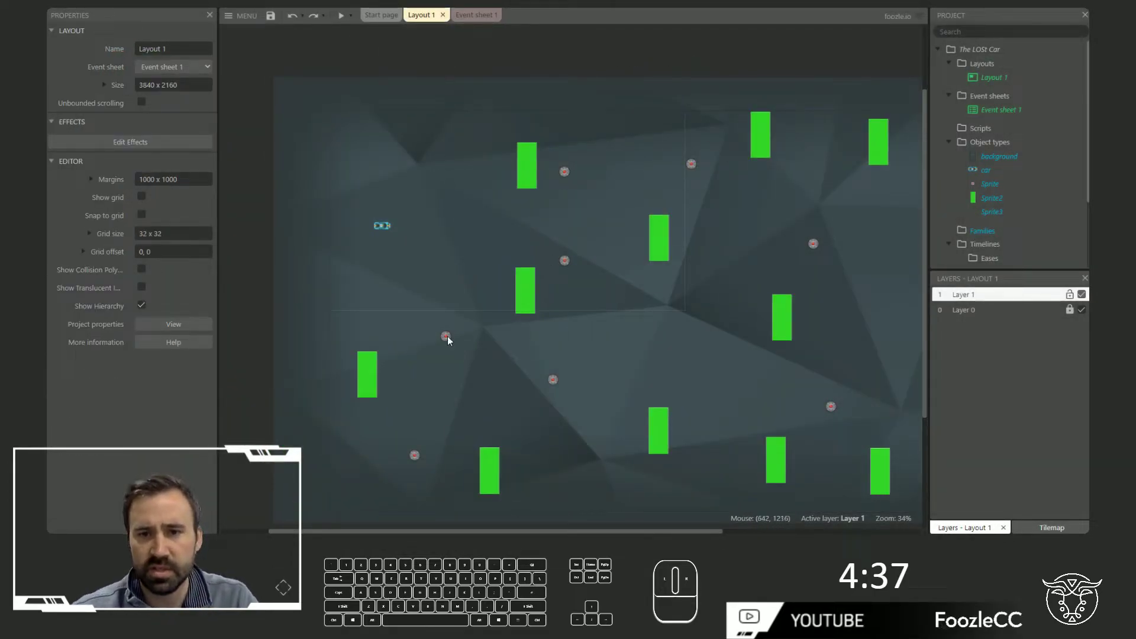
# Give the selected bomb MoveTo max speed 400 and a new Timer behaviour.
pyautogui.click(450, 339)
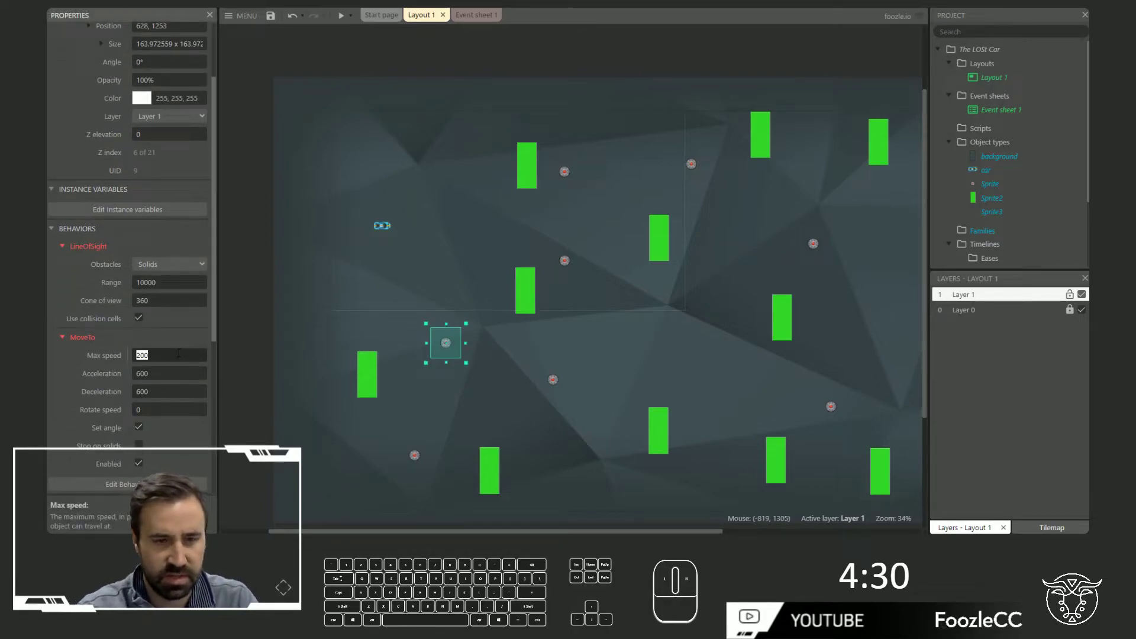
pyautogui.press('0')
pyautogui.press('Return')
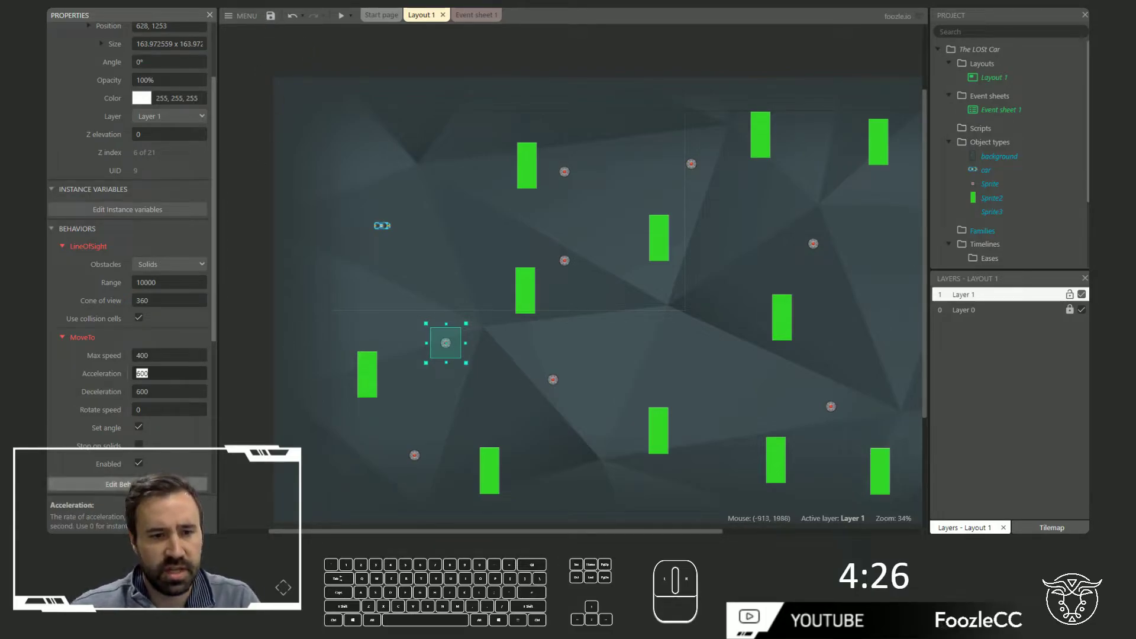
pyautogui.click(565, 343)
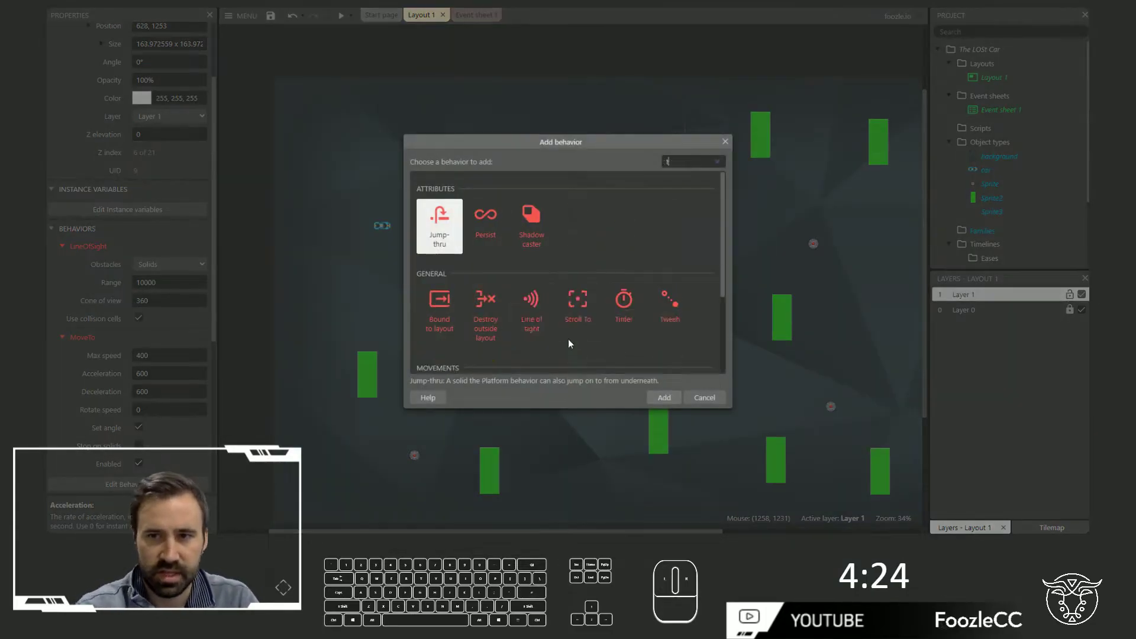
pyautogui.press('Return')
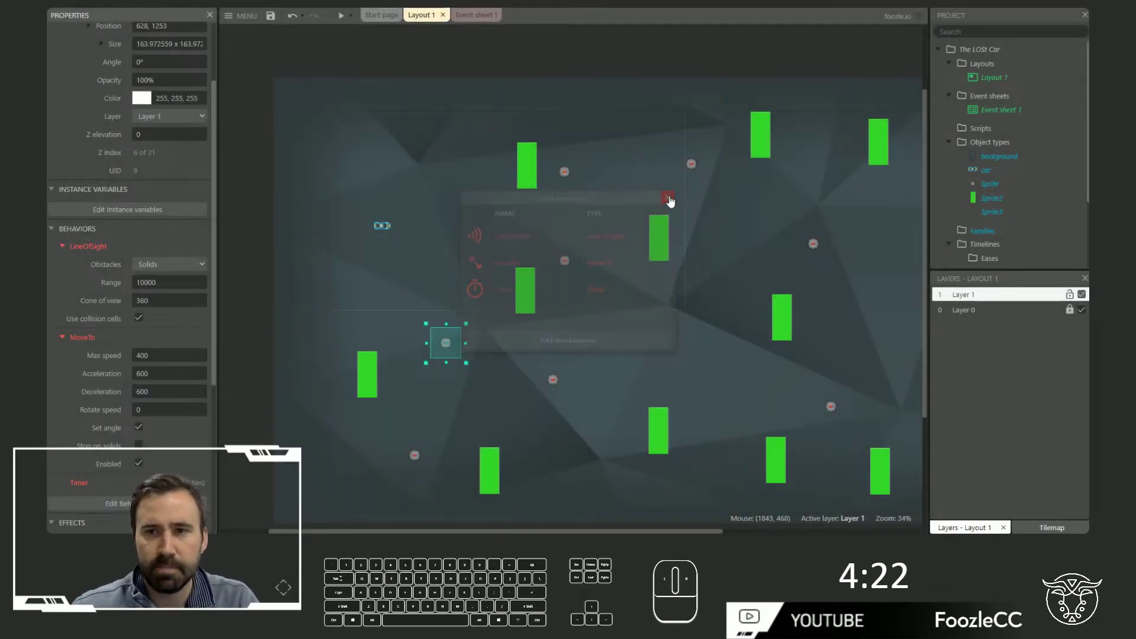
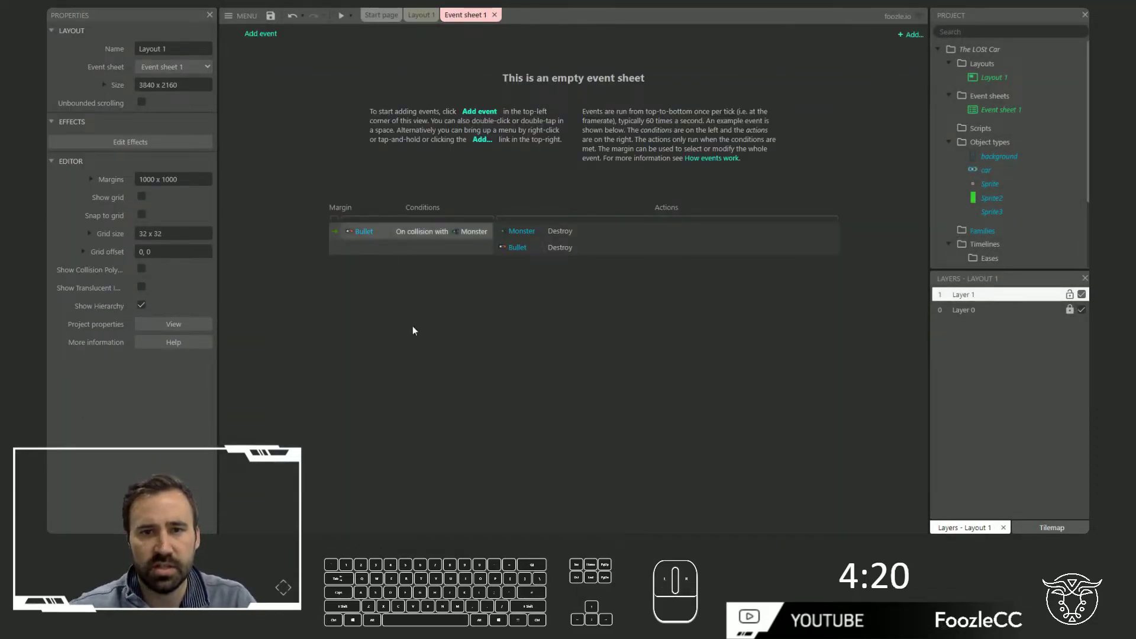
# Add a System 'On start of layout' event and rename the sprite object to bomb.
pyautogui.click(413, 328)
pyautogui.click(266, 44)
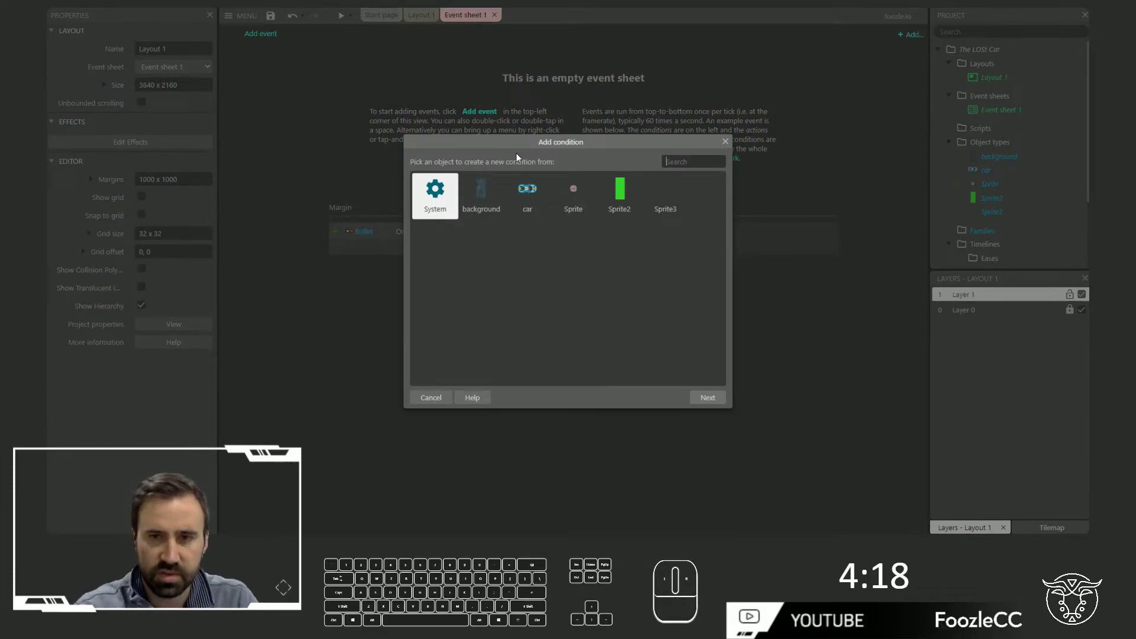
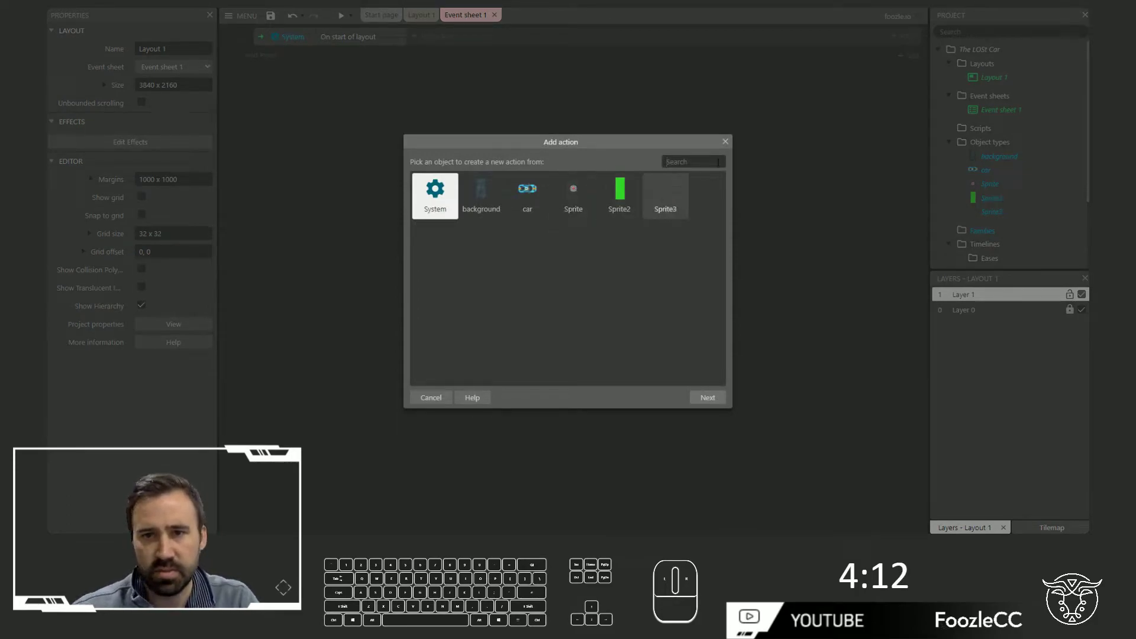
pyautogui.click(566, 175)
pyautogui.press('Return')
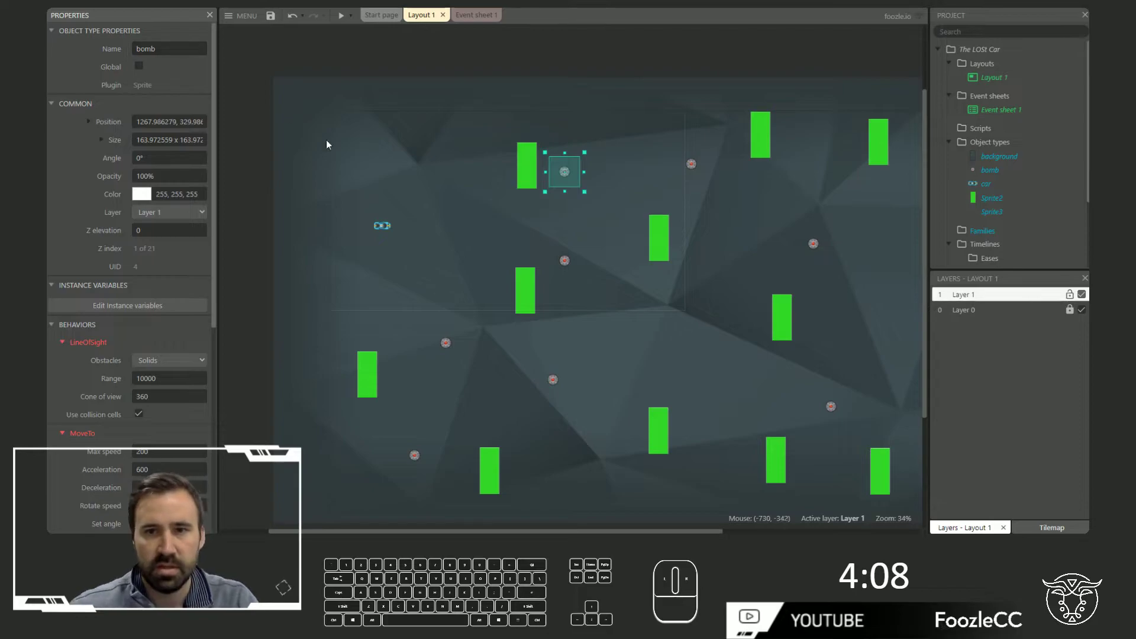
pyautogui.moveTo(530, 79); pyautogui.dragTo(474, 35)
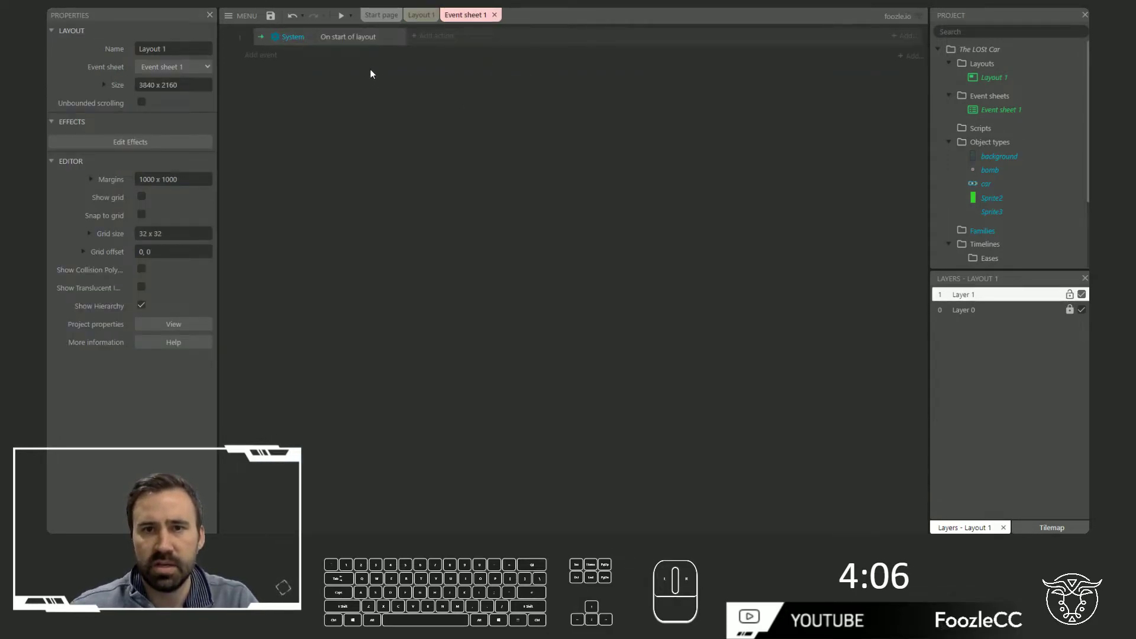
# On start of layout, stop the bomb's animation and set its frame to 0.
pyautogui.click(437, 43)
pyautogui.press('Return')
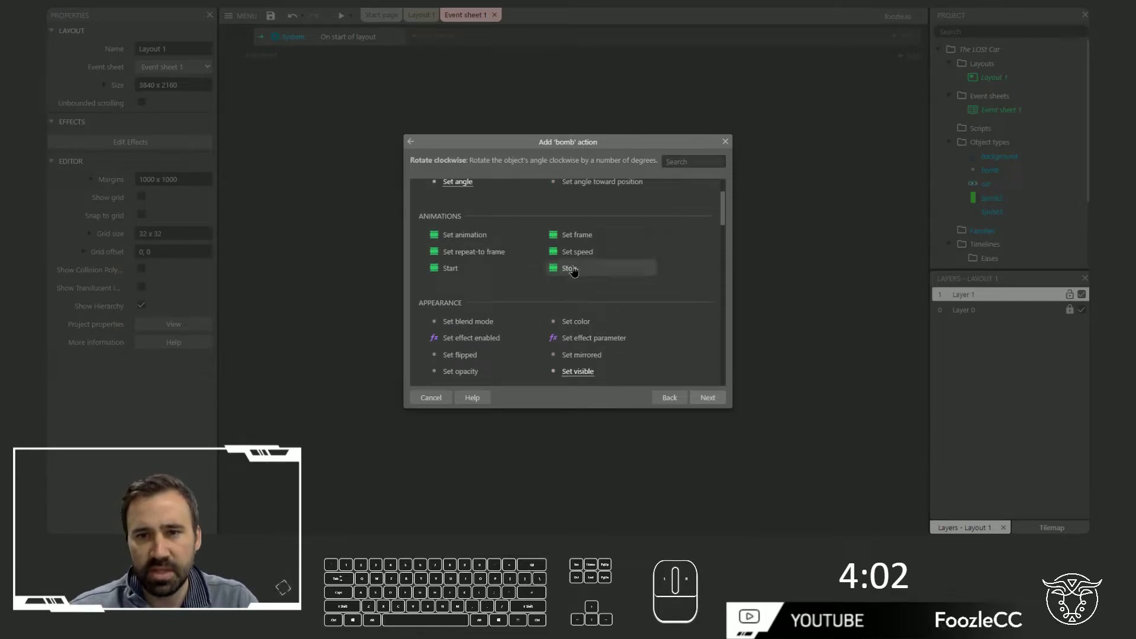
pyautogui.click(578, 270)
pyautogui.moveTo(440, 56); pyautogui.dragTo(604, 152)
pyautogui.press('Return')
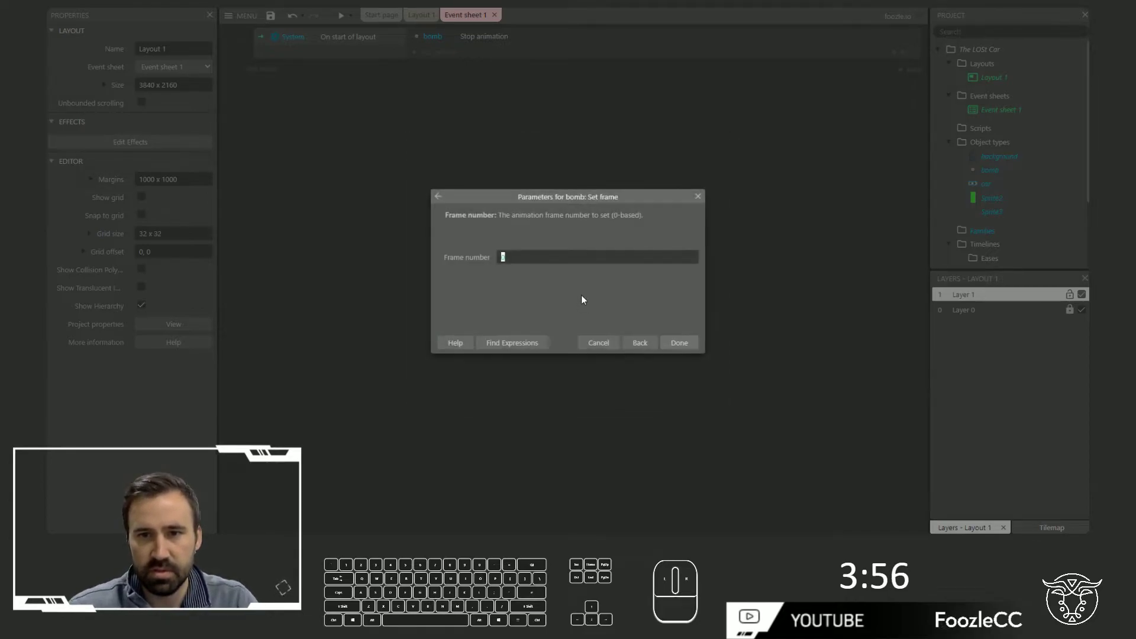
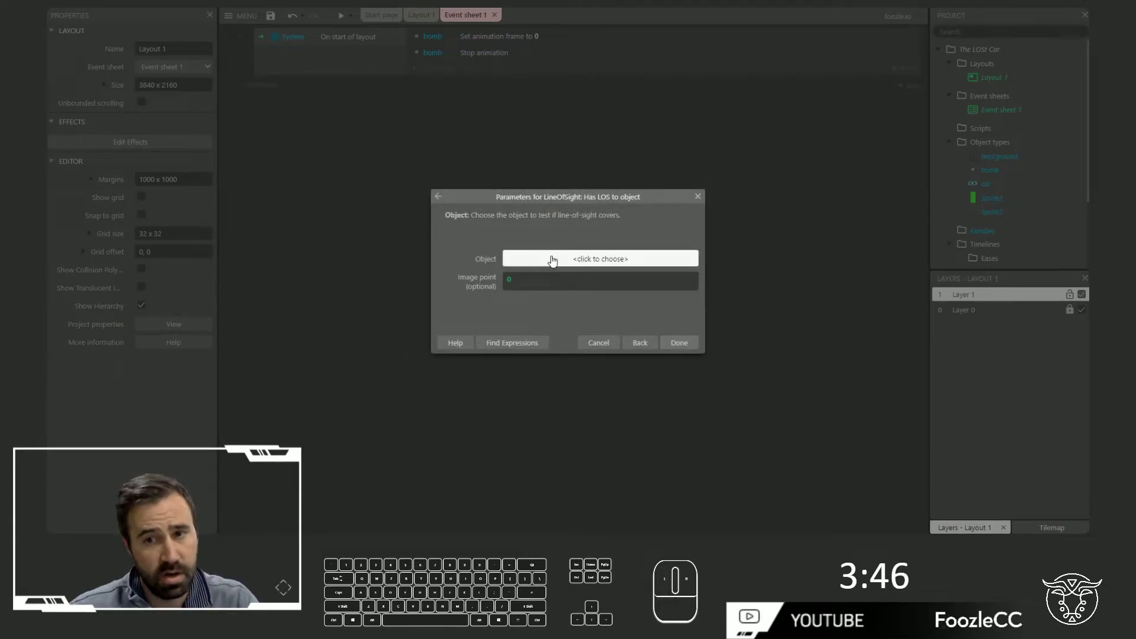
# With car as the line-of-sight target, start a 2-second 'explode' timer once.
pyautogui.click(497, 218)
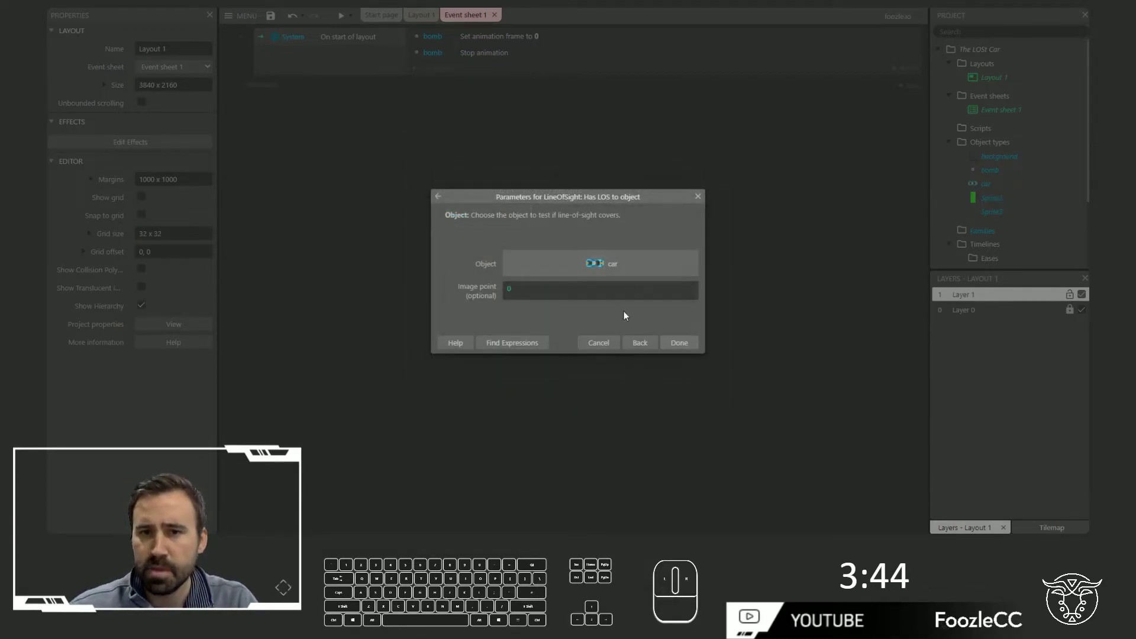
pyautogui.moveTo(447, 128); pyautogui.dragTo(441, 86)
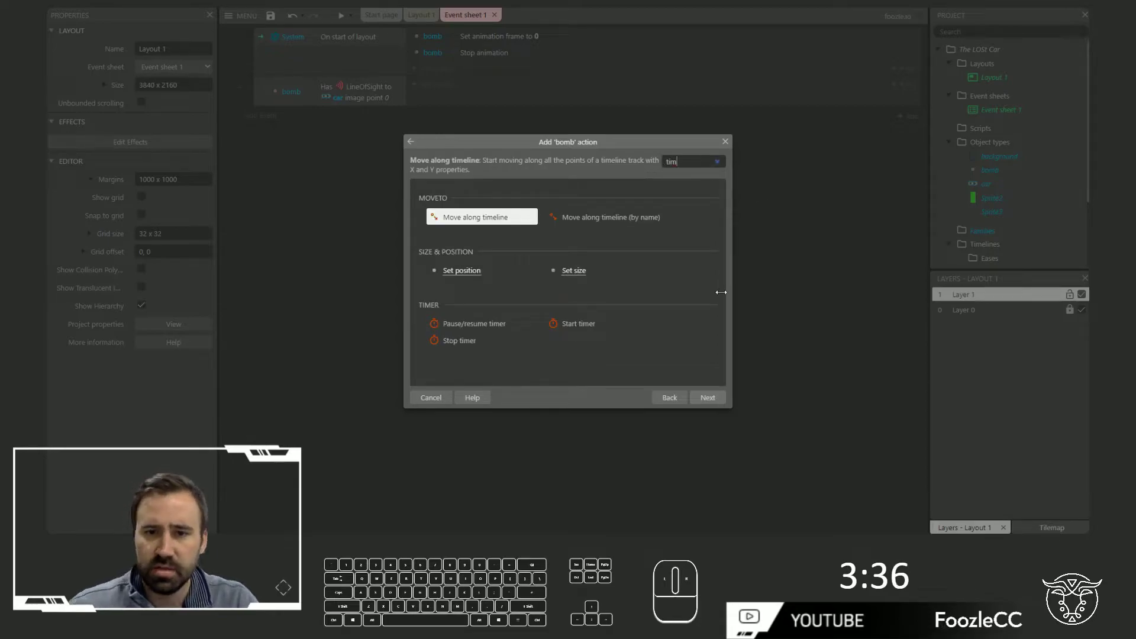
pyautogui.click(594, 329)
pyautogui.doubleClick(596, 330)
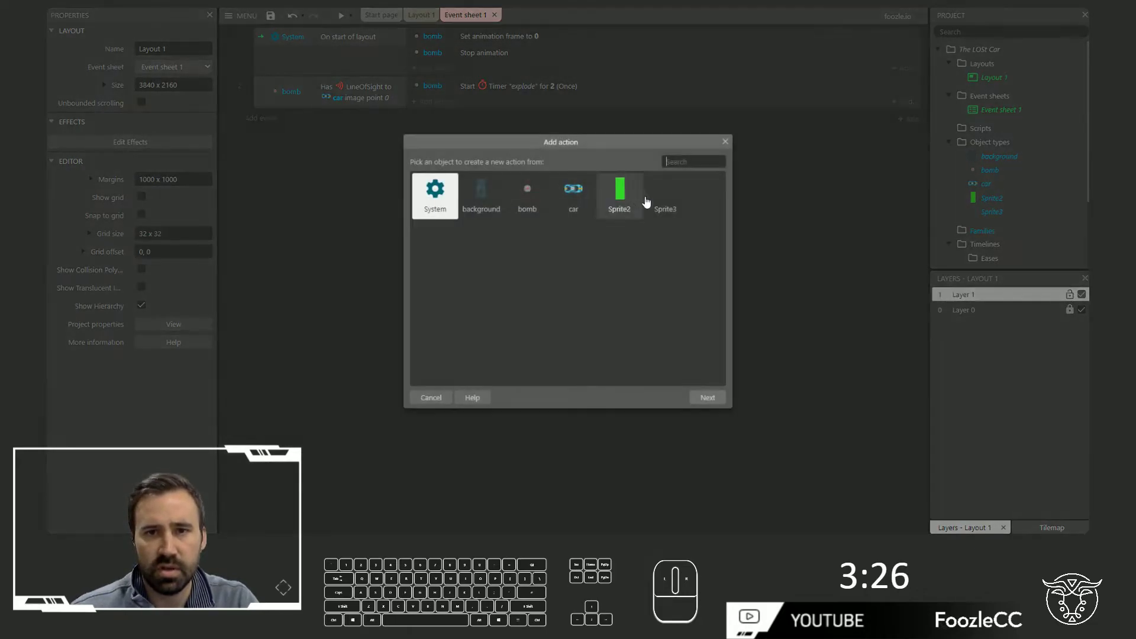
# Add a MoveTo action moving the bomb to the car's image point 0.
pyautogui.press('Return')
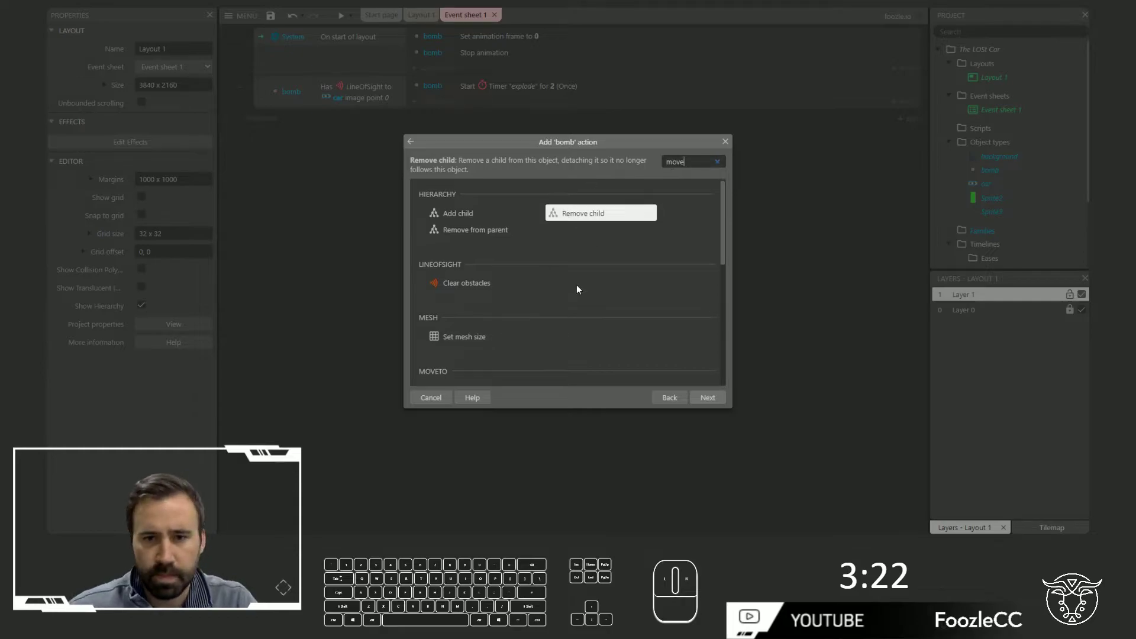
pyautogui.click(596, 321)
pyautogui.click(596, 259)
pyautogui.doubleClick(495, 248)
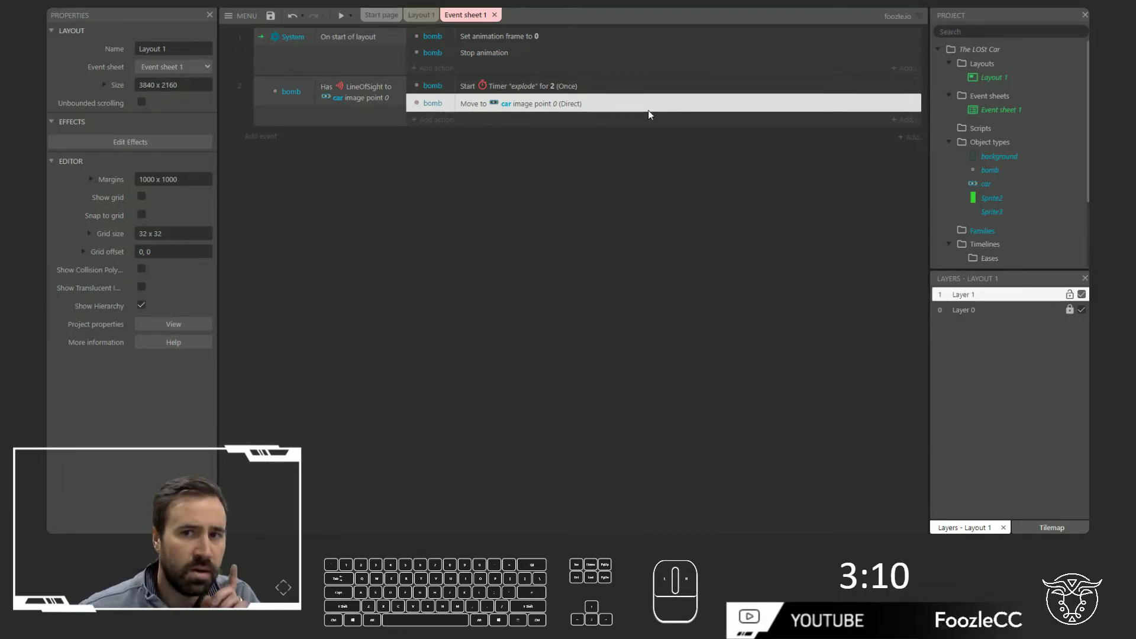
pyautogui.click(468, 162)
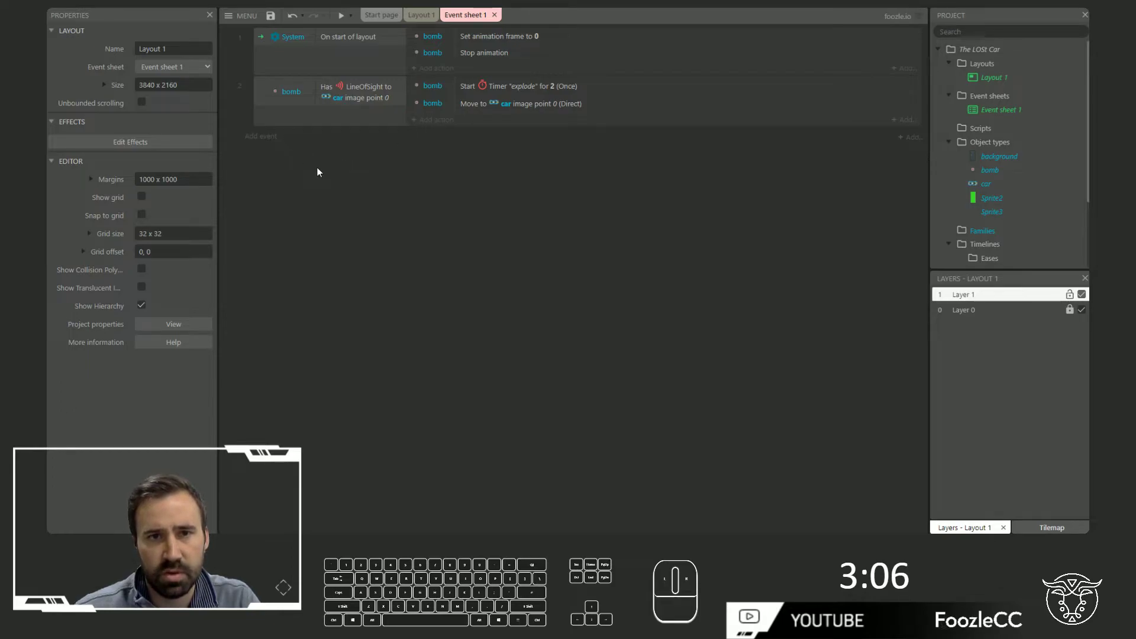
# Add a global boolean variable 'fuse_lit' set to false above the events.
pyautogui.moveTo(316, 150); pyautogui.dragTo(369, 193)
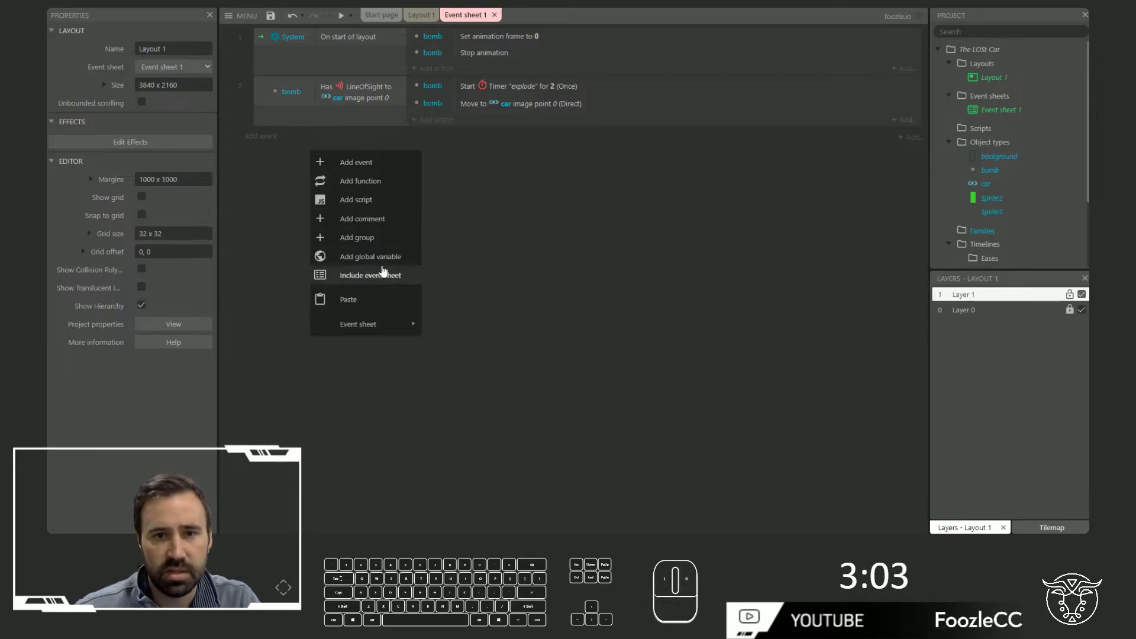
pyautogui.click(387, 265)
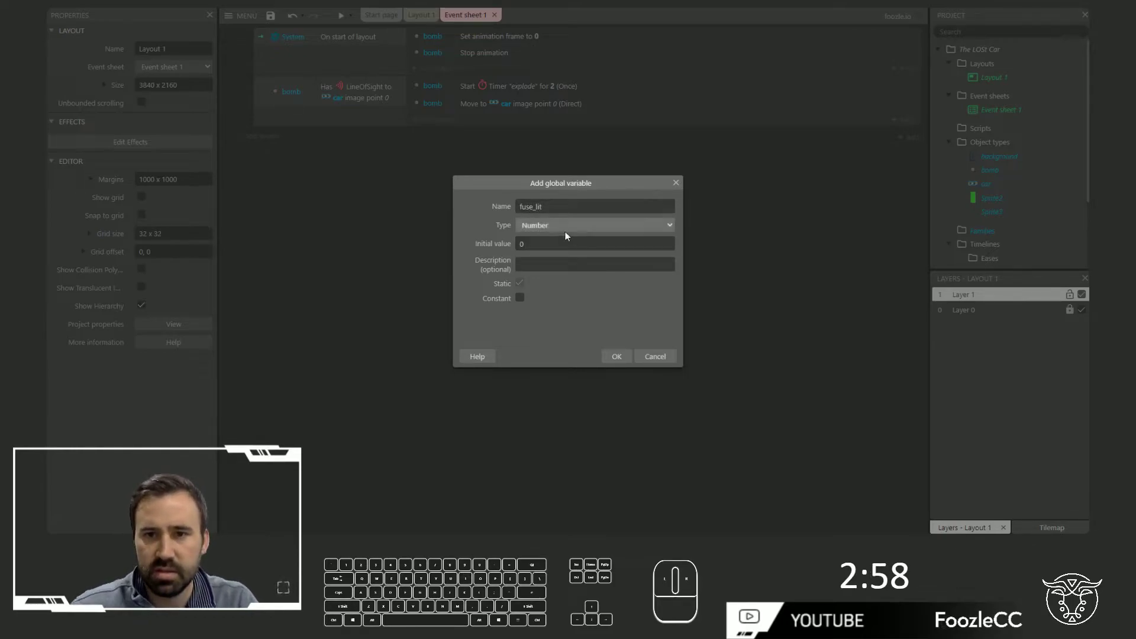
pyautogui.click(558, 248)
pyautogui.moveTo(618, 356); pyautogui.dragTo(550, 315)
pyautogui.moveTo(518, 254); pyautogui.dragTo(443, 189)
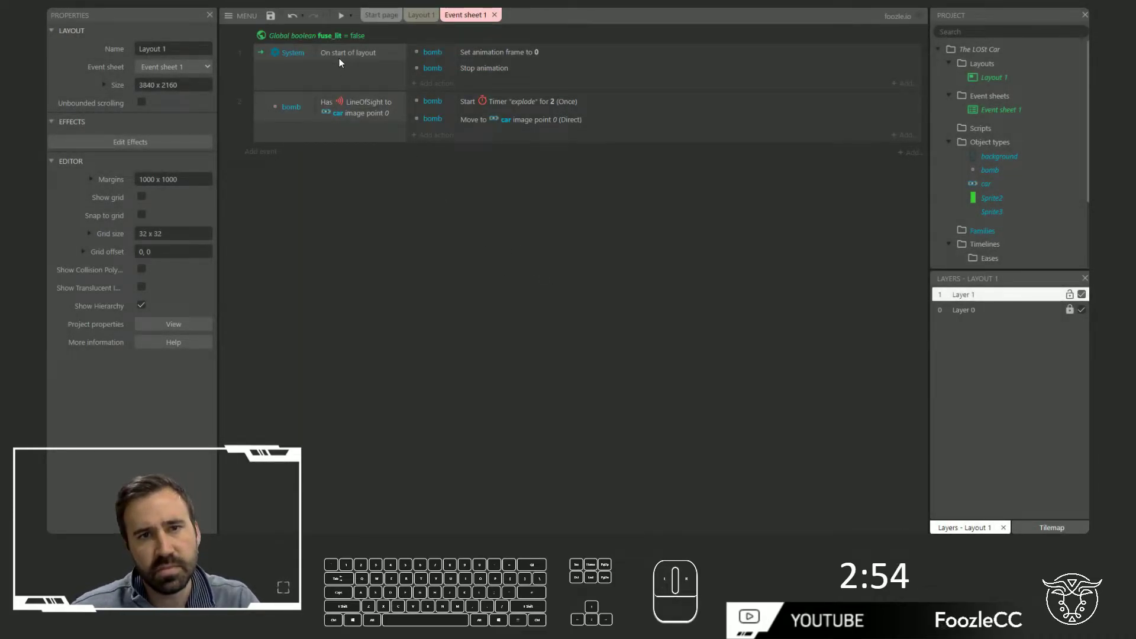
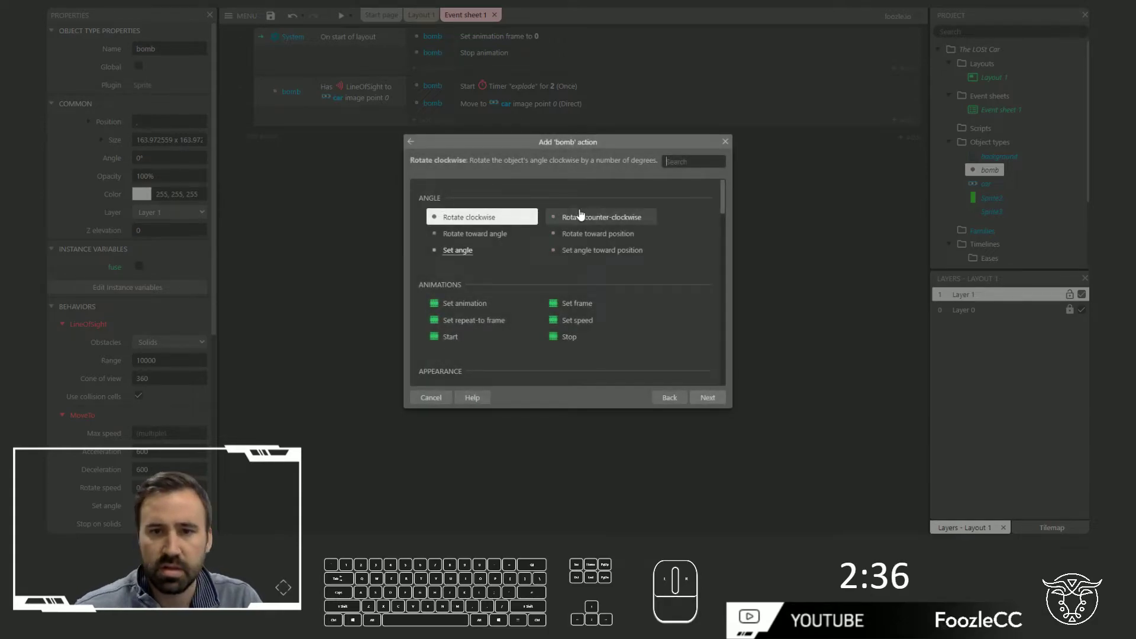
# Set bomb fuse to True in the LOS event and add an 'Is boolean fuse set' condition.
pyautogui.click(603, 283)
pyautogui.moveTo(693, 350); pyautogui.dragTo(395, 242)
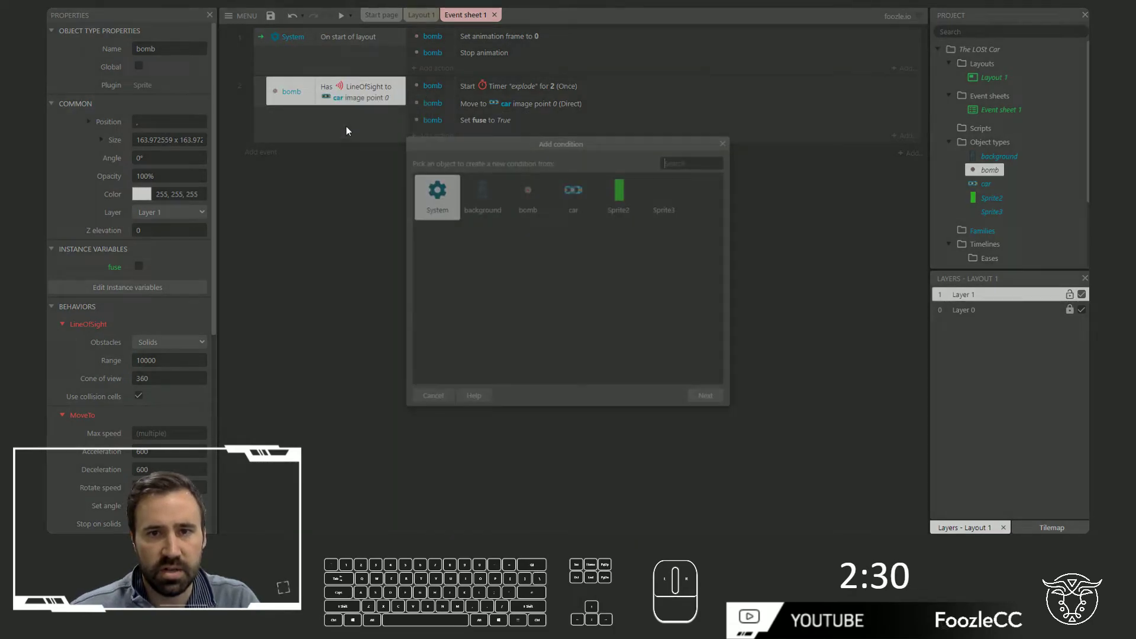
pyautogui.click(535, 195)
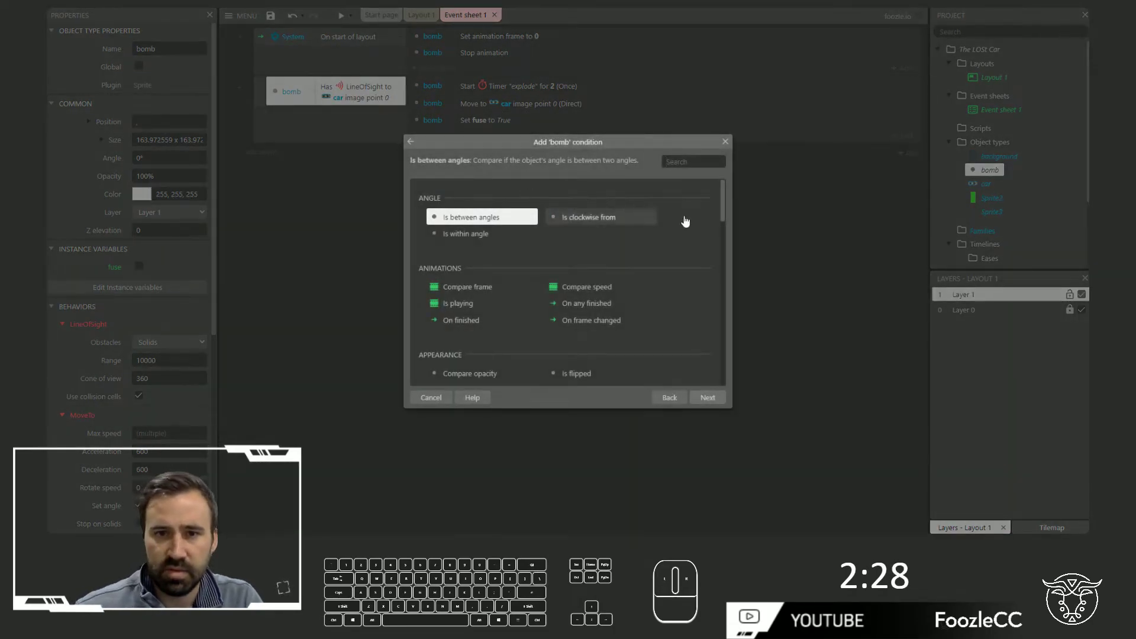
pyautogui.press('BackSpace')
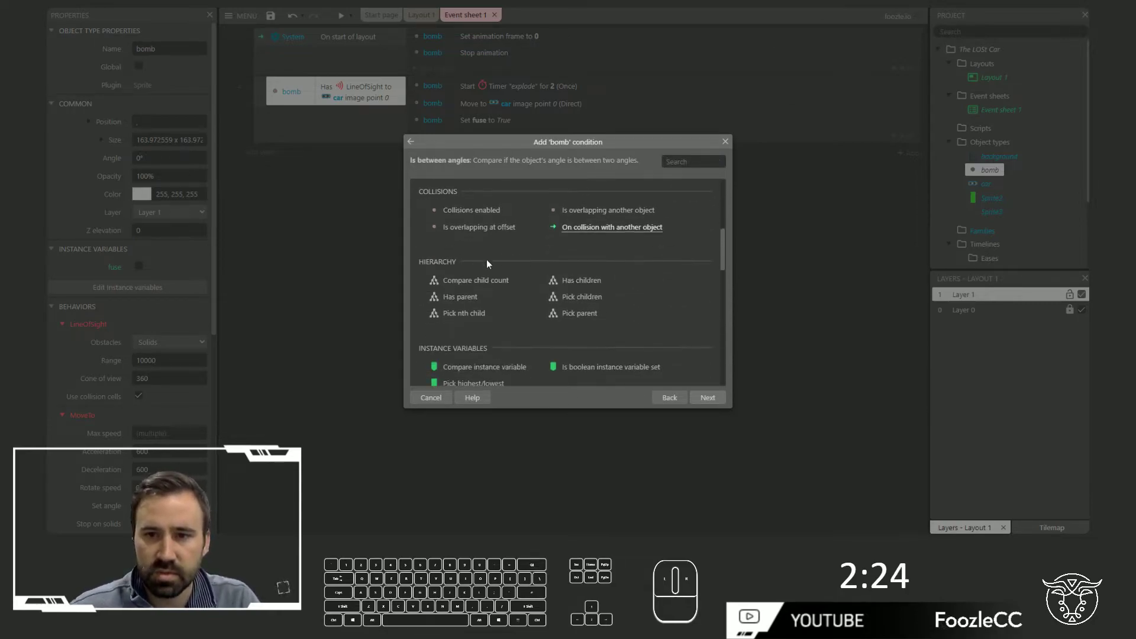
pyautogui.click(588, 301)
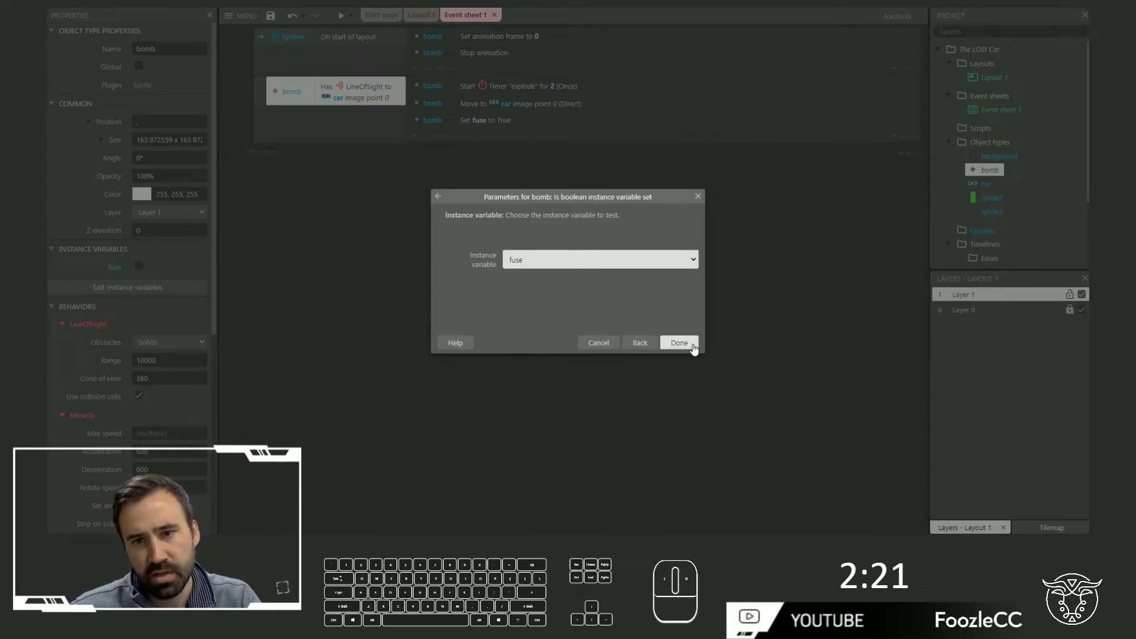
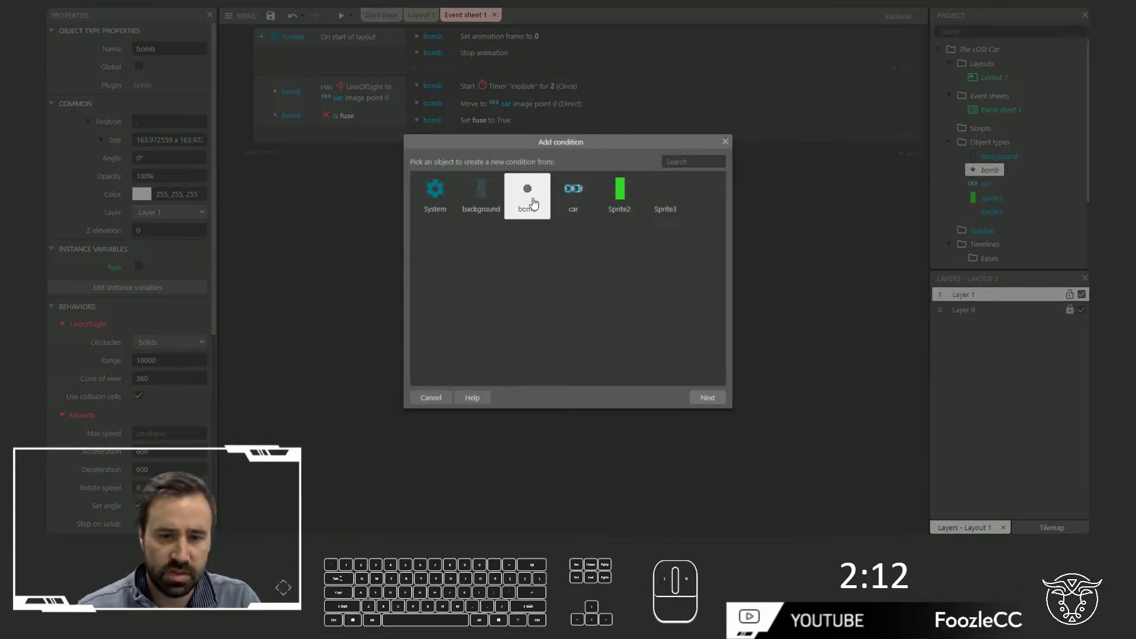
# On bomb Timer 'explode', start its animation from the current frame.
pyautogui.click(533, 203)
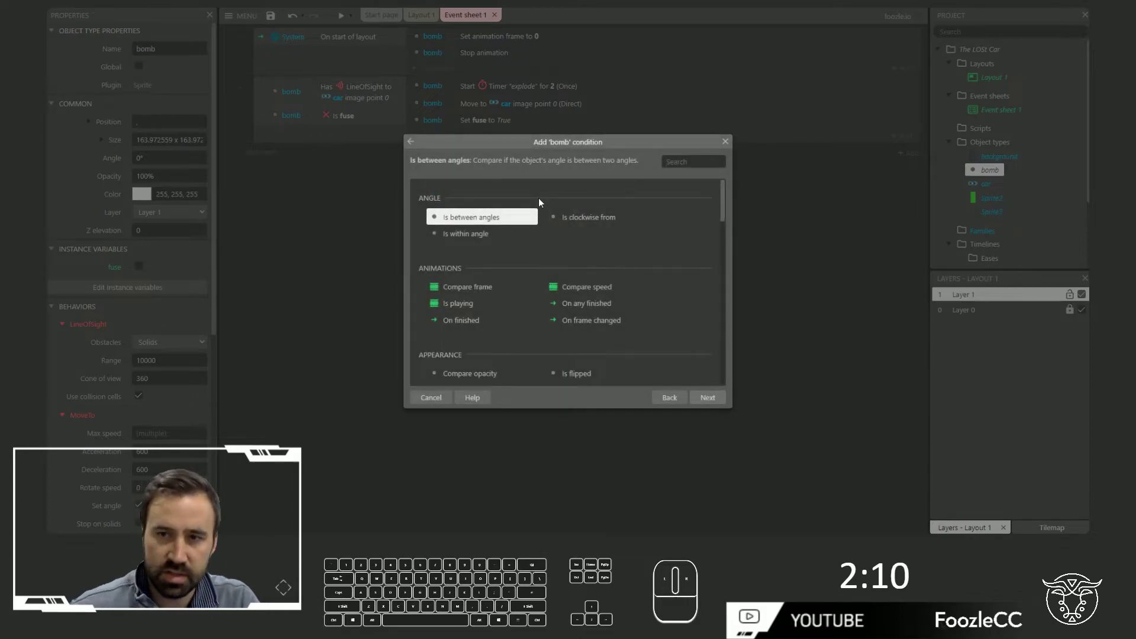
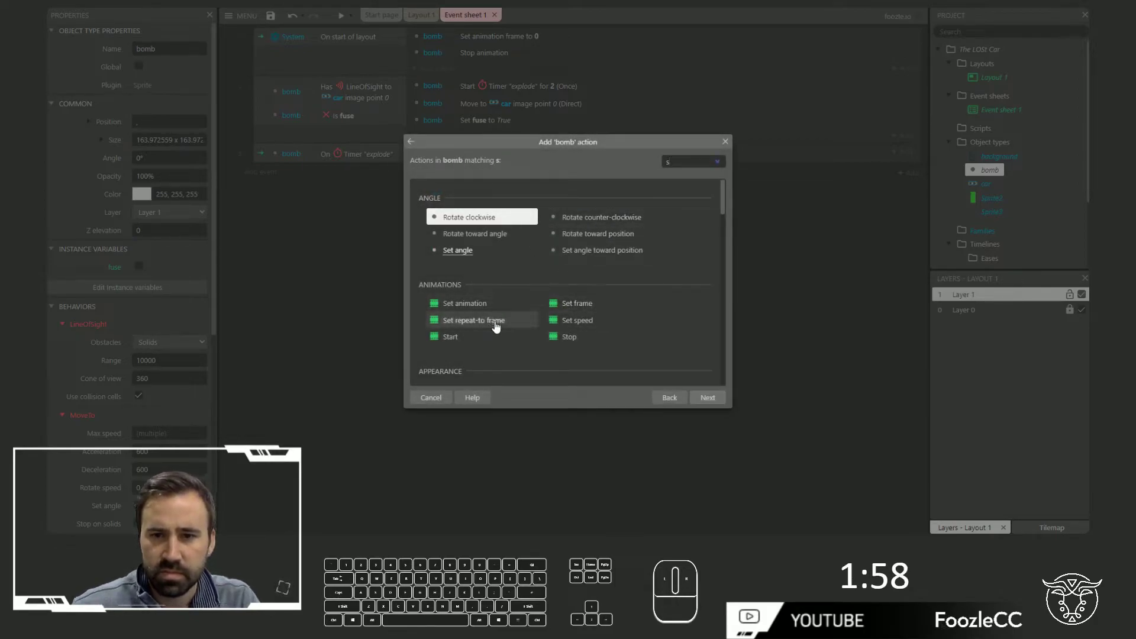
pyautogui.click(475, 346)
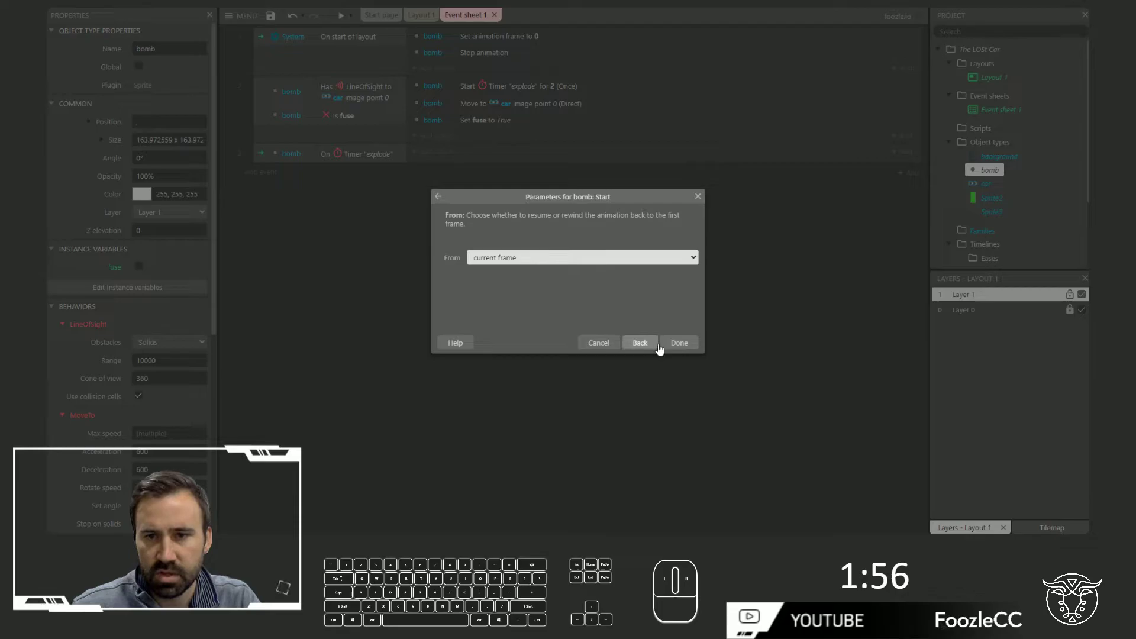
pyautogui.moveTo(674, 349); pyautogui.dragTo(365, 248)
pyautogui.click(365, 248)
# Add a bomb event for the 'explode' animation finishing.
pyautogui.click(392, 236)
pyautogui.click(272, 194)
pyautogui.moveTo(524, 207); pyautogui.dragTo(555, 288)
pyautogui.doubleClick(492, 325)
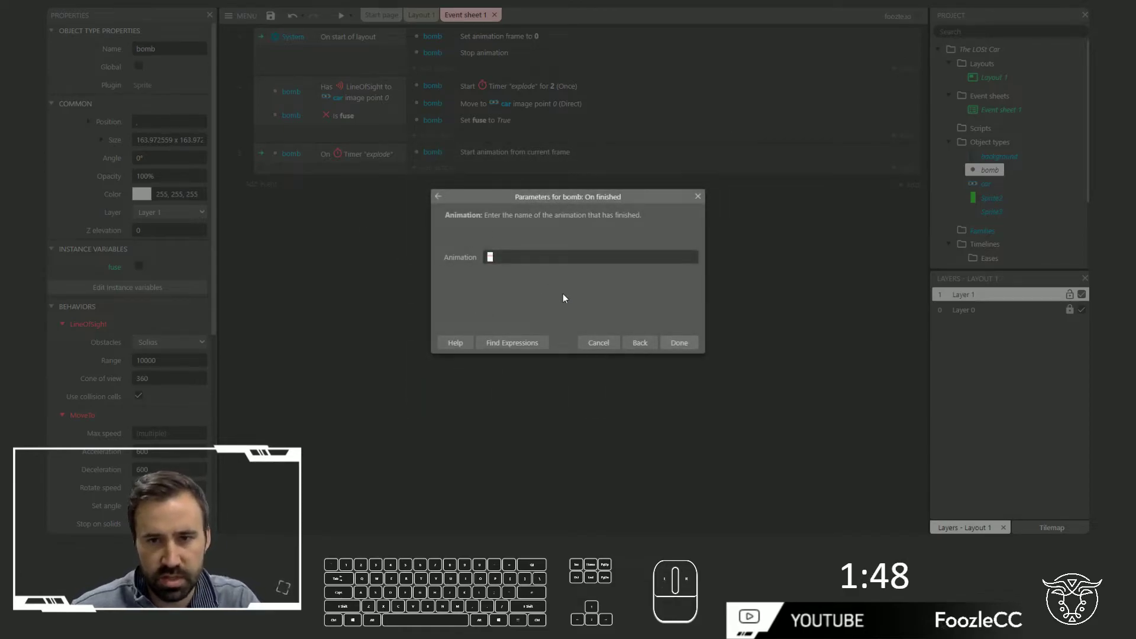
pyautogui.press('Left')
pyautogui.press('BackSpace')
pyautogui.press('Return')
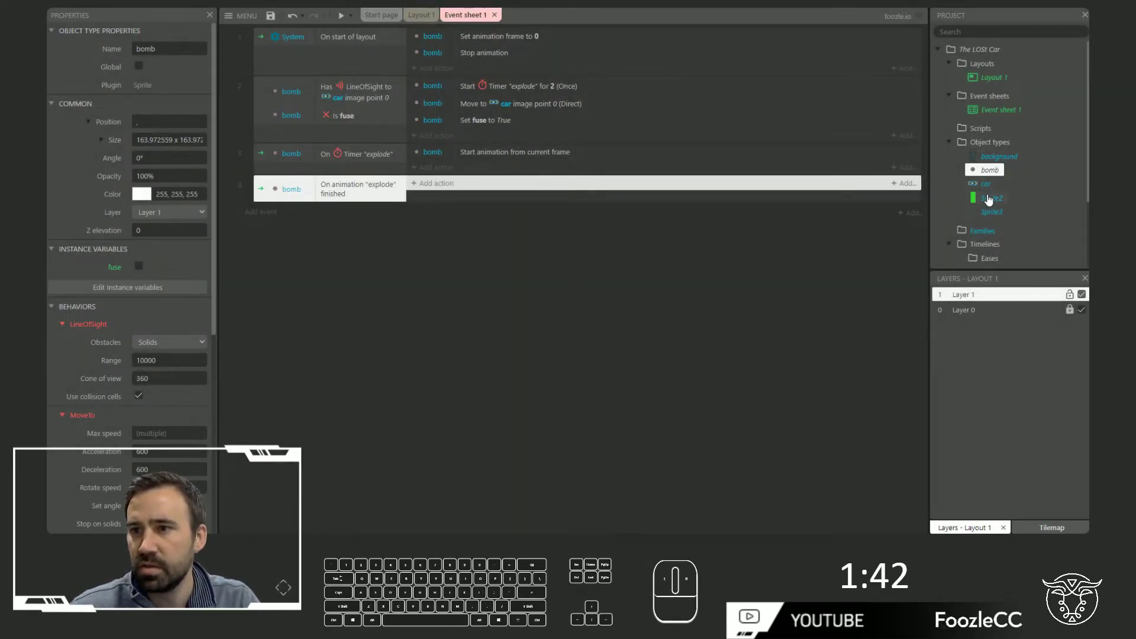
pyautogui.click(424, 20)
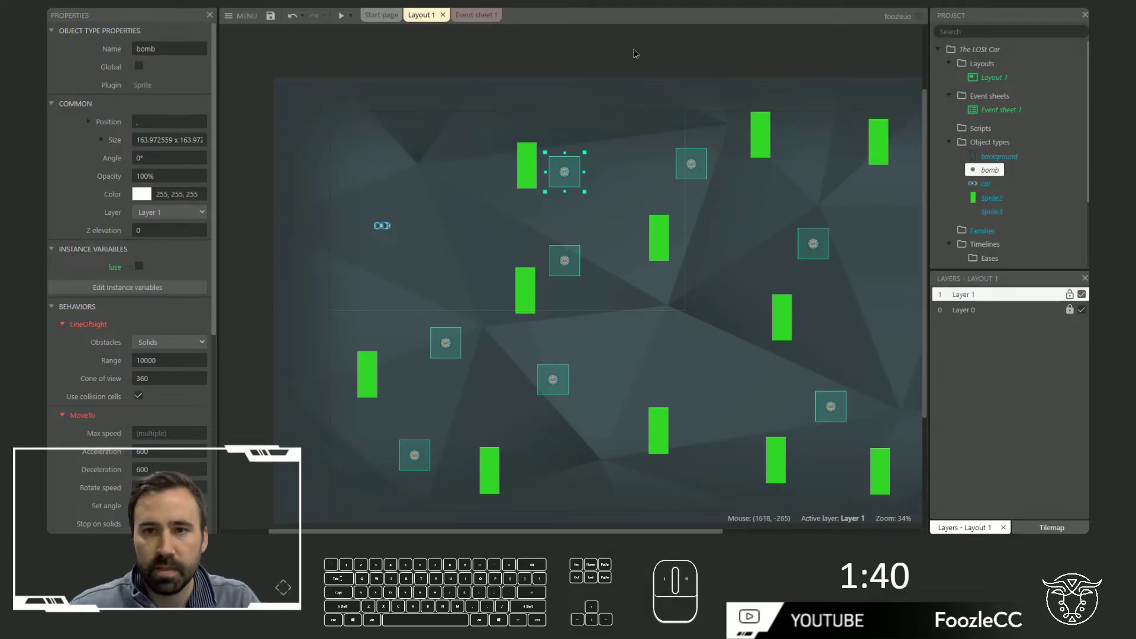
pyautogui.moveTo(637, 54); pyautogui.dragTo(698, 159)
pyautogui.click(691, 171)
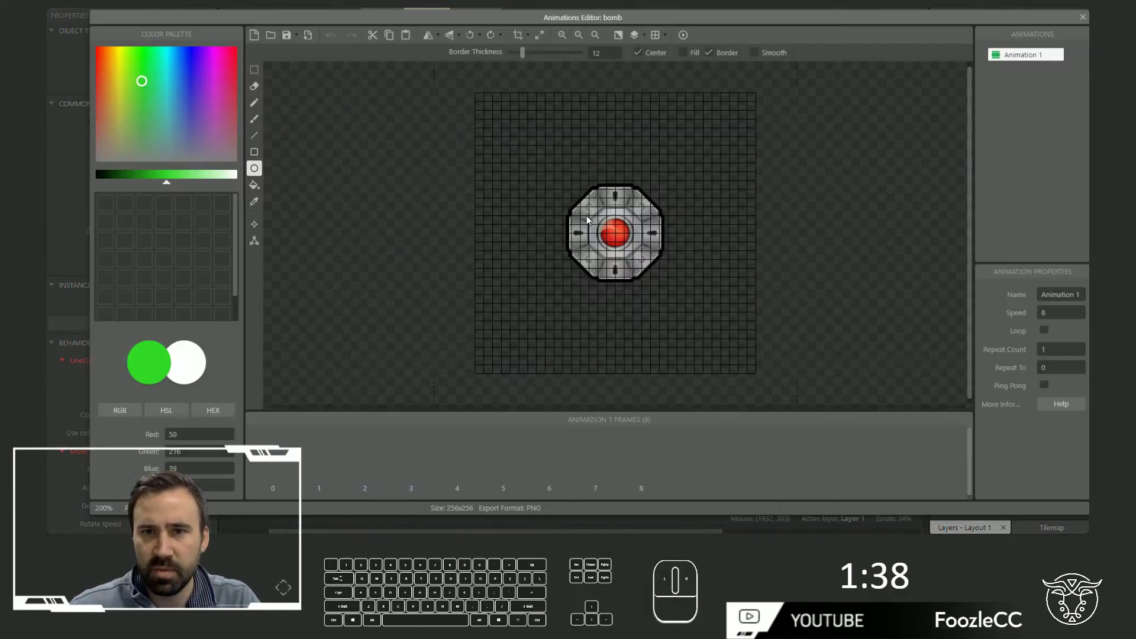
pyautogui.moveTo(1037, 55); pyautogui.dragTo(1042, 77)
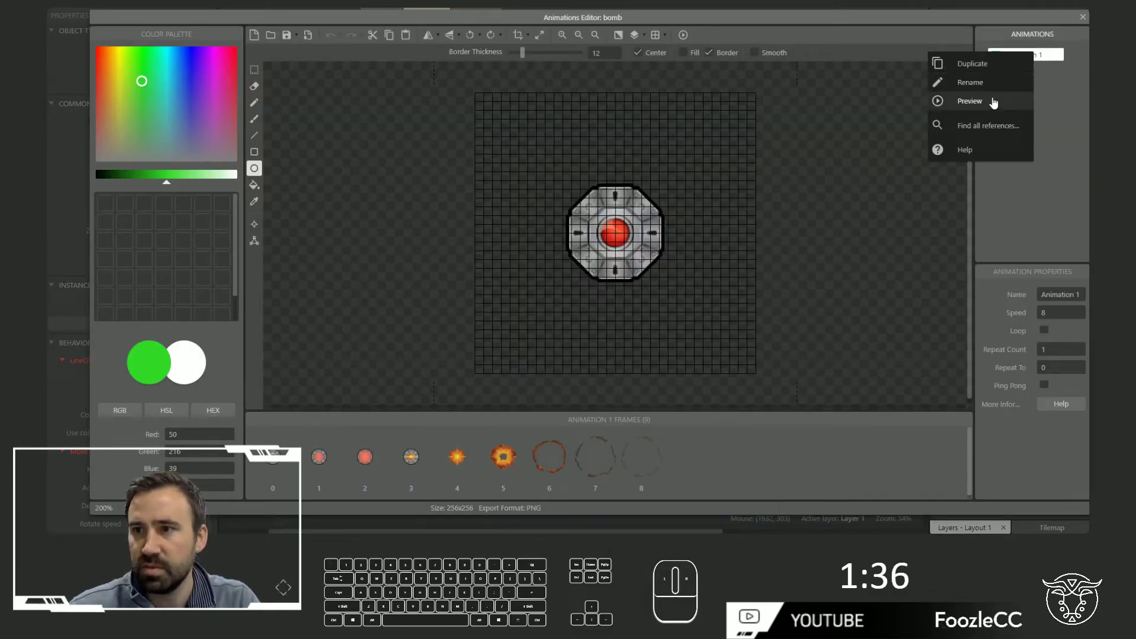
pyautogui.press('e')
pyautogui.press('l')
pyautogui.press('Return')
pyautogui.click(469, 26)
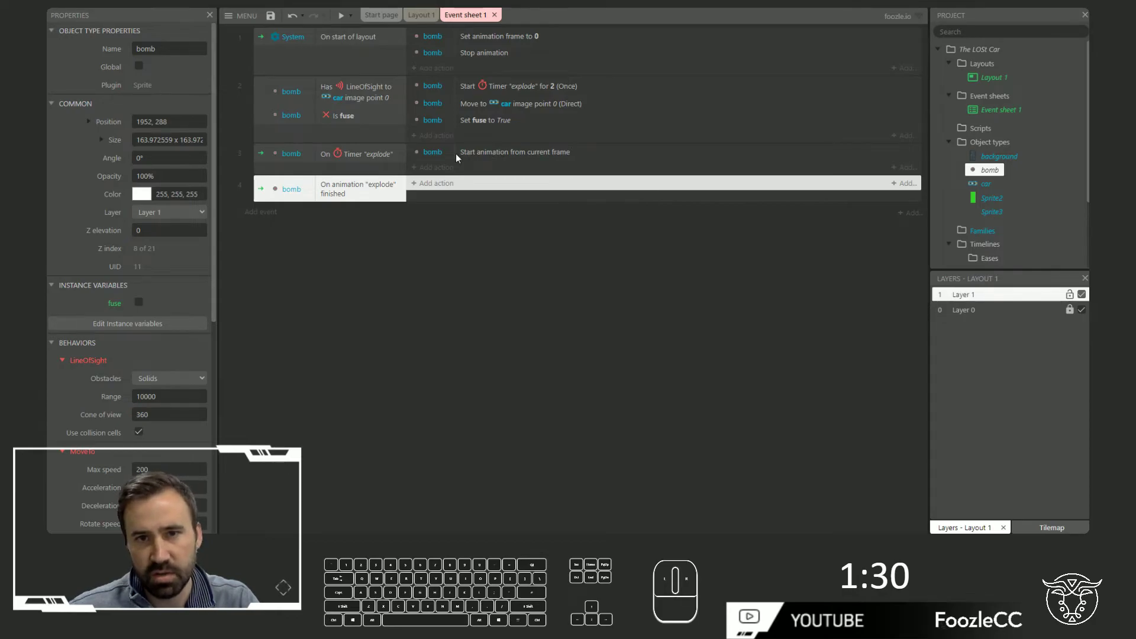
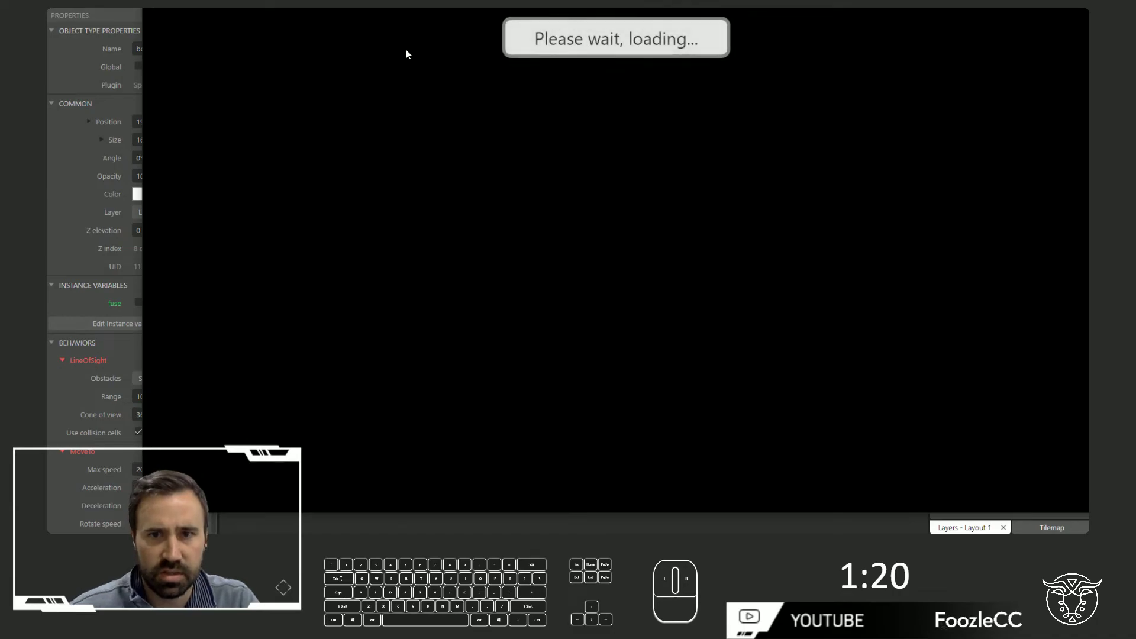
# Drive the car around the level in the preview with the arrow keys.
pyautogui.press('Right')
pyautogui.press('Up')
pyautogui.press('Up')
pyautogui.press('Left')
pyautogui.press('Right')
pyautogui.press('Left')
pyautogui.press('Right')
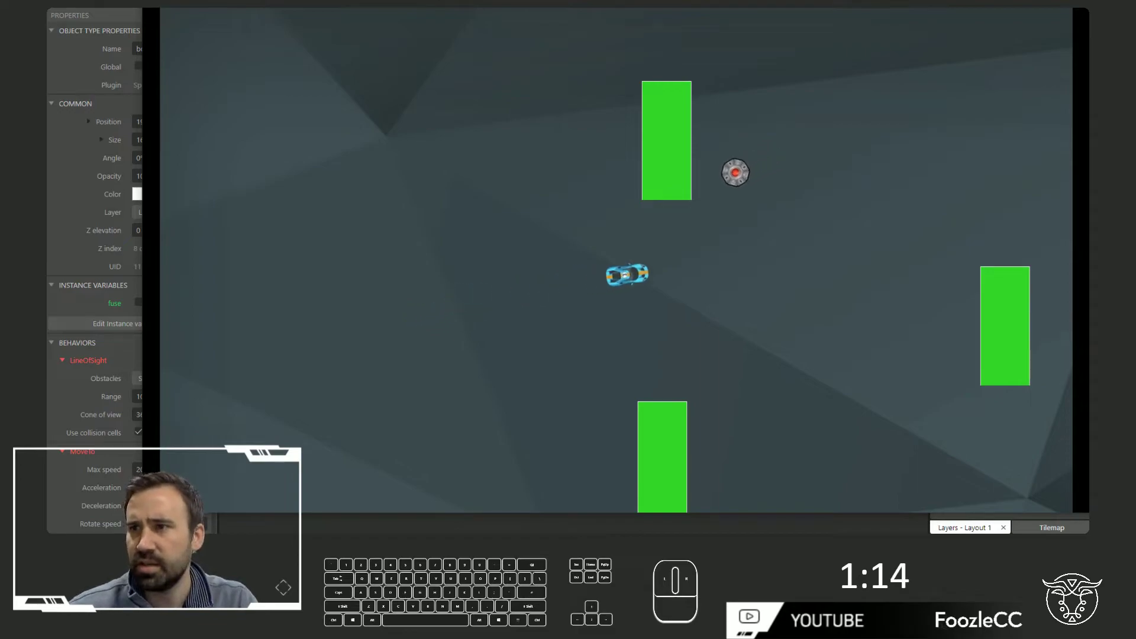
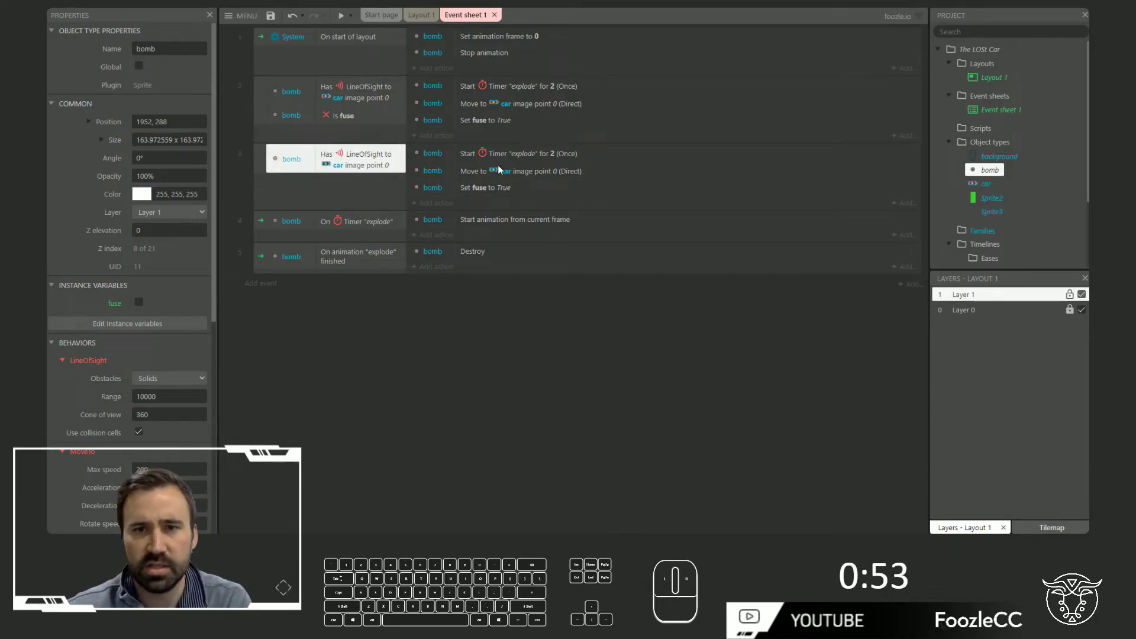
# Delete the duplicate's timer action and add a 'car Is overlapping bomb' sub-event.
pyautogui.press('Delete')
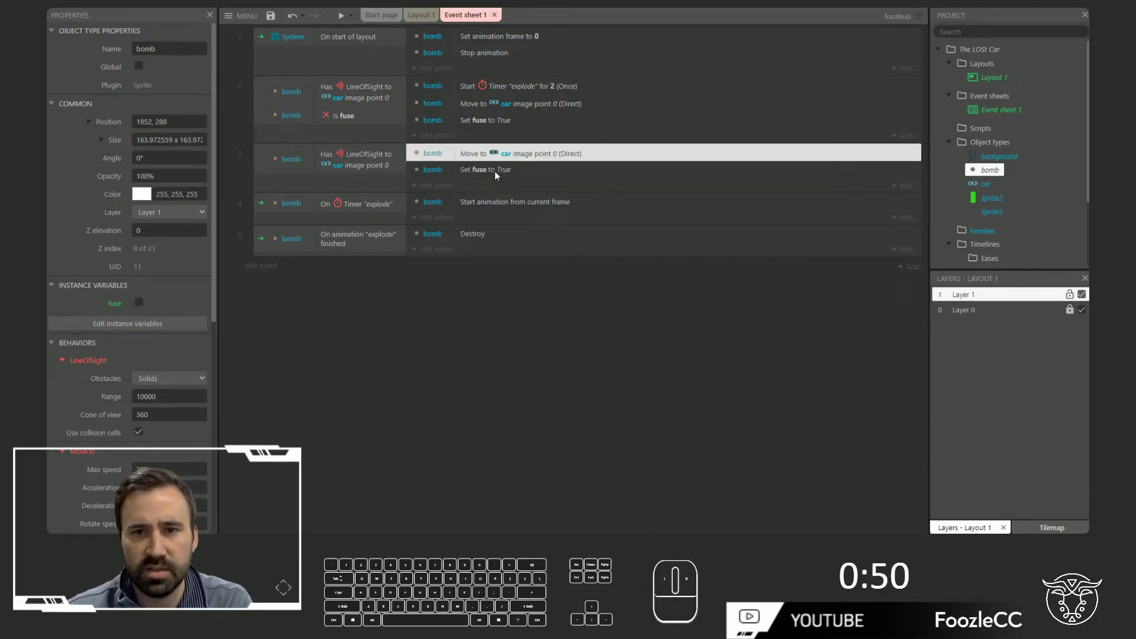
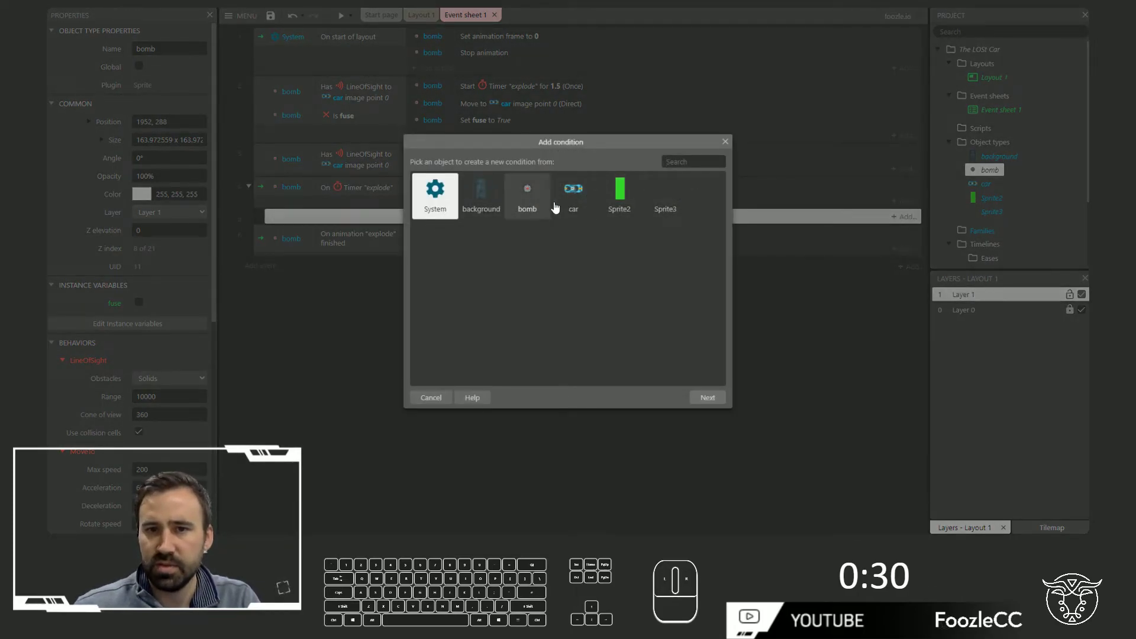
pyautogui.click(562, 207)
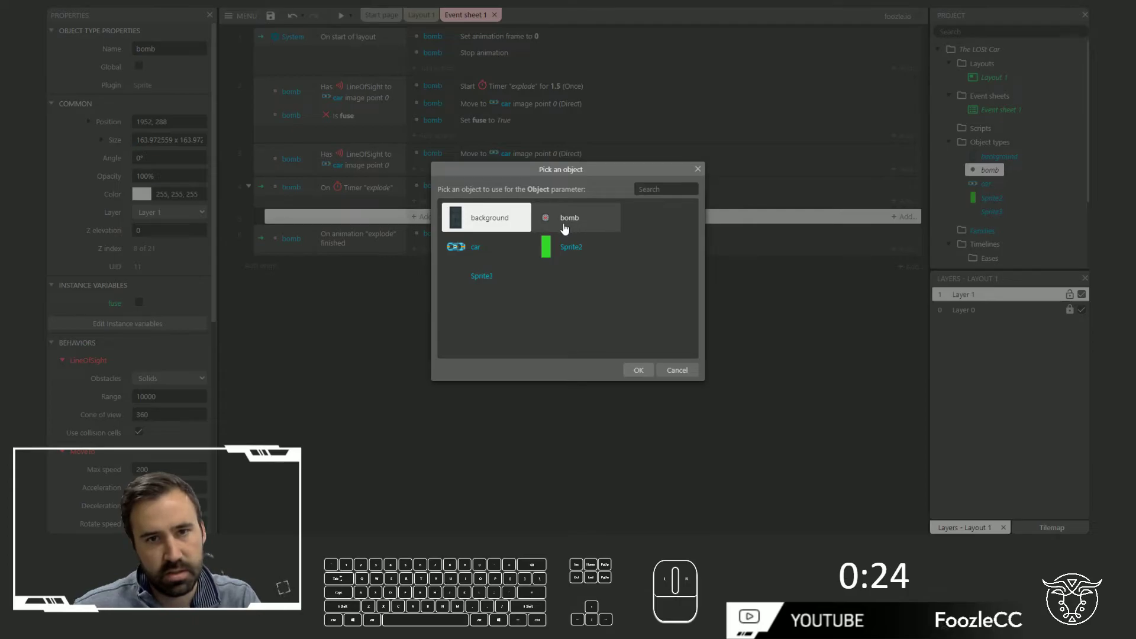
pyautogui.click(566, 230)
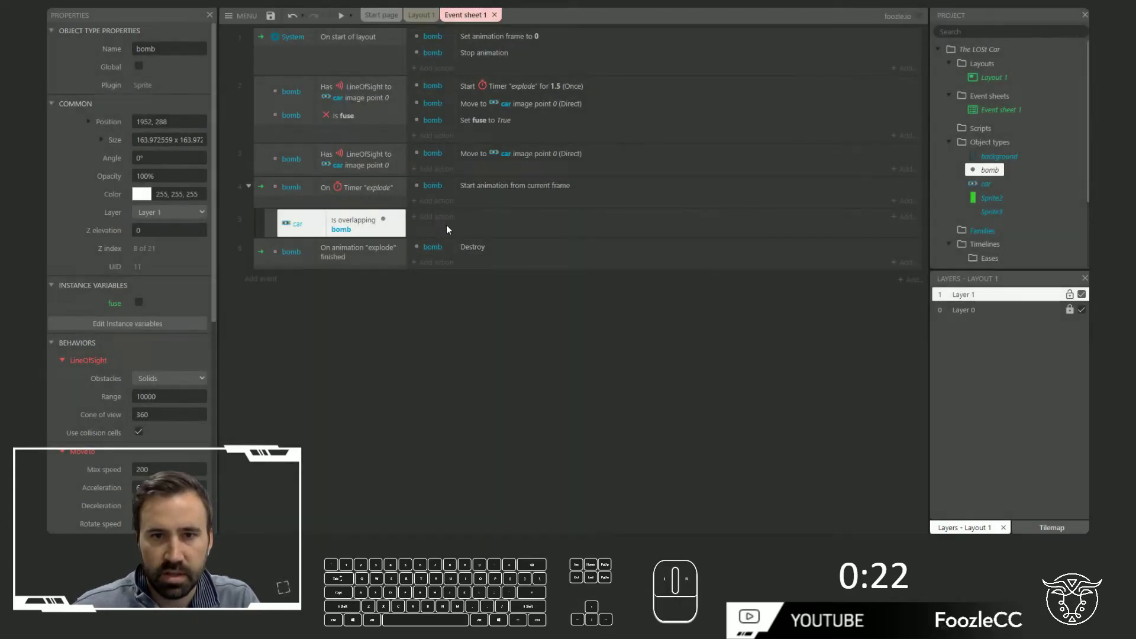
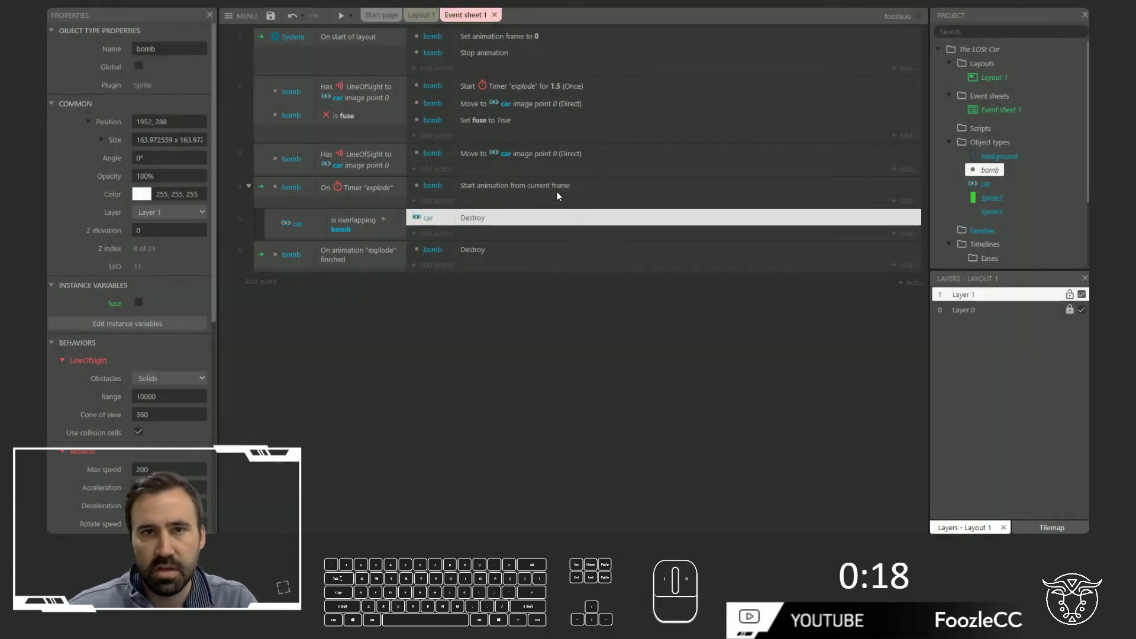
# Insert a new Sprite onto the layout and draw it as a green ring with the ellipse tool.
pyautogui.click(443, 400)
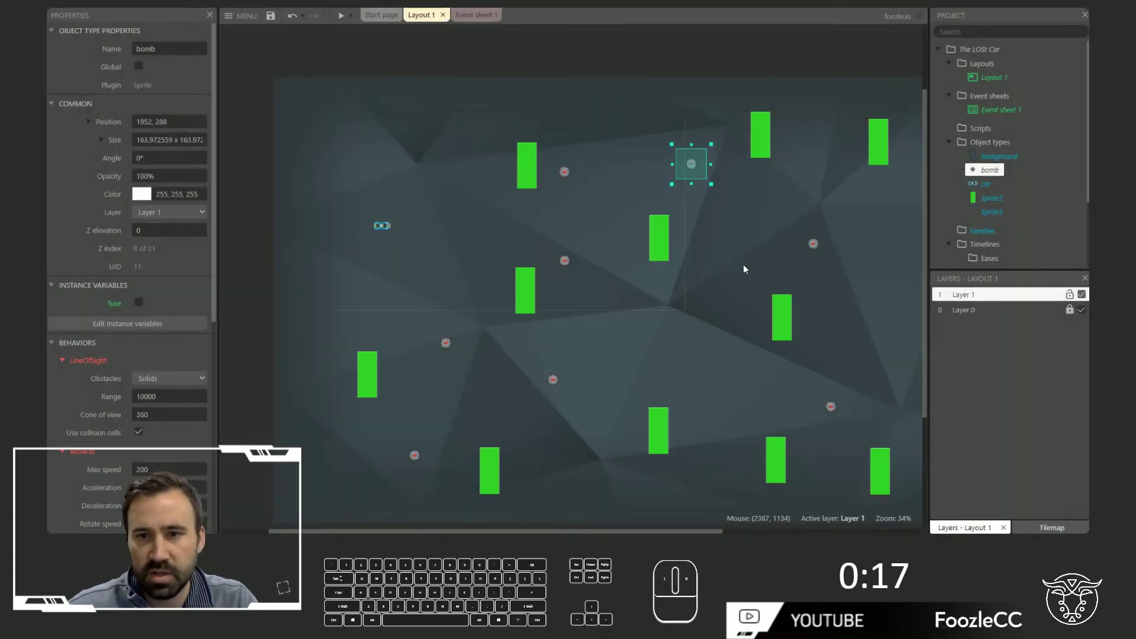
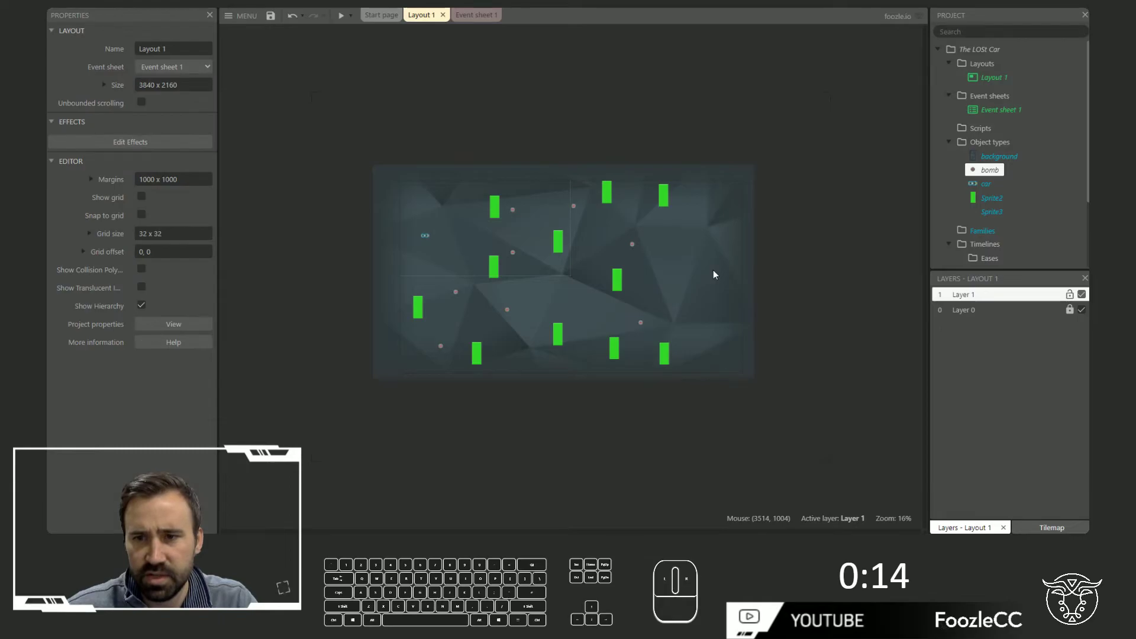
pyautogui.press('s')
pyautogui.press('Return')
pyautogui.click(705, 267)
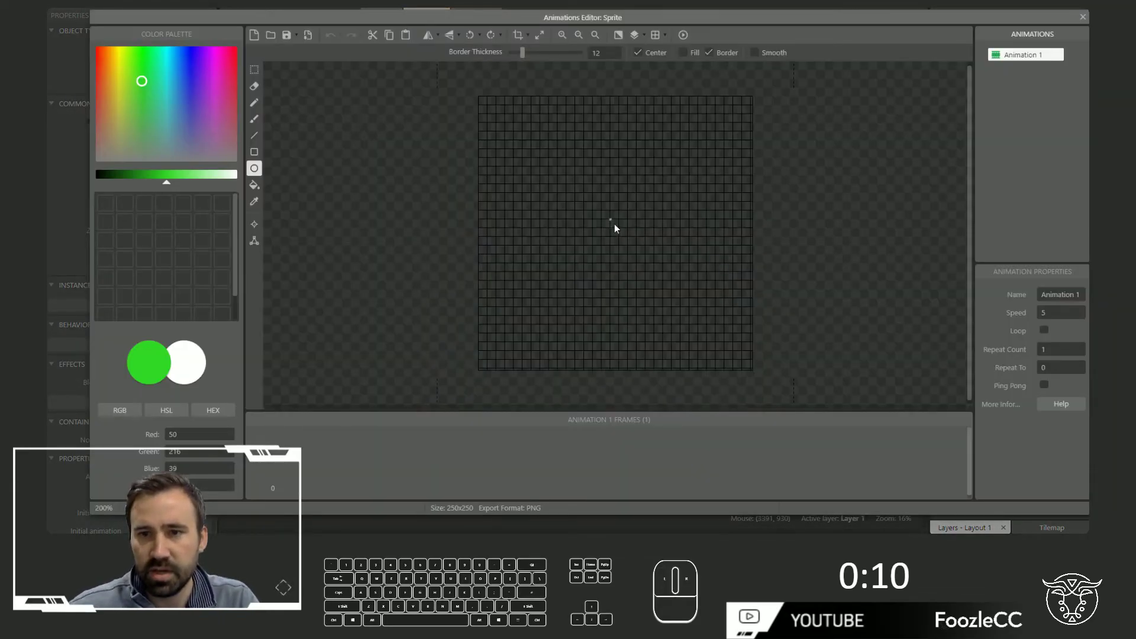
pyautogui.moveTo(709, 116); pyautogui.dragTo(1080, 16)
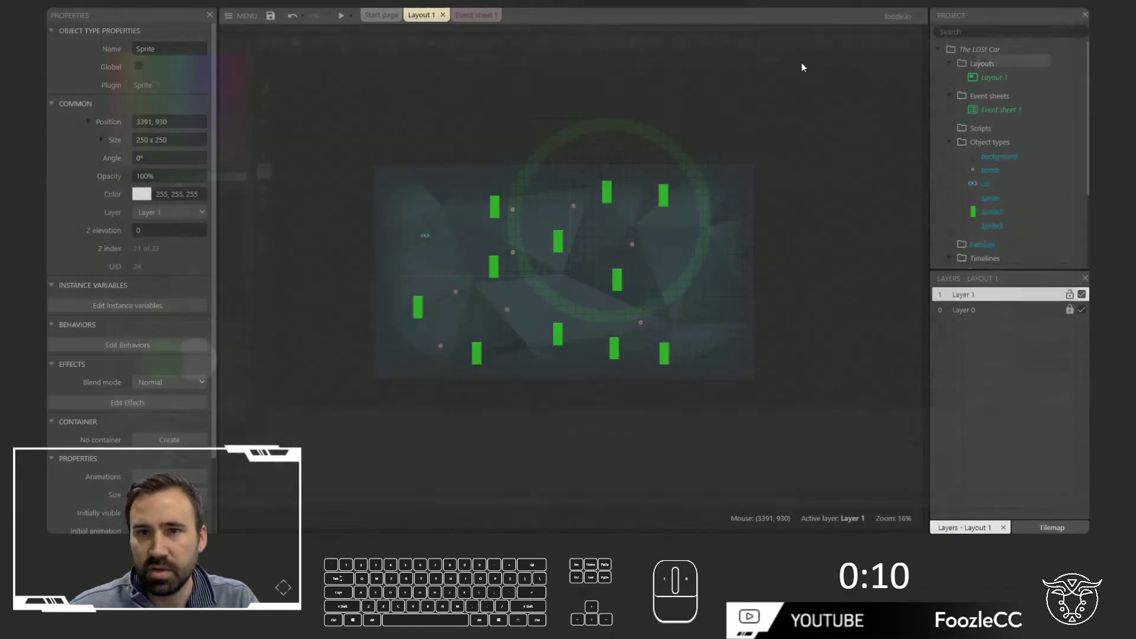
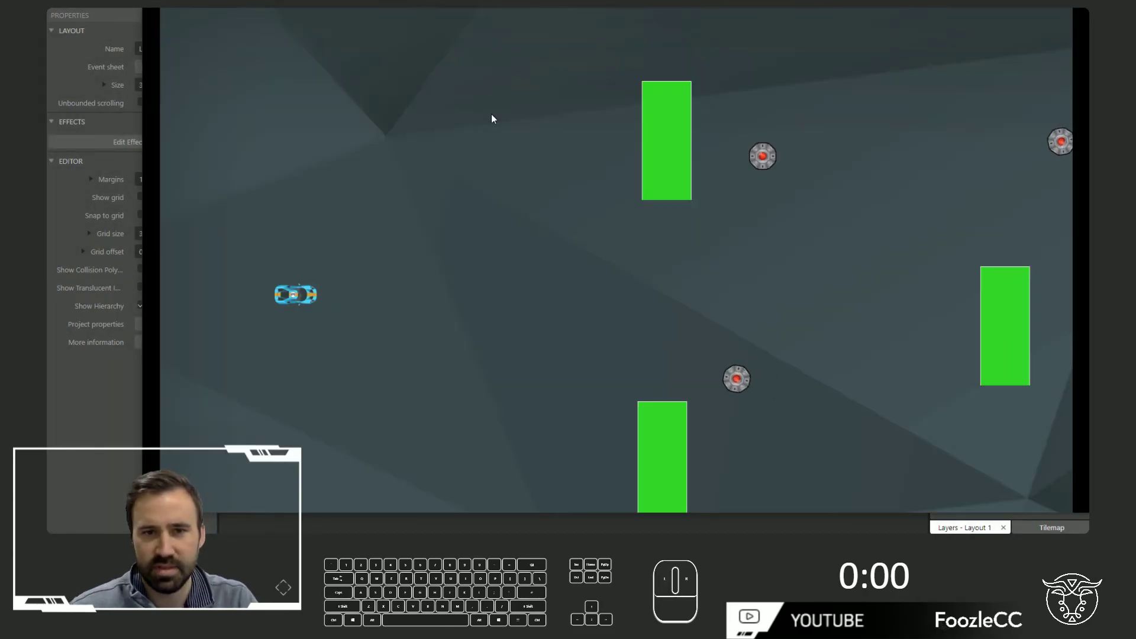
# Drive the car around the preview with the arrow keys so a bomb starts chasing it.
pyautogui.press('Up')
pyautogui.press('Left')
pyautogui.press('Right')
pyautogui.press('Left')
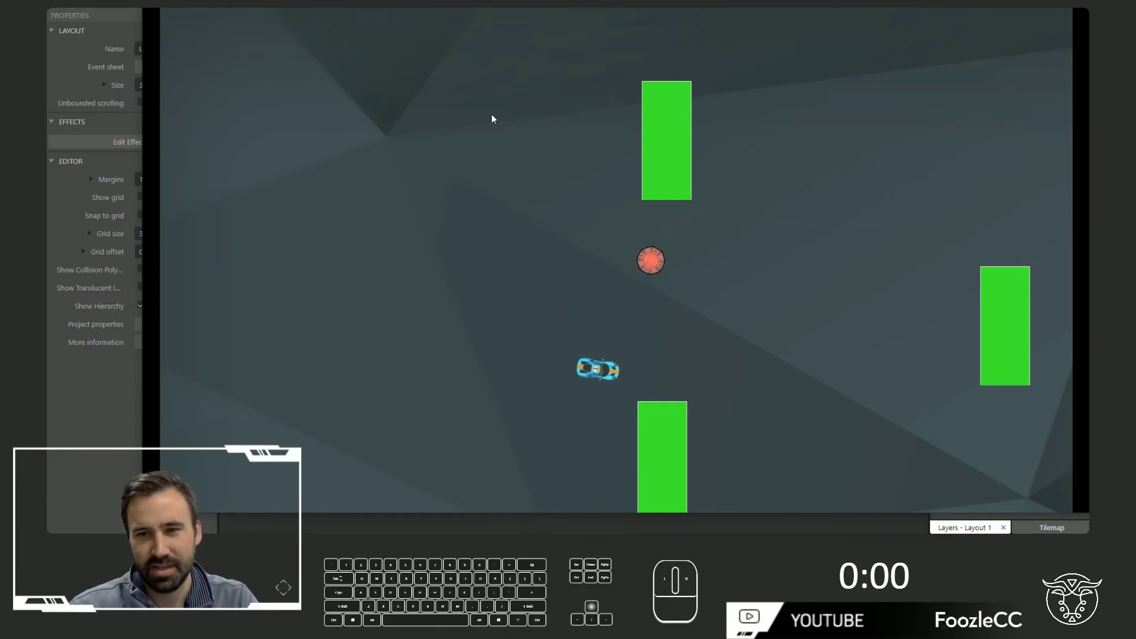
pyautogui.press('Left')
pyautogui.press('Down')
# Steer the car into the chasing bomb until it explodes and destroys the car.
pyautogui.press('Up')
pyautogui.press('Right')
pyautogui.press('Right')
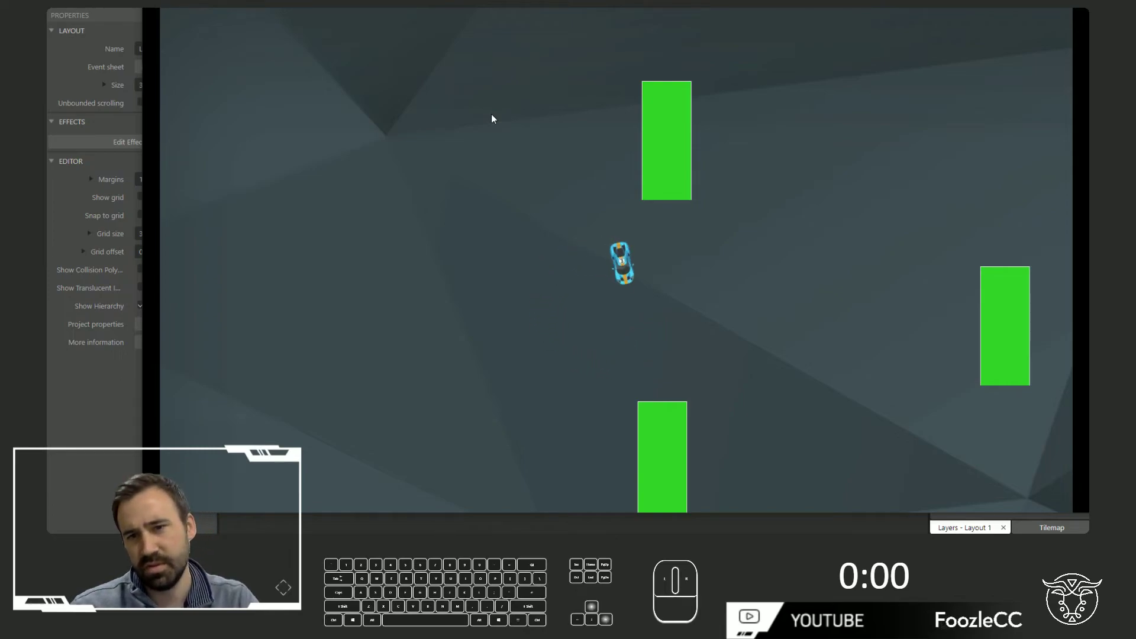
pyautogui.press('Left')
pyautogui.press('Right')
pyautogui.press('Left')
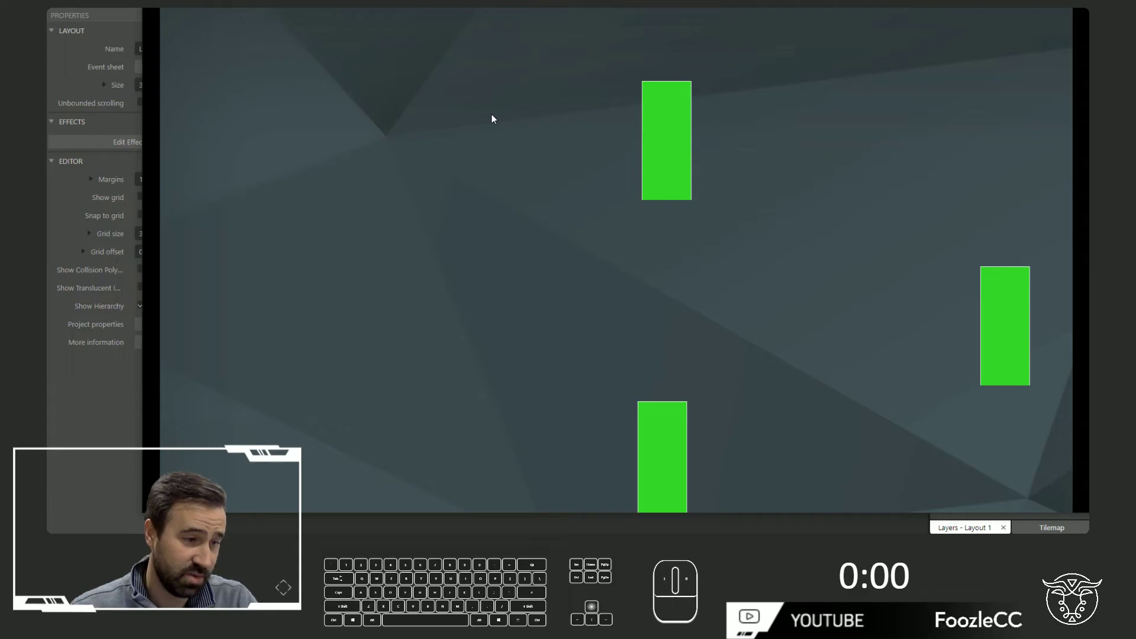
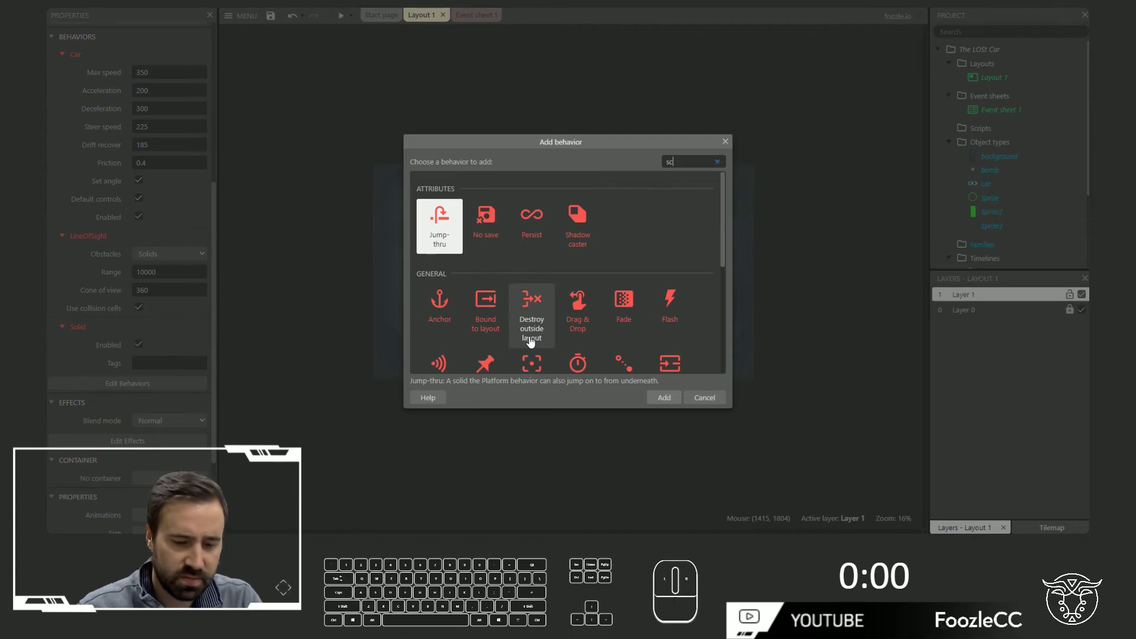
# Give the car the ScrollTo behaviour and drive in the preview with the view following it.
pyautogui.press('Return')
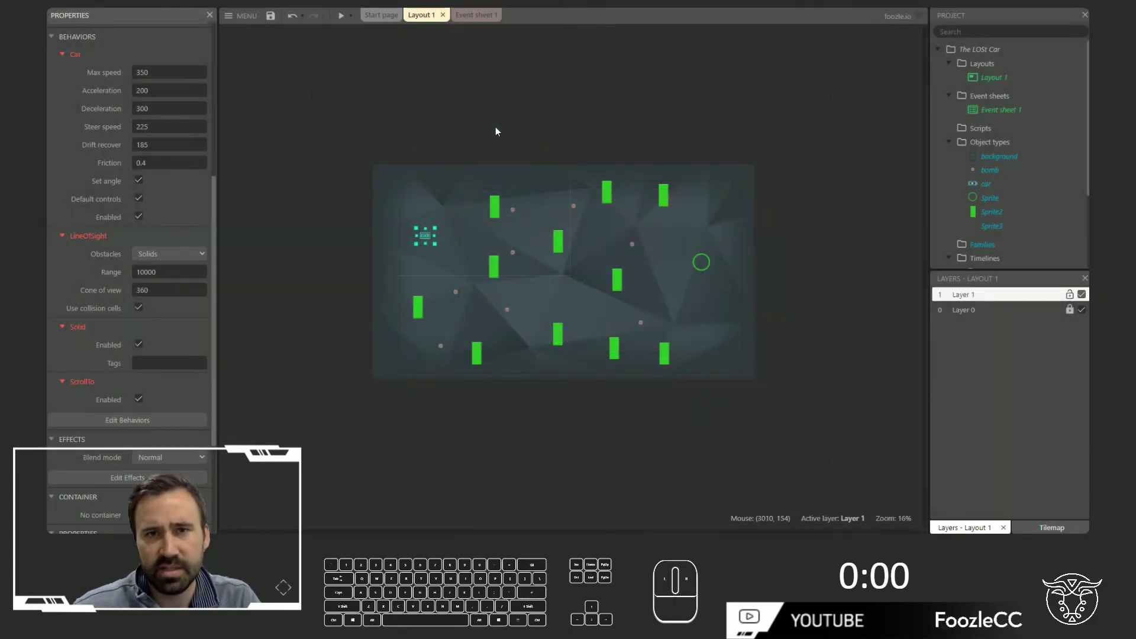
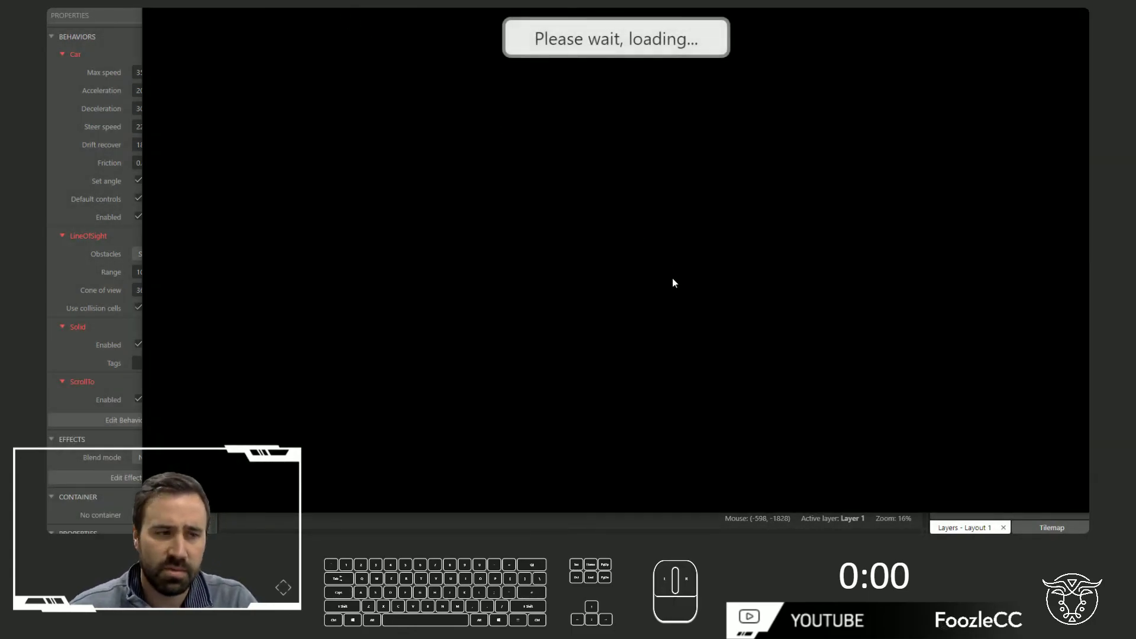
pyautogui.press('Up')
pyautogui.press('Right')
pyautogui.press('Left')
pyautogui.press('Down')
pyautogui.press('Left')
pyautogui.press('Down')
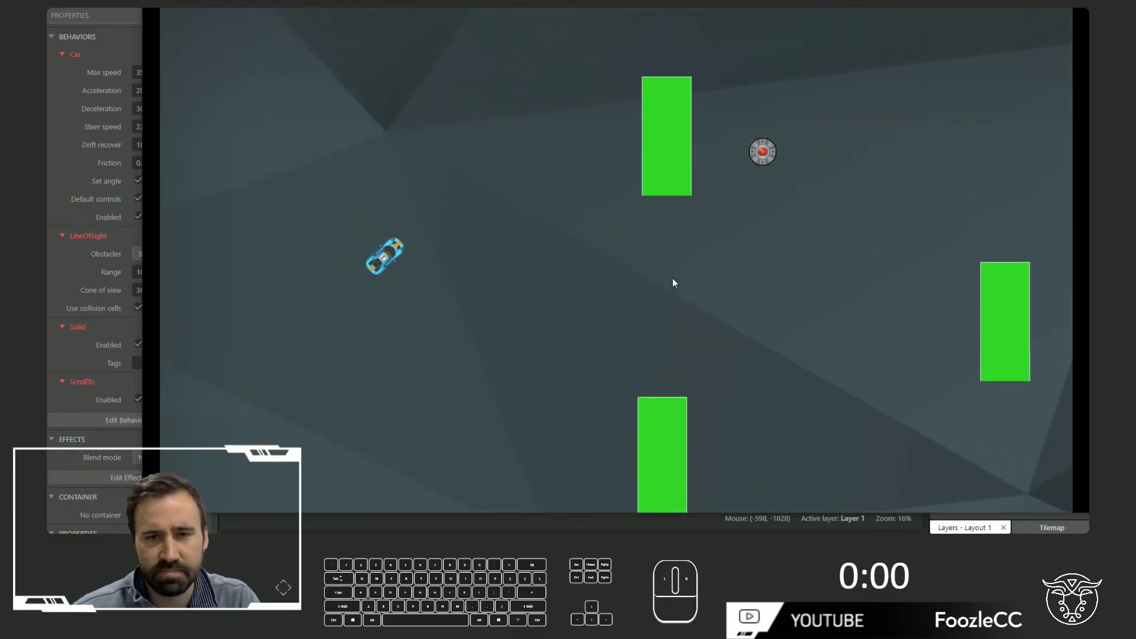
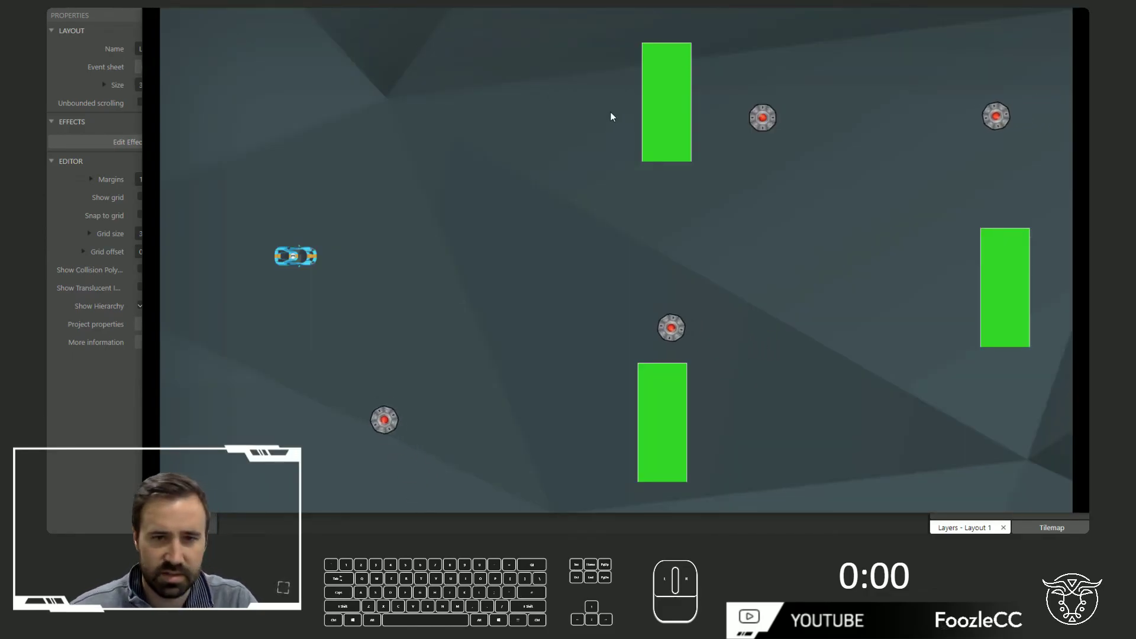
# Copy the System Restart layout action and paste it under the car Destroy action in the bomb-overlap event.
pyautogui.press('Up')
pyautogui.press('Down')
pyautogui.press('Left')
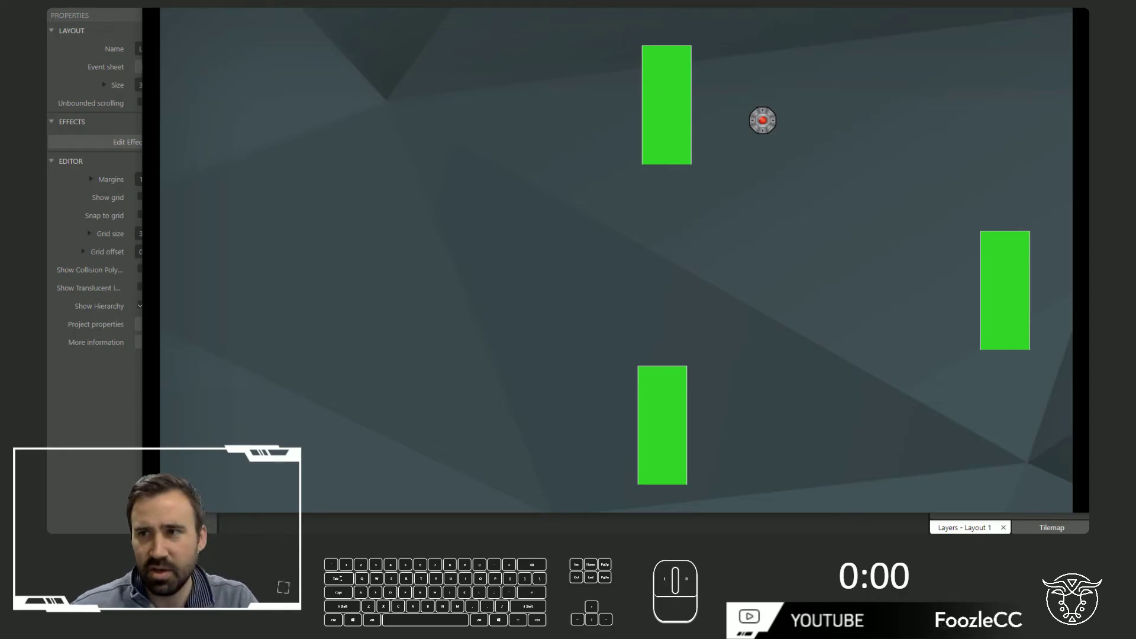
pyautogui.moveTo(591, 354); pyautogui.dragTo(482, 284)
pyautogui.rightClick(482, 284)
pyautogui.click(561, 425)
pyautogui.rightClick(471, 251)
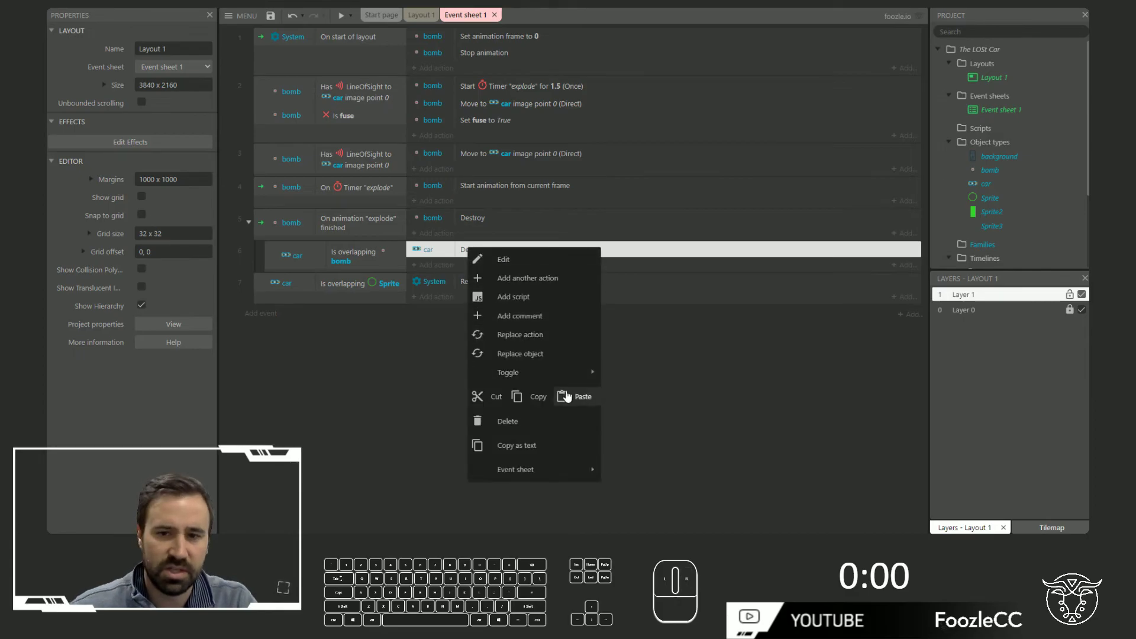
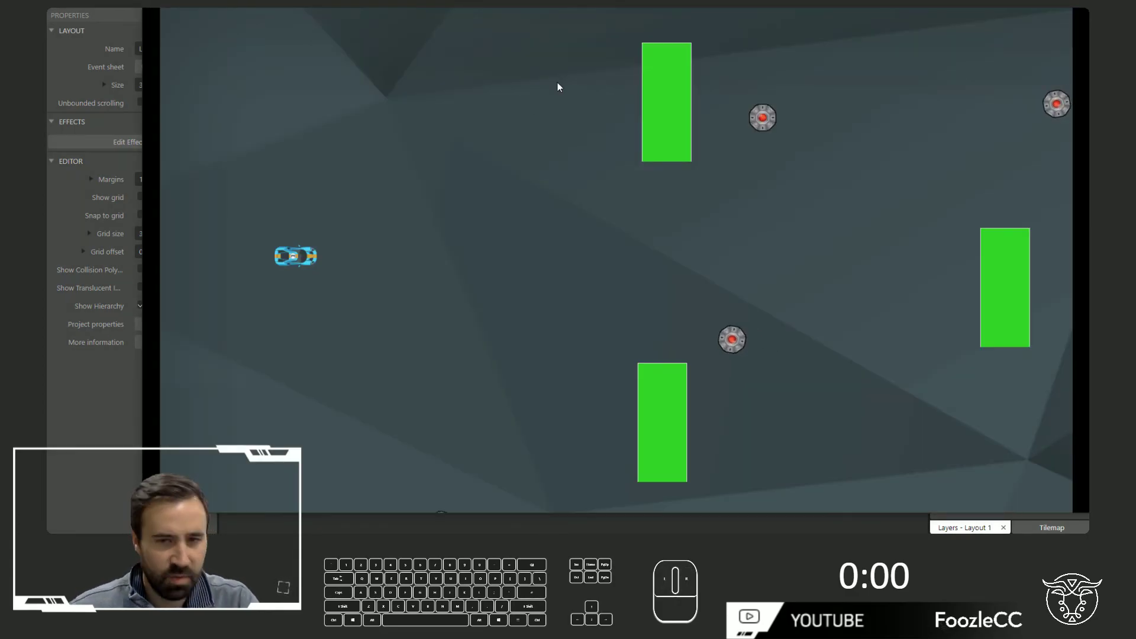
# Drive into the bombs in the preview to check the layout restarts, then return to the layout.
pyautogui.press('Up')
pyautogui.press('Right')
pyautogui.press('Left')
pyautogui.press('Right')
pyautogui.press('Right')
pyautogui.press('Left')
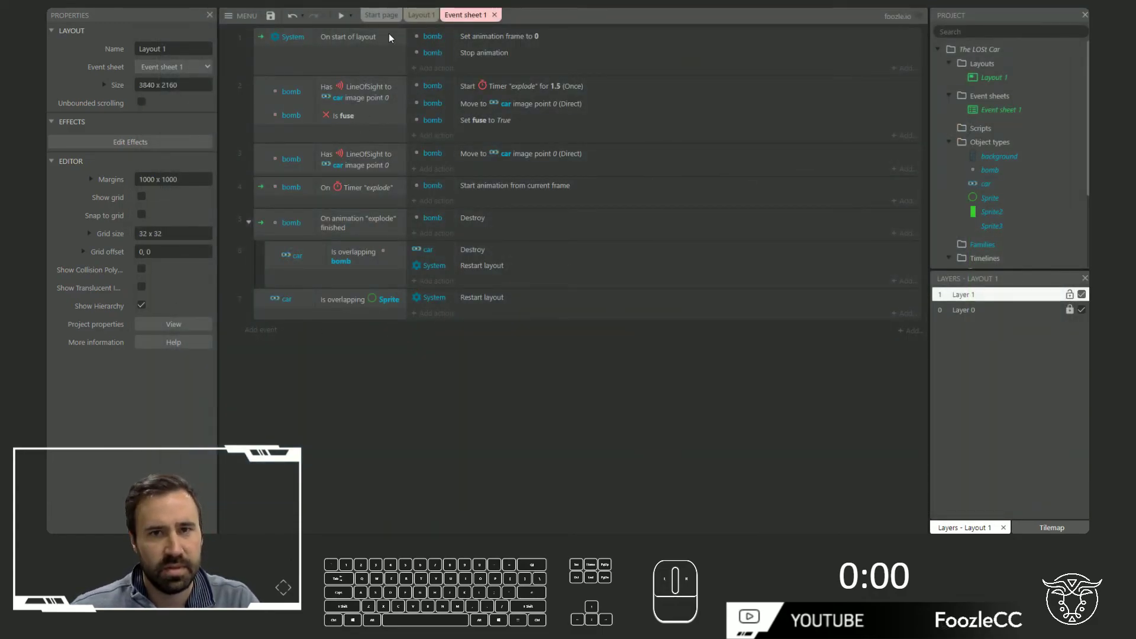
pyautogui.click(426, 237)
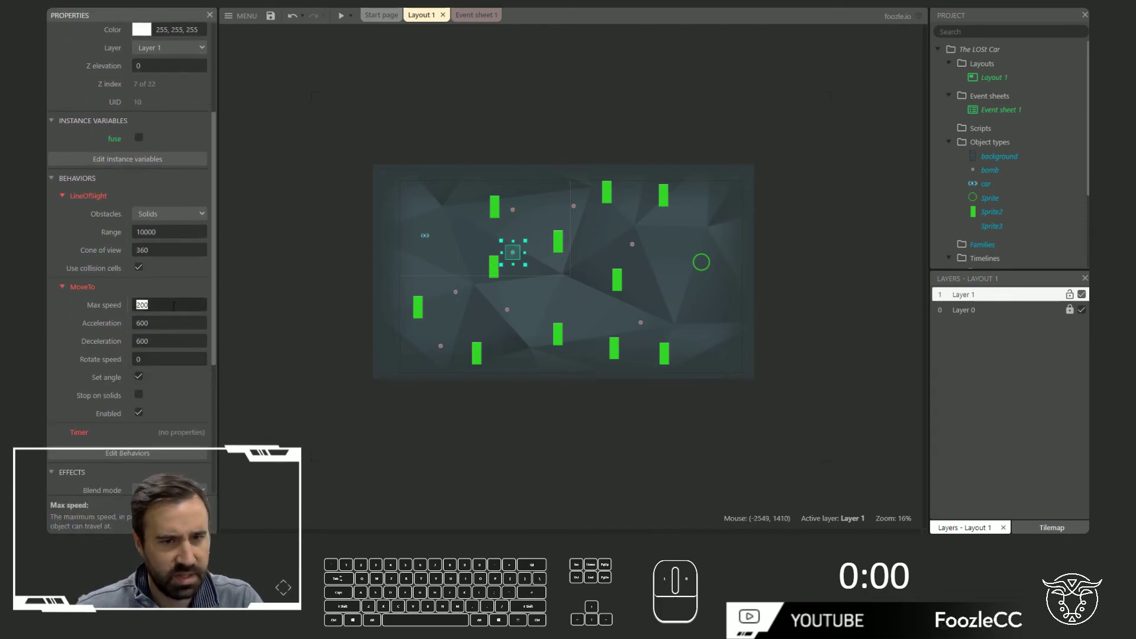
pyautogui.click(290, 303)
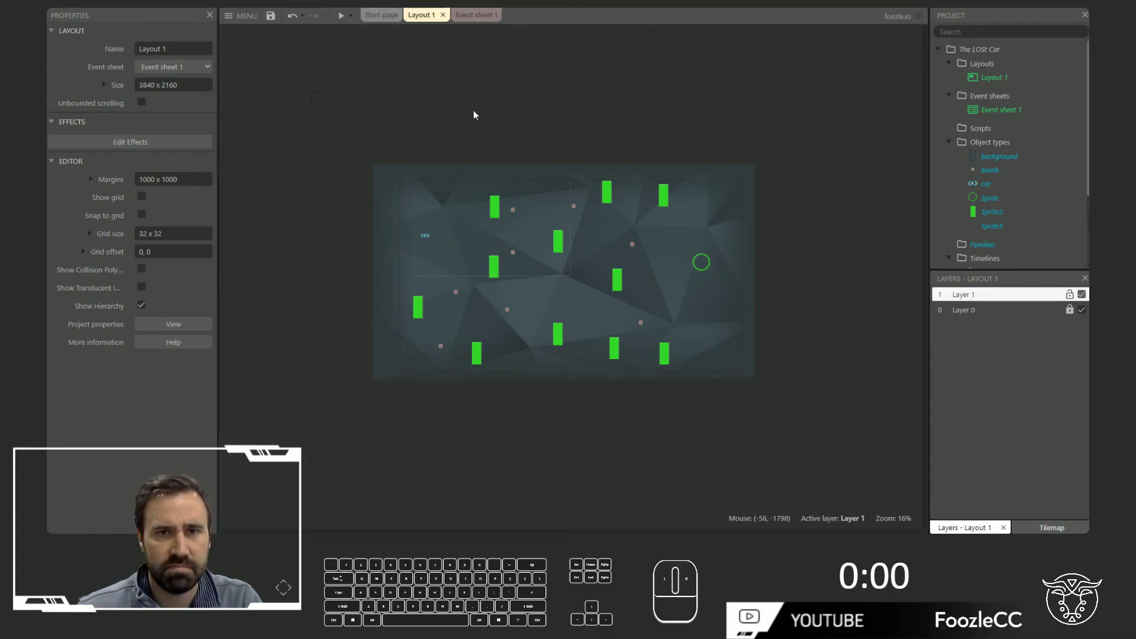
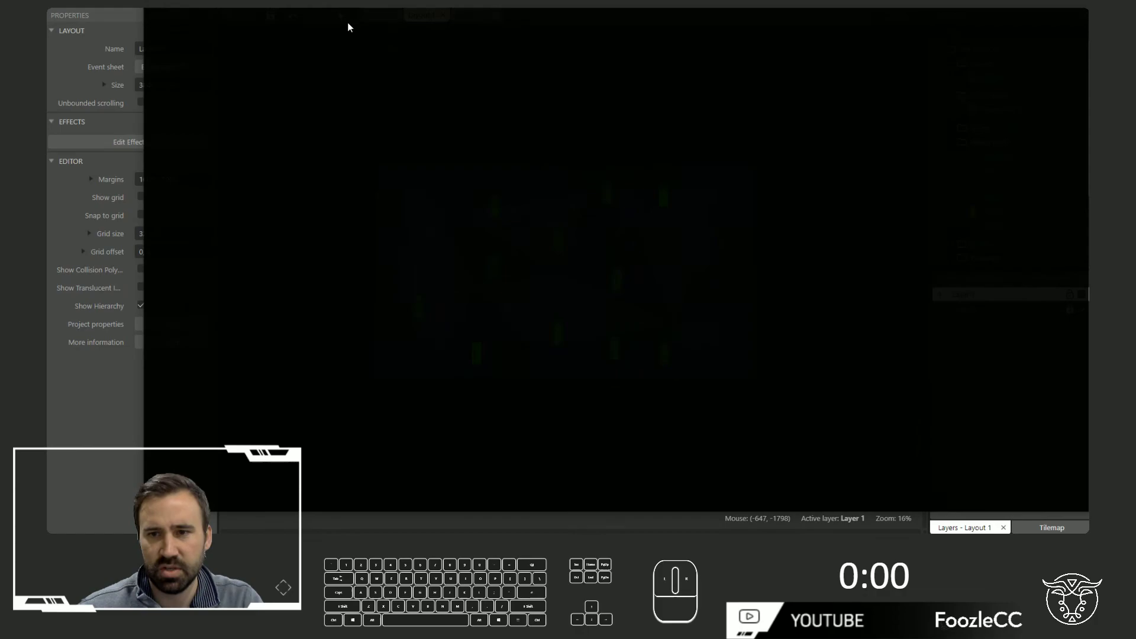
pyautogui.press('Up')
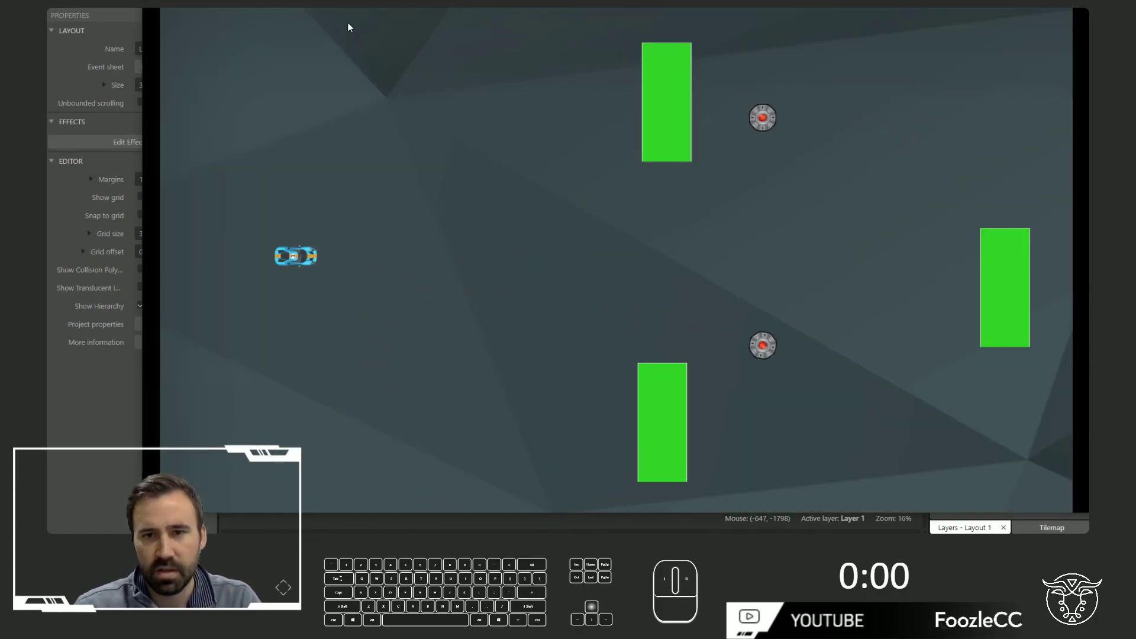
pyautogui.press('Down')
pyautogui.press('Right')
pyautogui.press('Up')
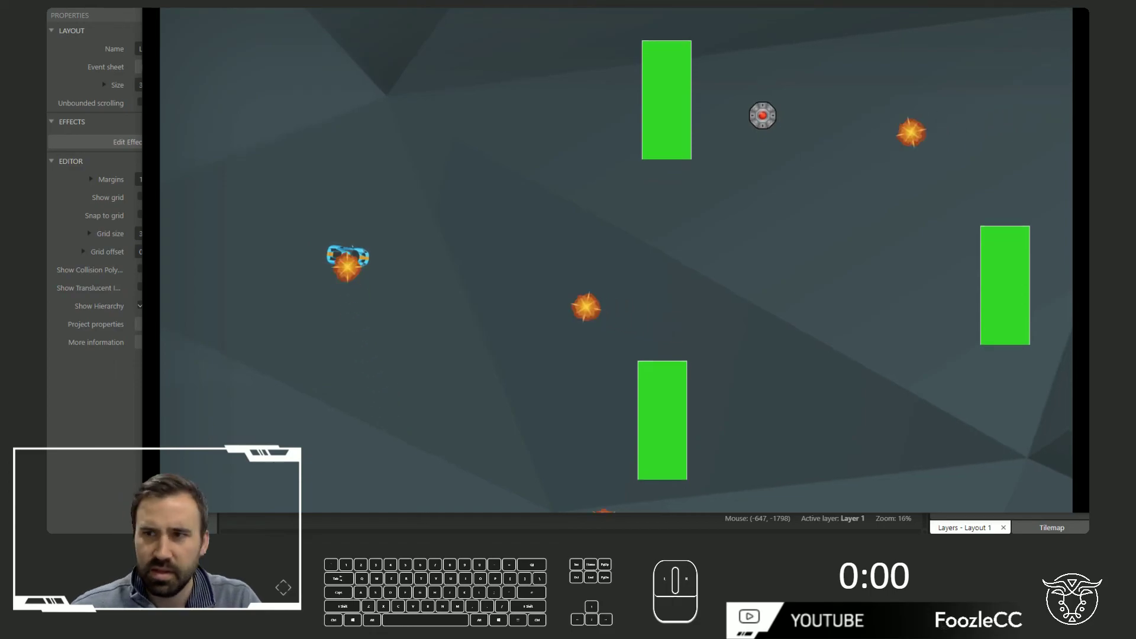
pyautogui.click(517, 255)
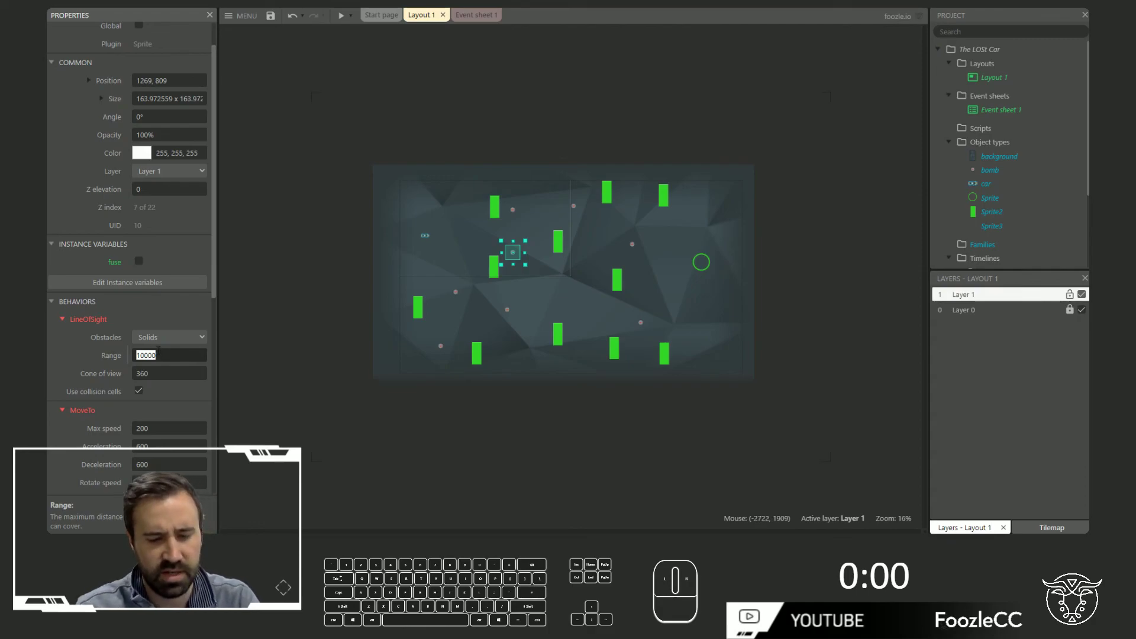
# Set the bombs' LineOfSight range to 500 and drive the car in a fresh preview.
pyautogui.press('0')
pyautogui.press('0')
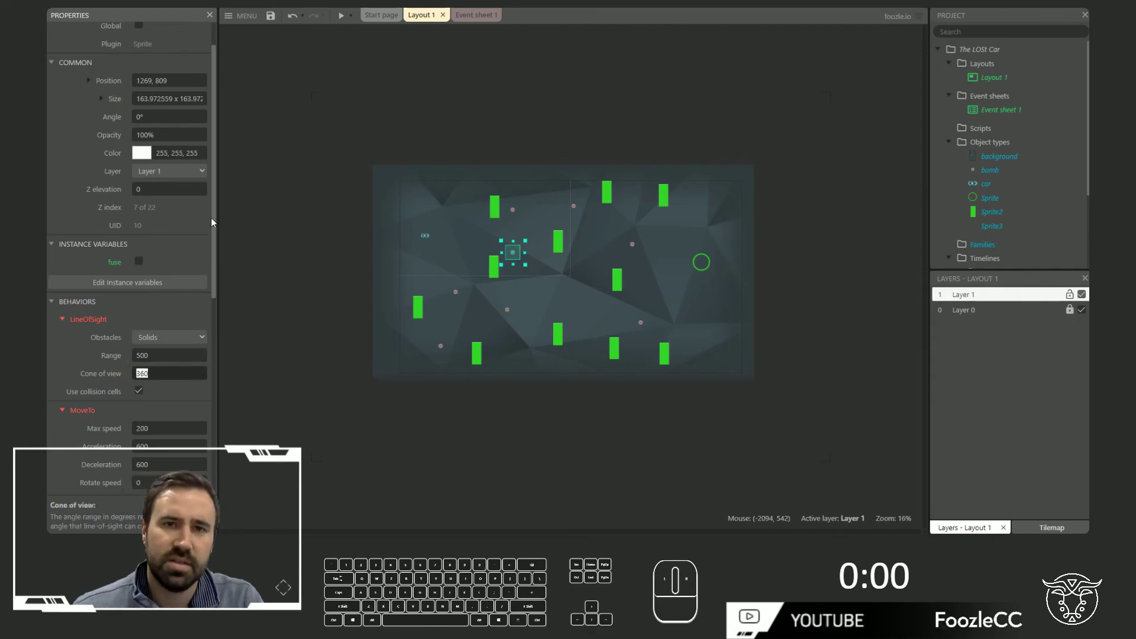
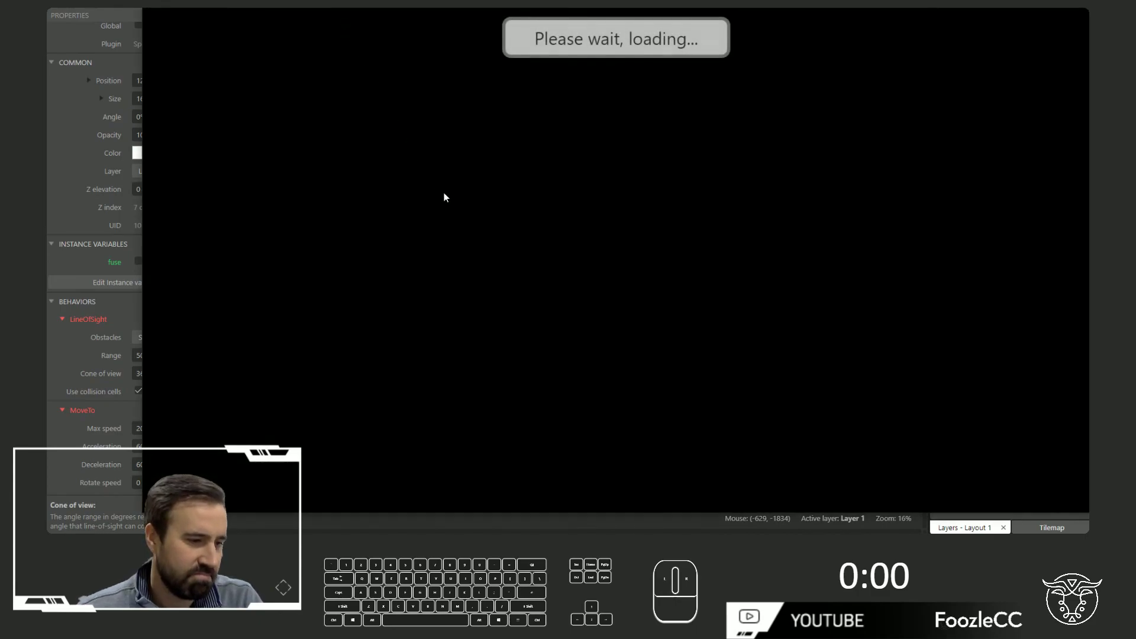
pyautogui.press('Up')
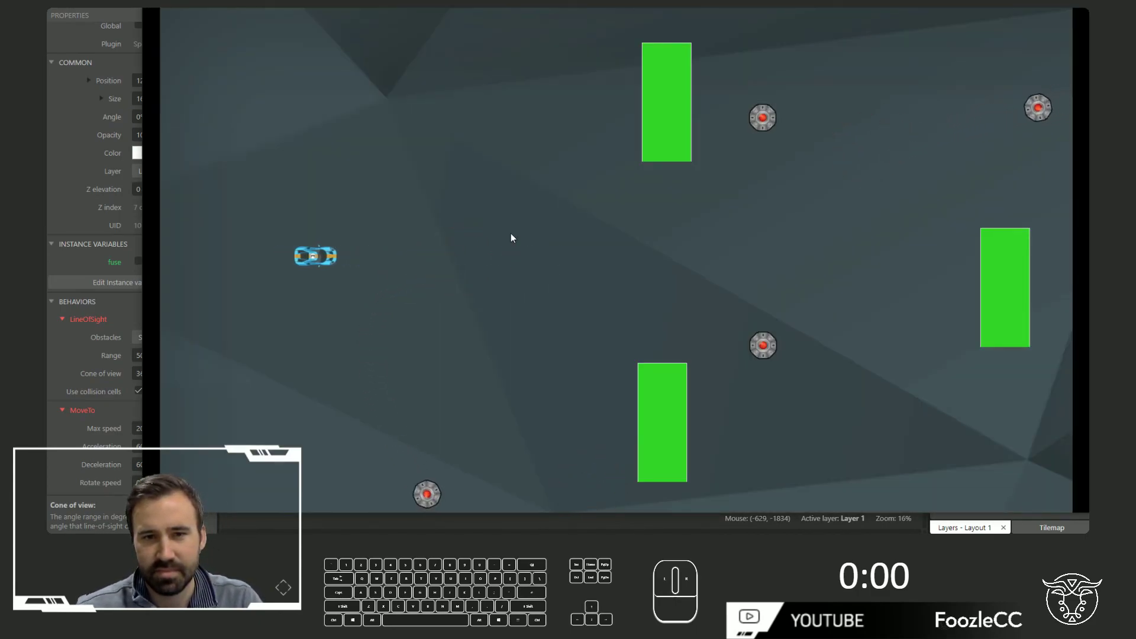
pyautogui.press('Up')
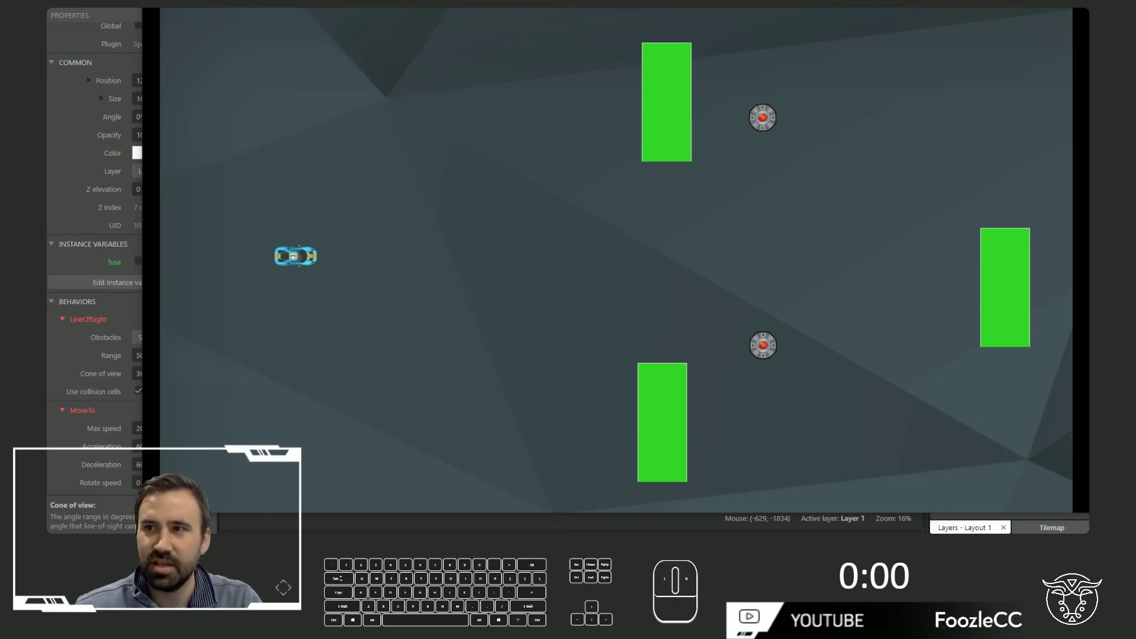
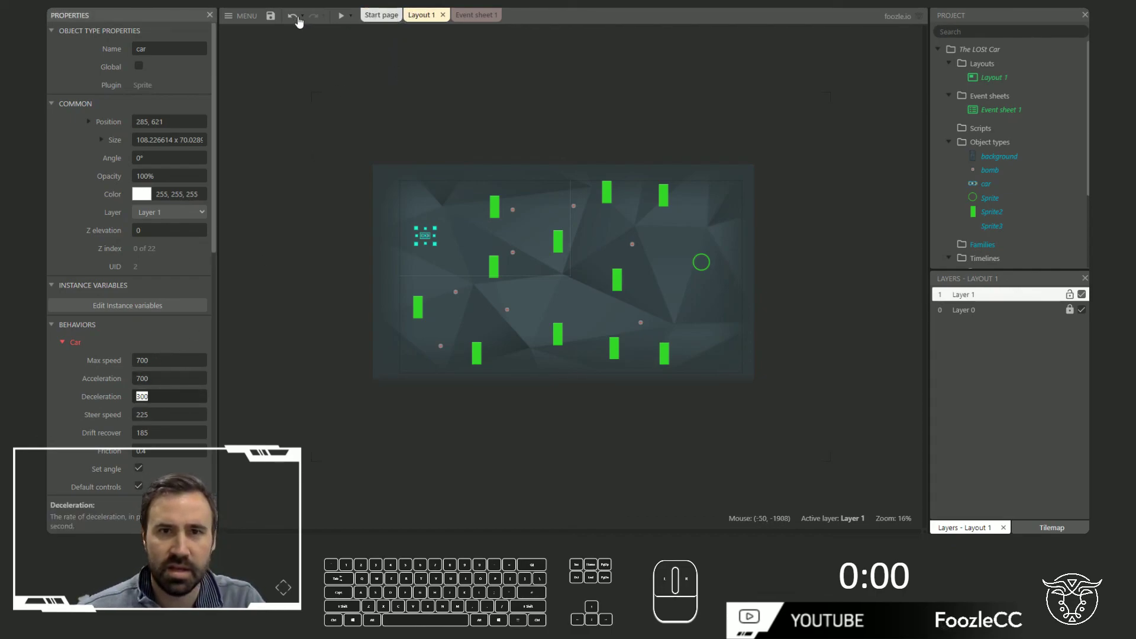
# Start a preview and steer the faster car past the chasing, exploding bombs.
pyautogui.click(346, 19)
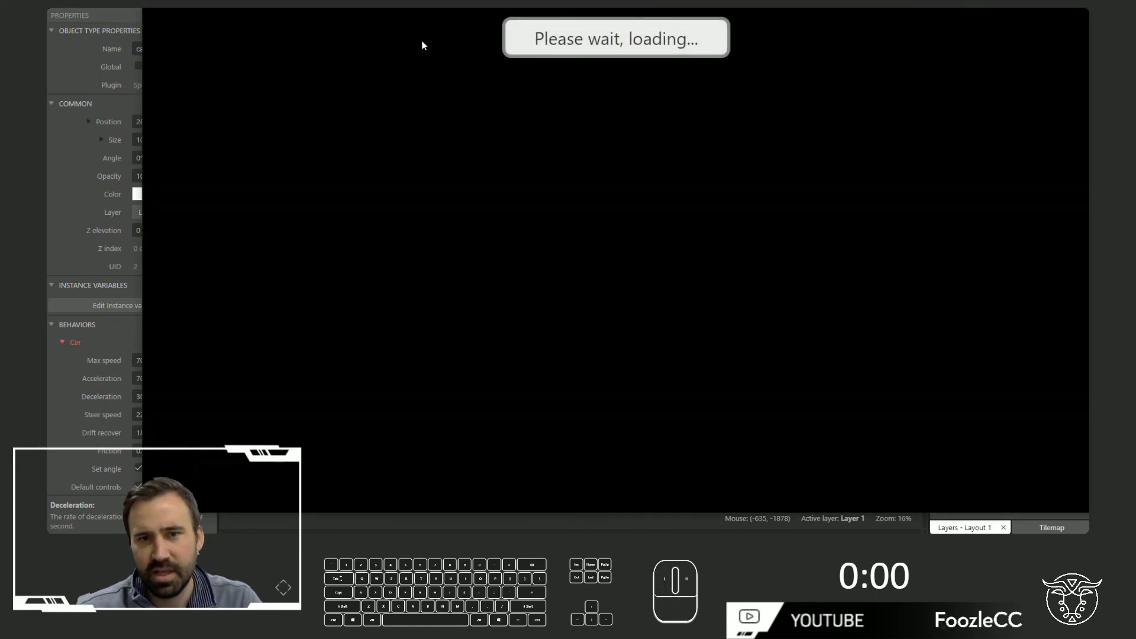
pyautogui.press('Up')
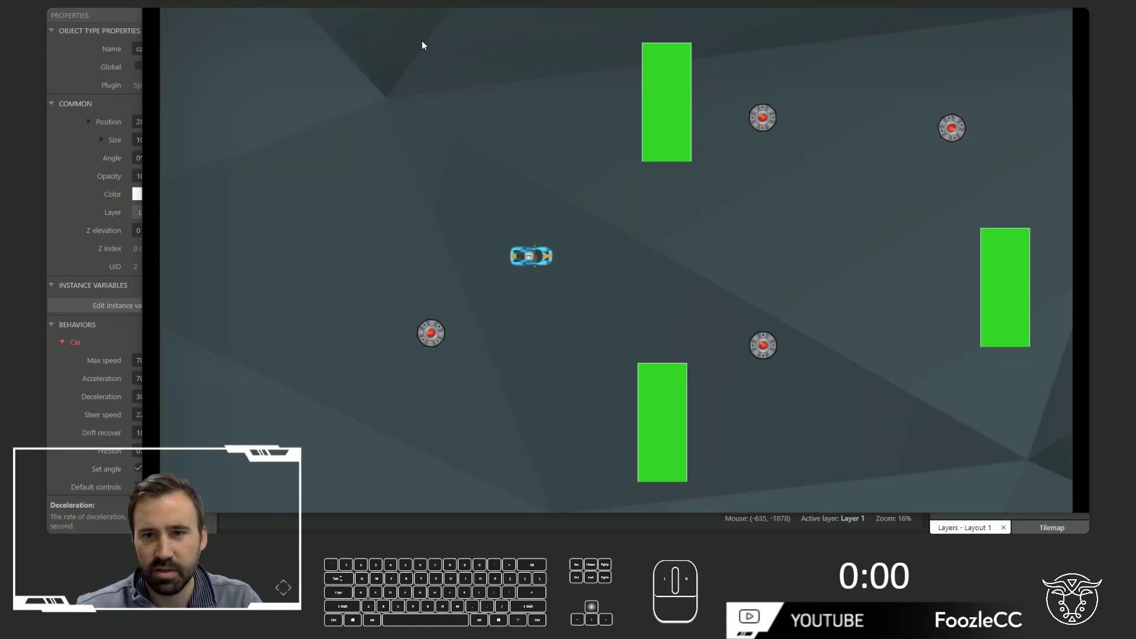
pyautogui.press('Right')
pyautogui.press('Left')
pyautogui.press('Right')
pyautogui.press('Right')
pyautogui.press('Left')
pyautogui.press('Right')
pyautogui.press('Left')
pyautogui.press('Right')
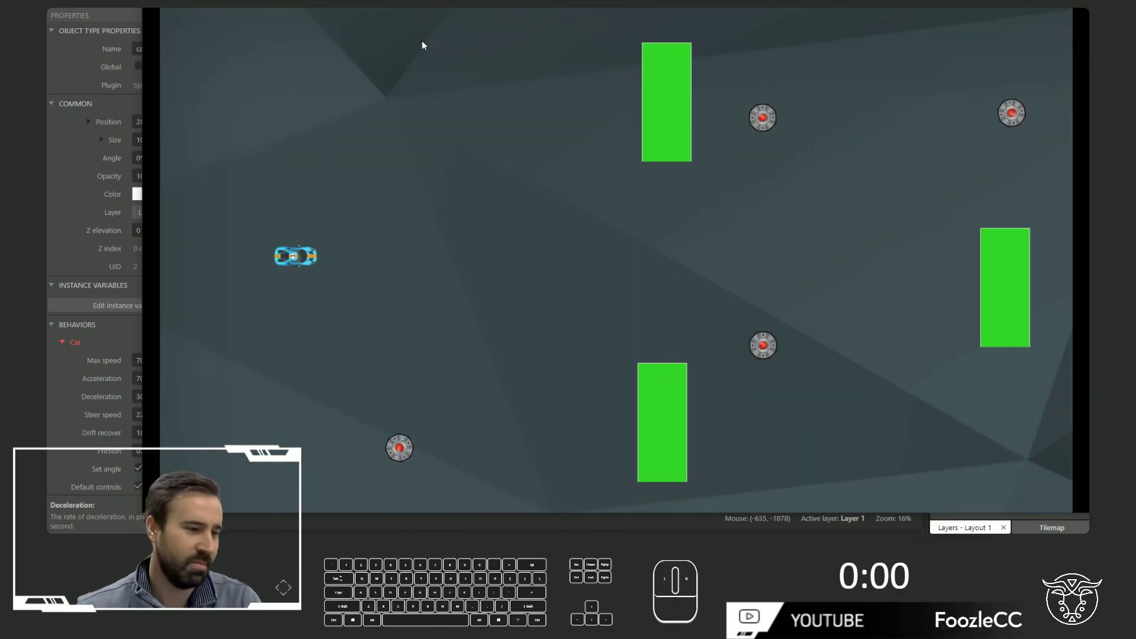